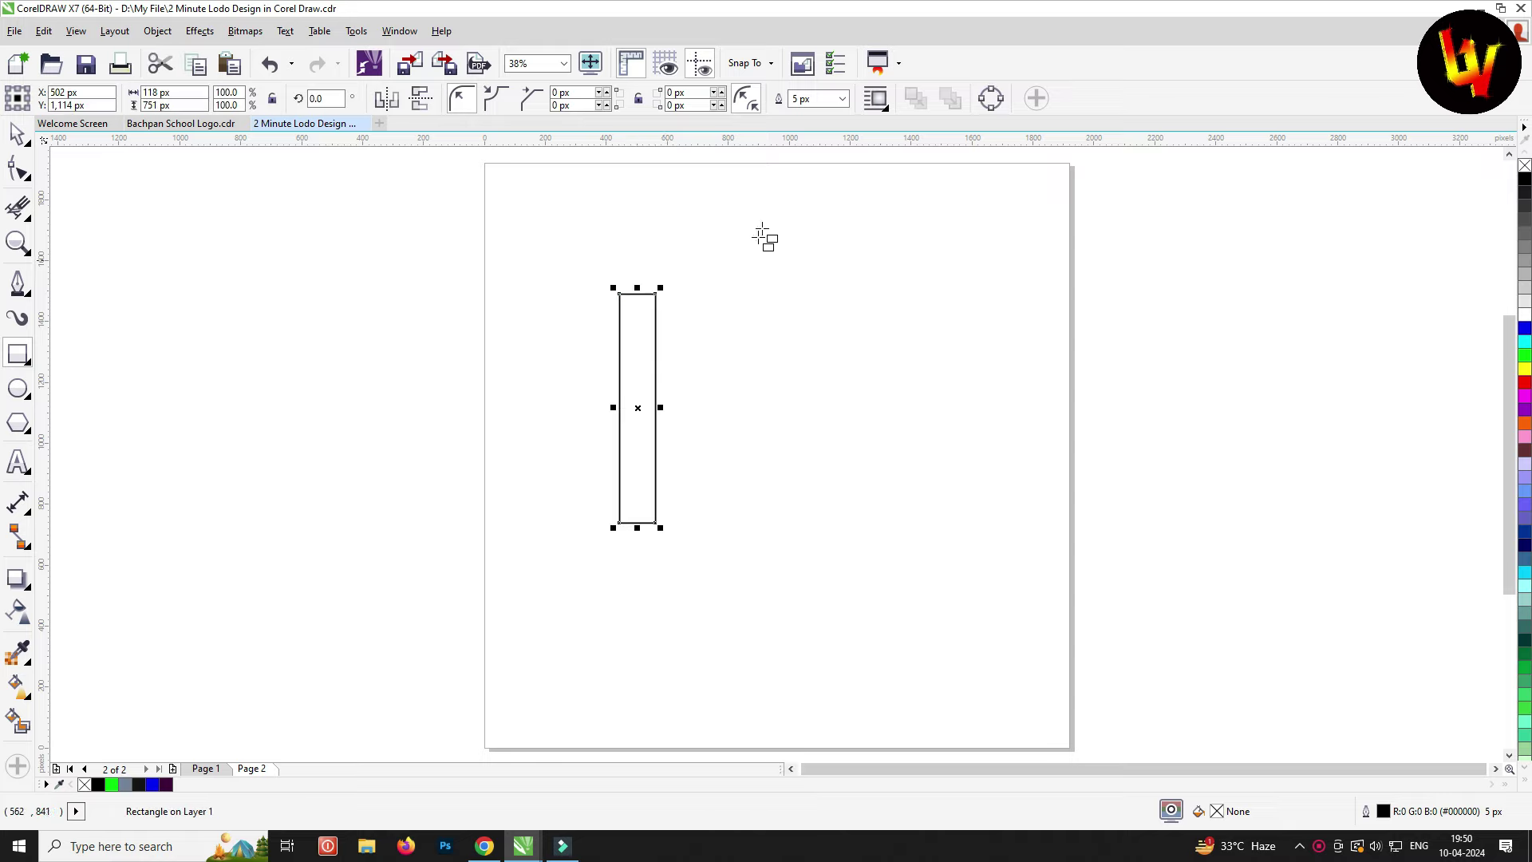
Give the tall rectangle a Hairline outline and widen it to about 124 px
{"action": "left_click", "coordinate": [848, 94]}
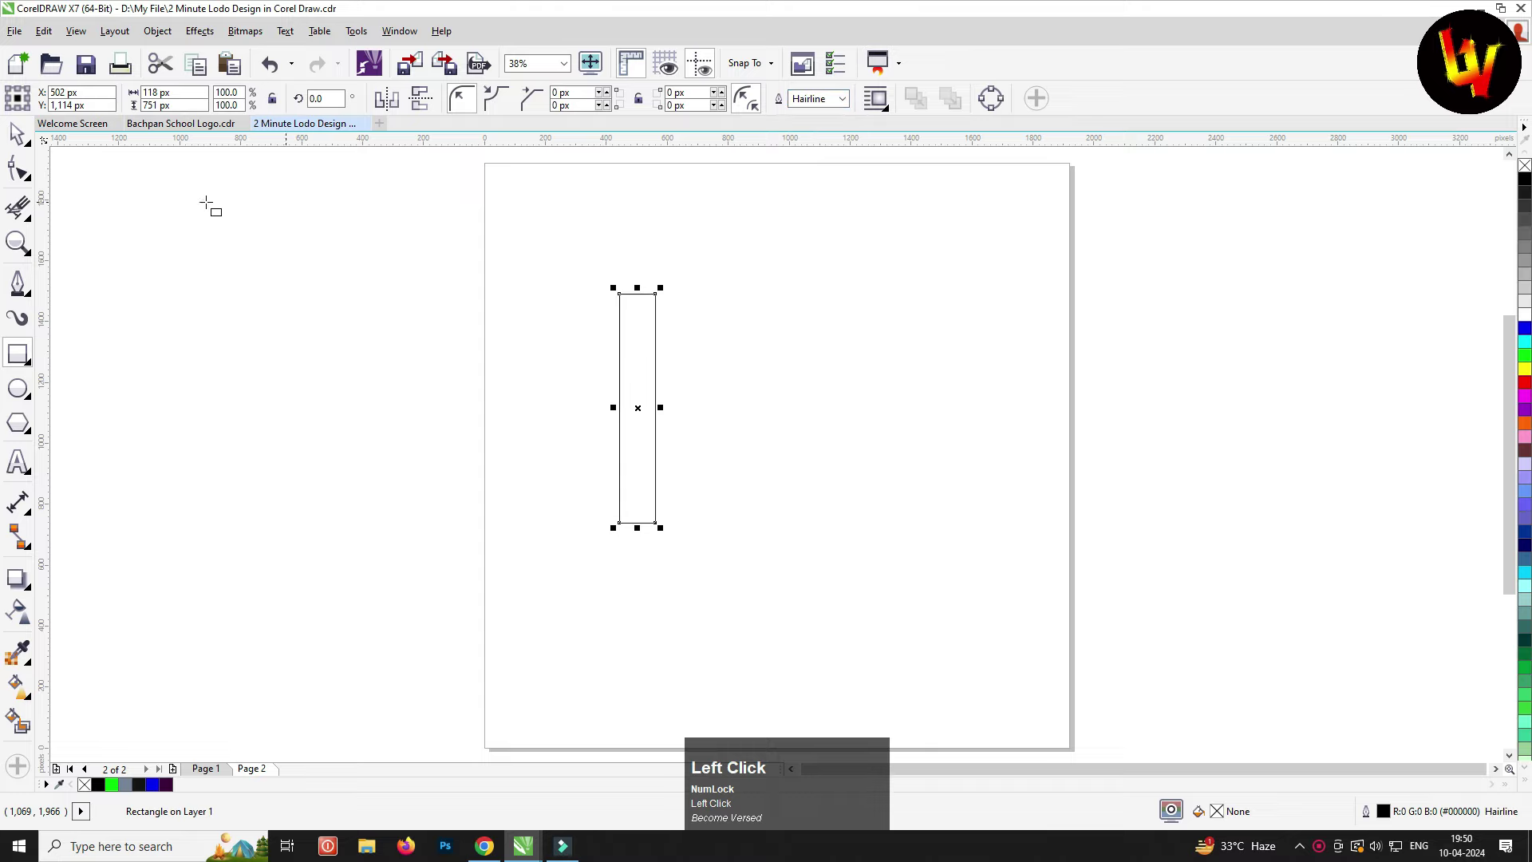
{"action": "left_click", "coordinate": [23, 135]}
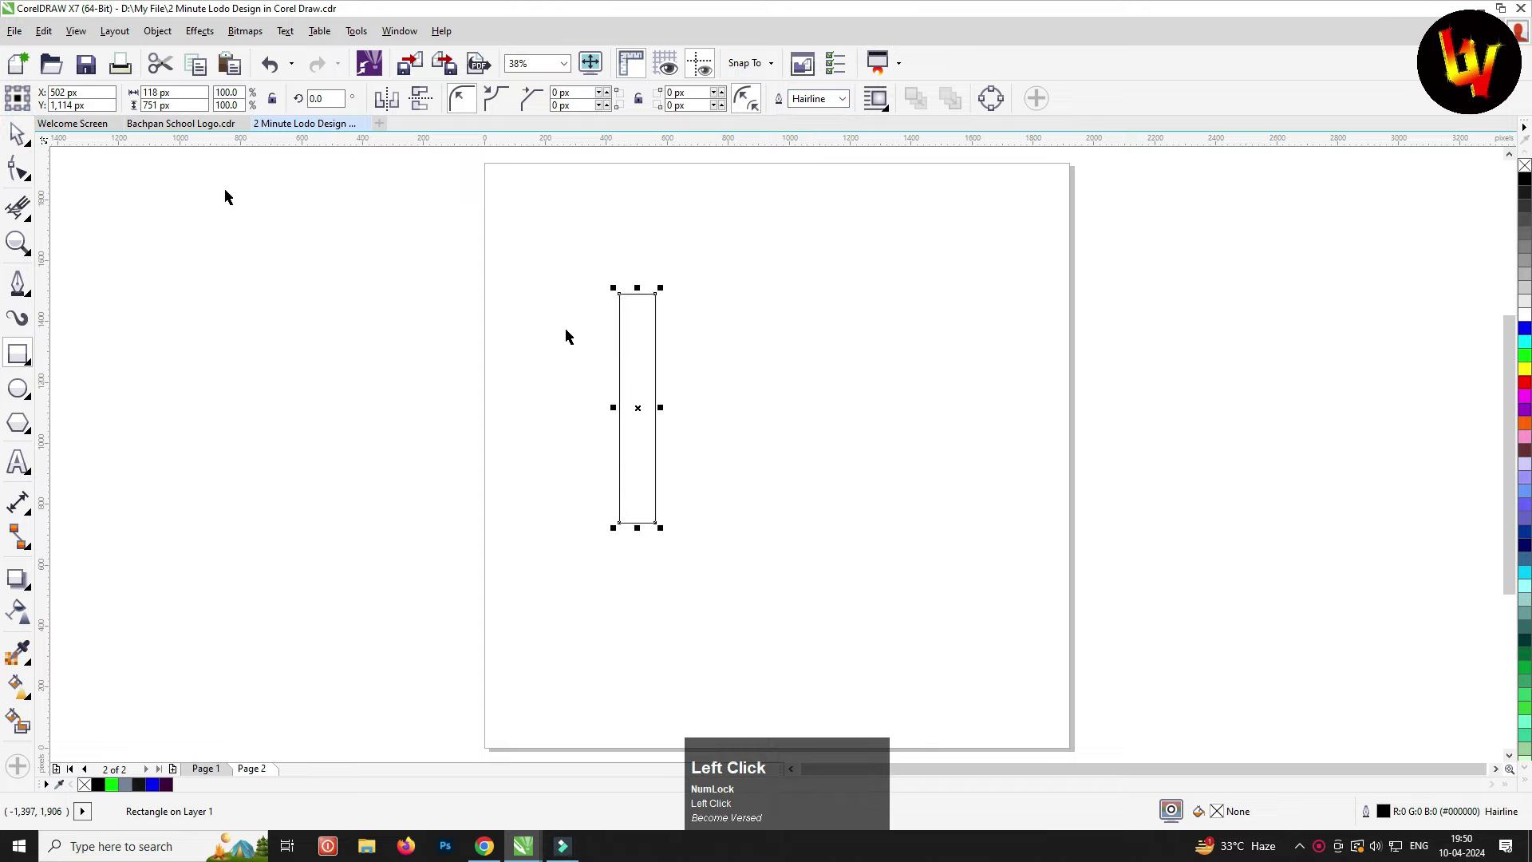
{"action": "scroll", "scroll_direction": "up", "scroll_amount": 3}
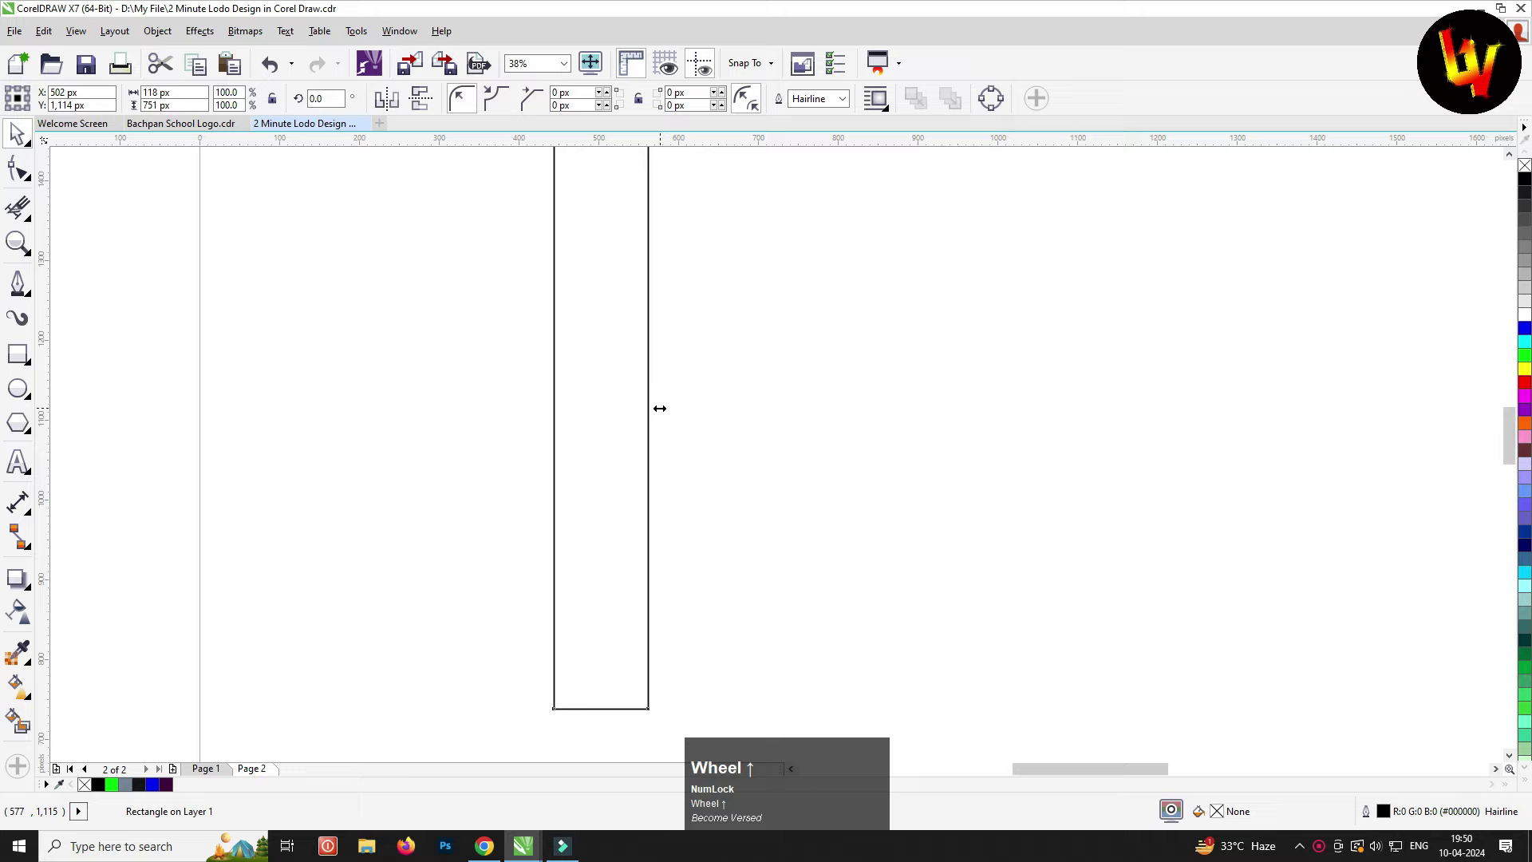
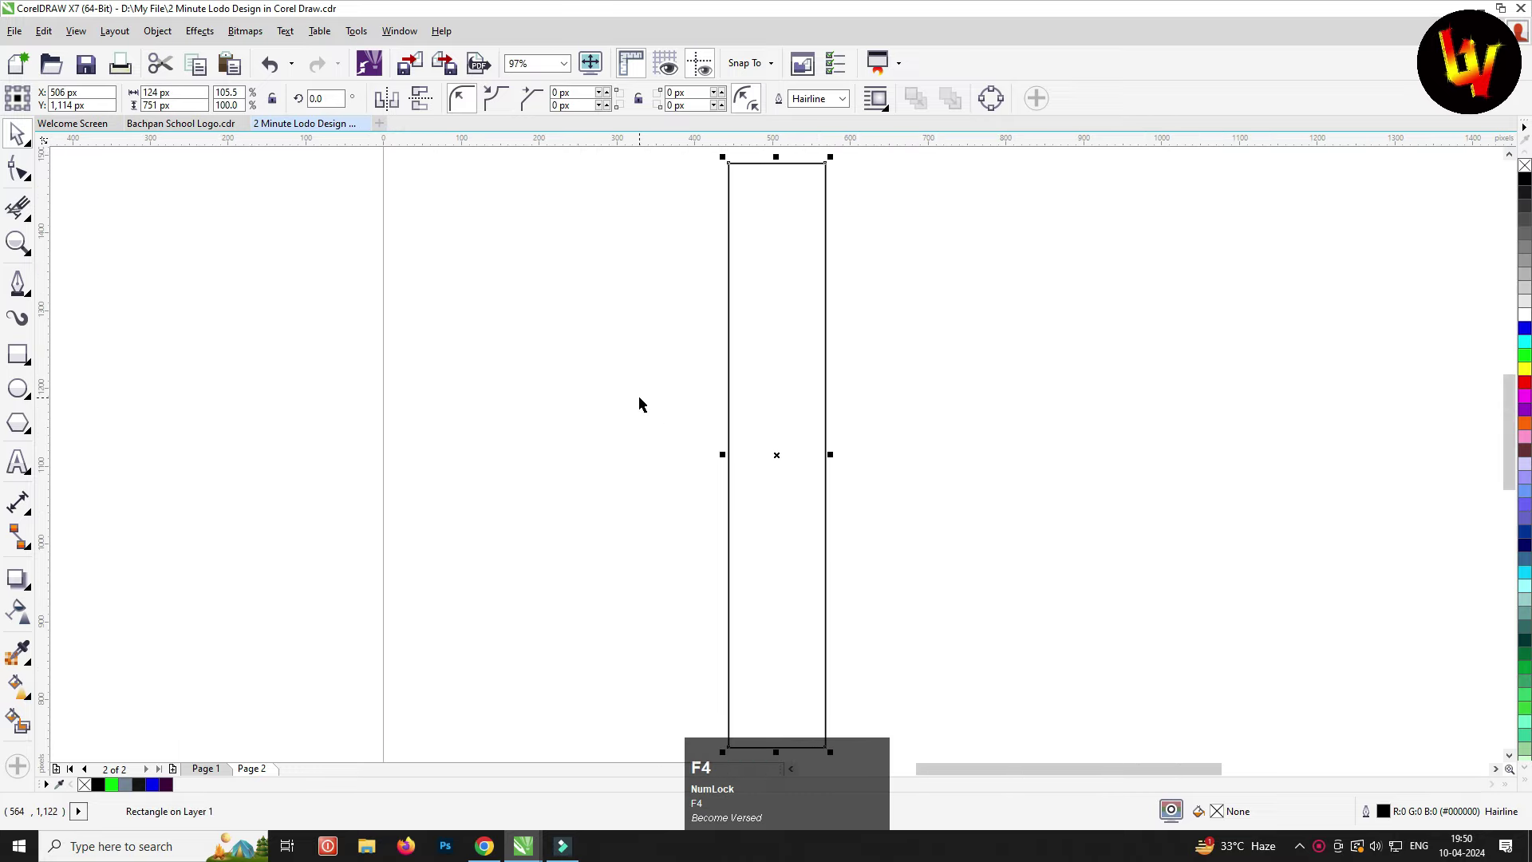
{"action": "scroll", "scroll_direction": "down", "scroll_amount": 3}
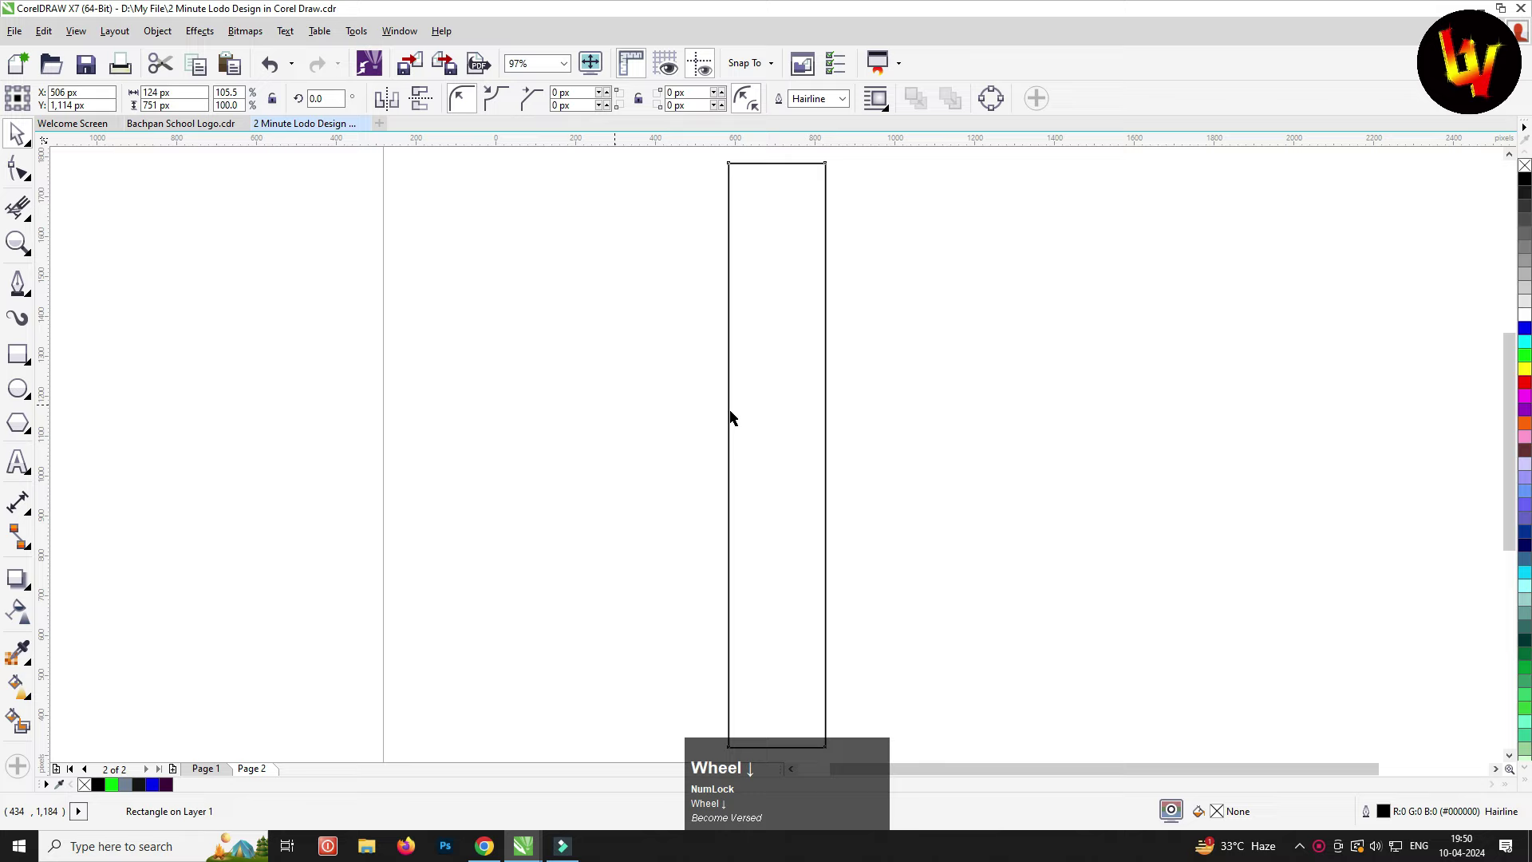
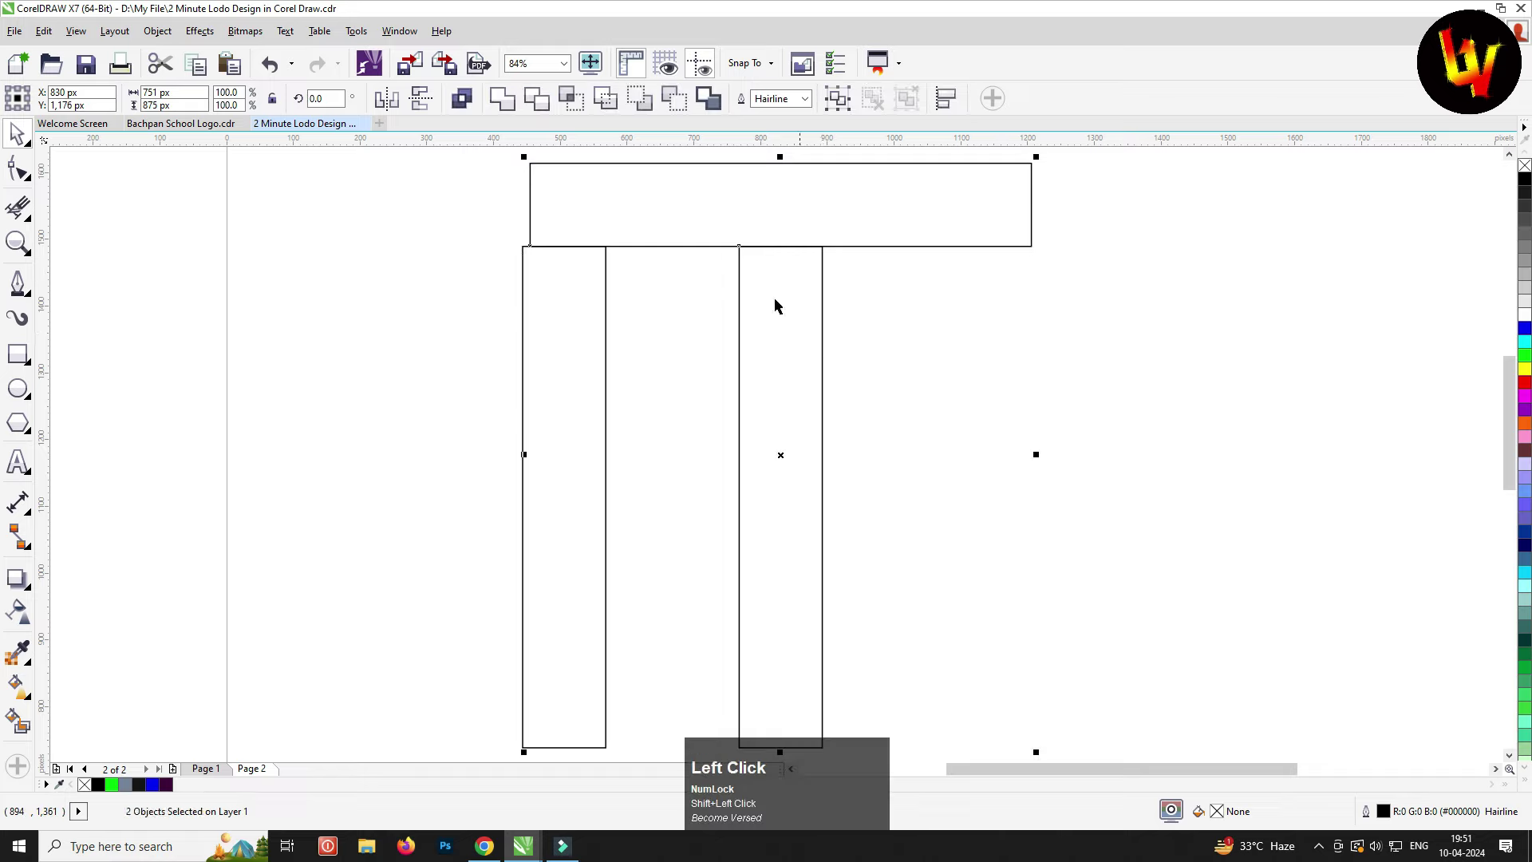
Weld the crossbar and right upright into a T, then Align Left with the left upright
{"action": "left_click", "coordinate": [510, 104]}
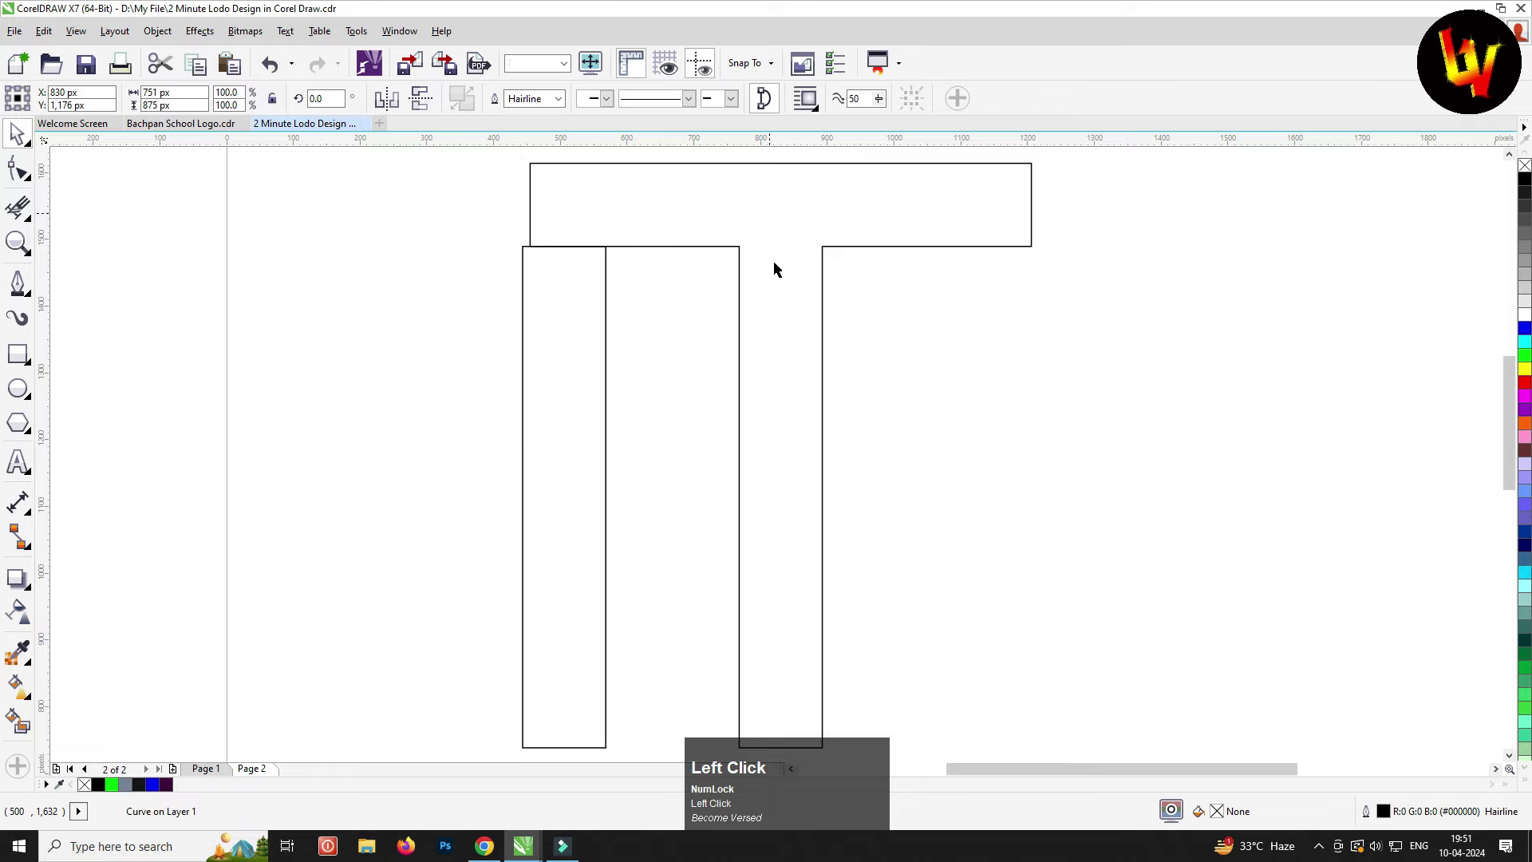
{"action": "left_click", "coordinate": [744, 254]}
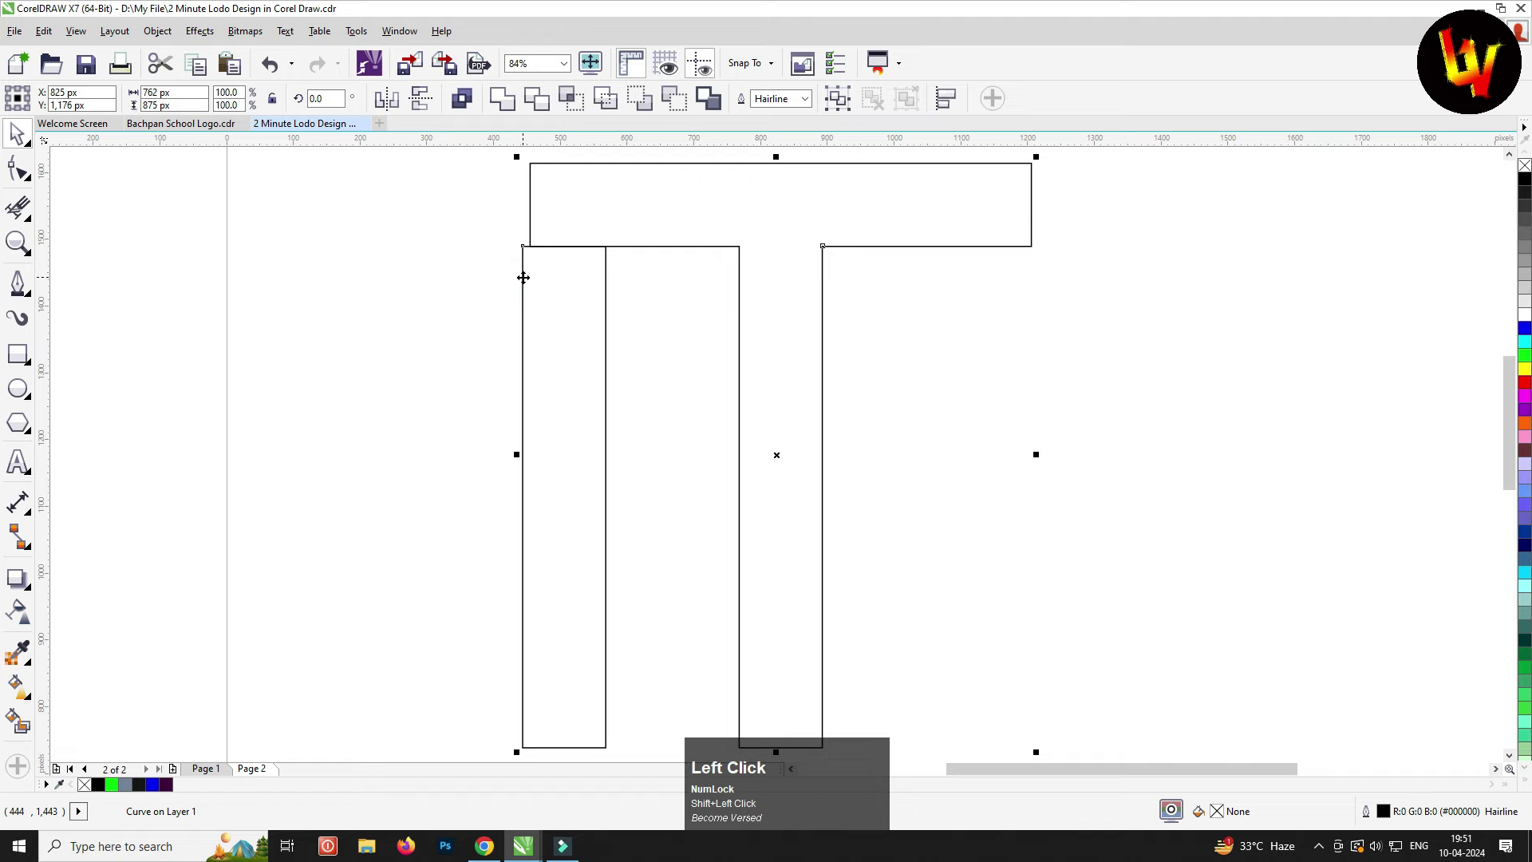
{"action": "key", "text": "ctrl+shift+a"}
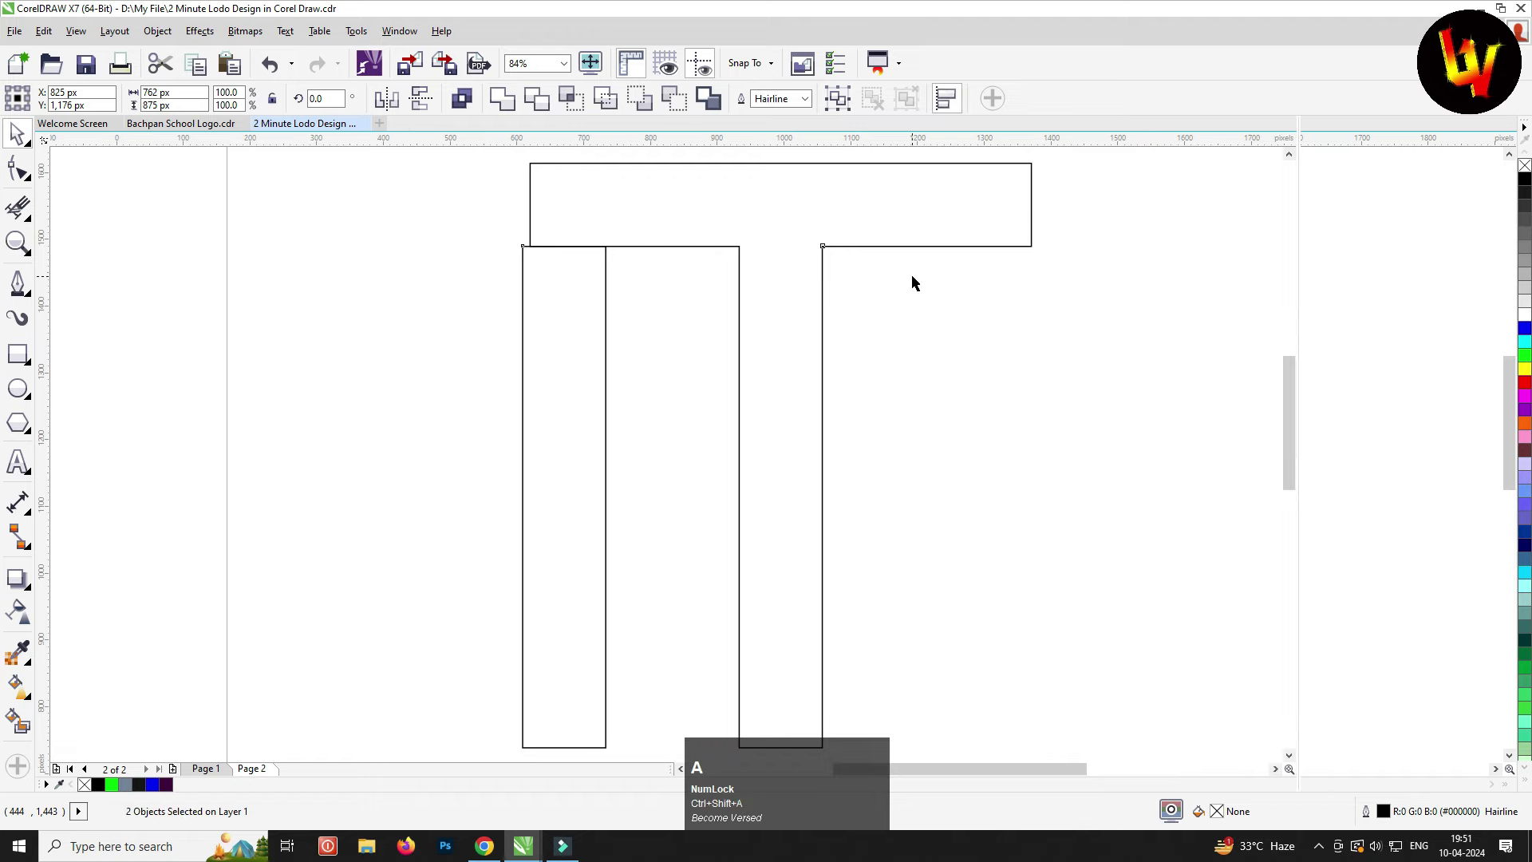
{"action": "left_click", "coordinate": [1320, 158]}
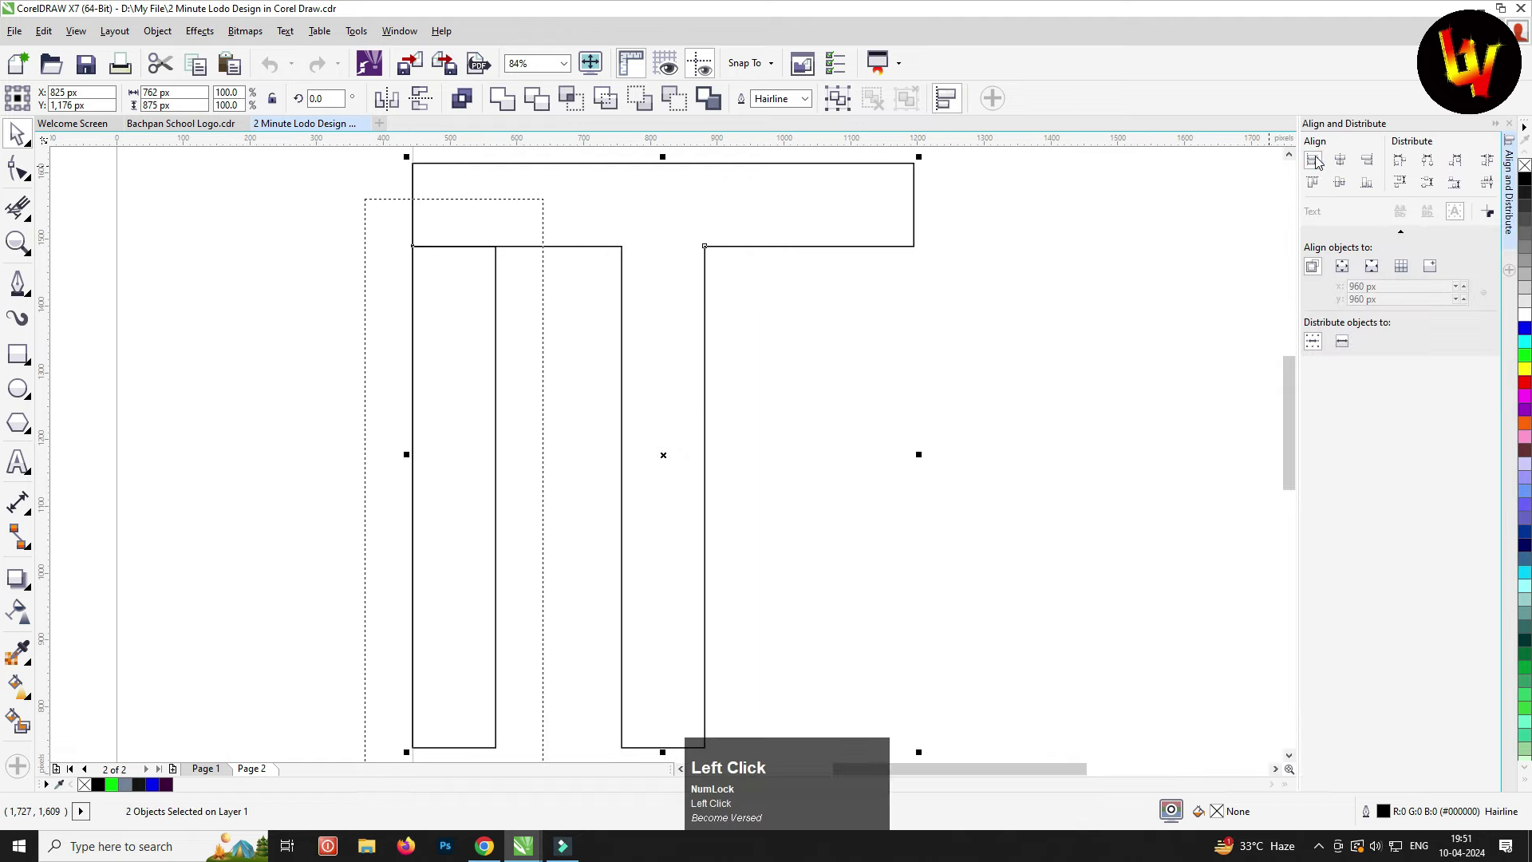
{"action": "left_click", "coordinate": [1504, 129]}
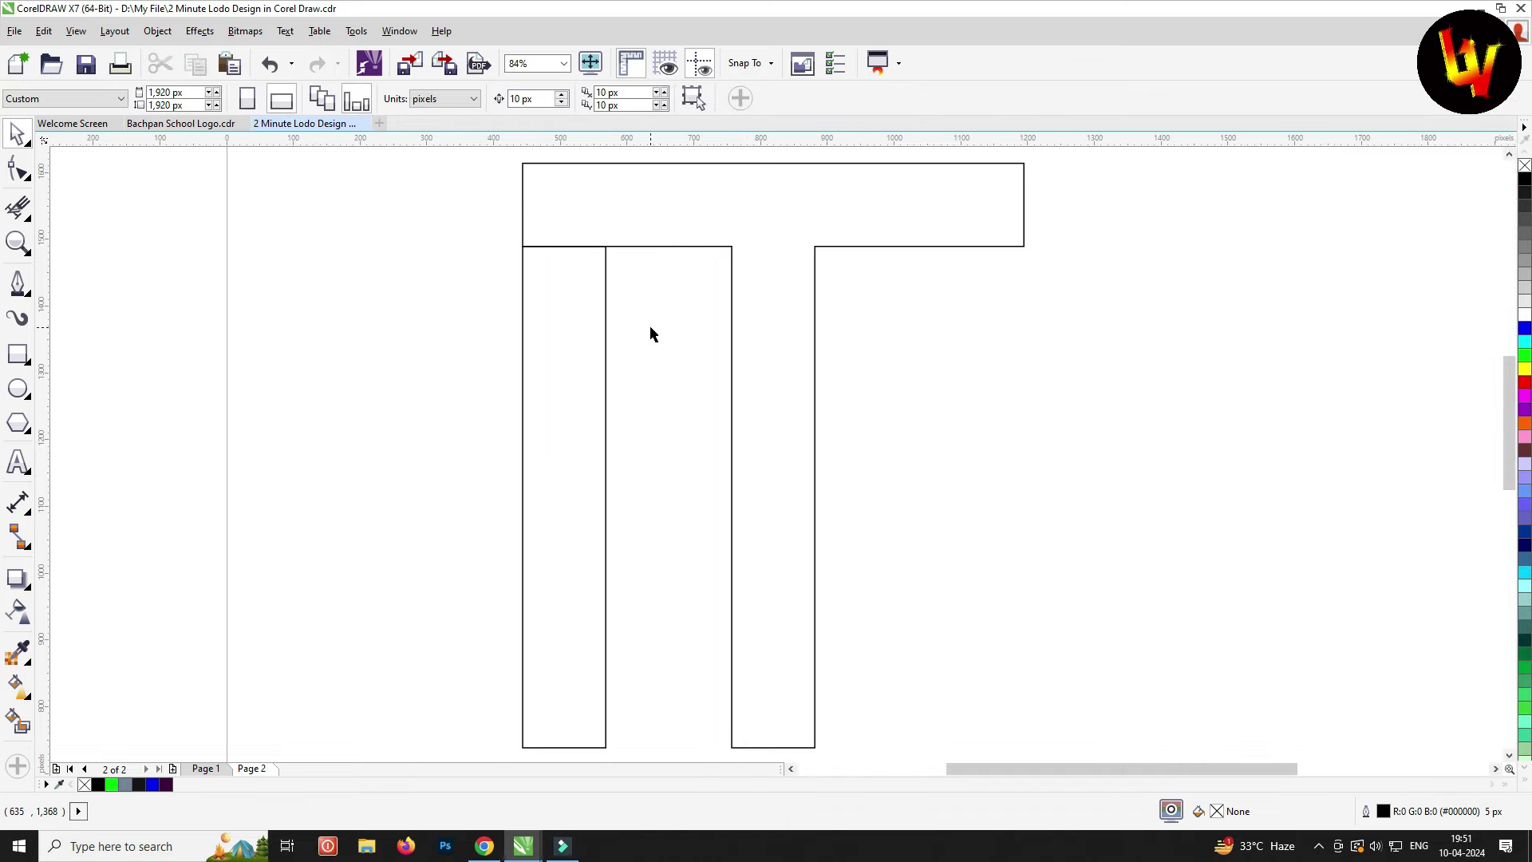
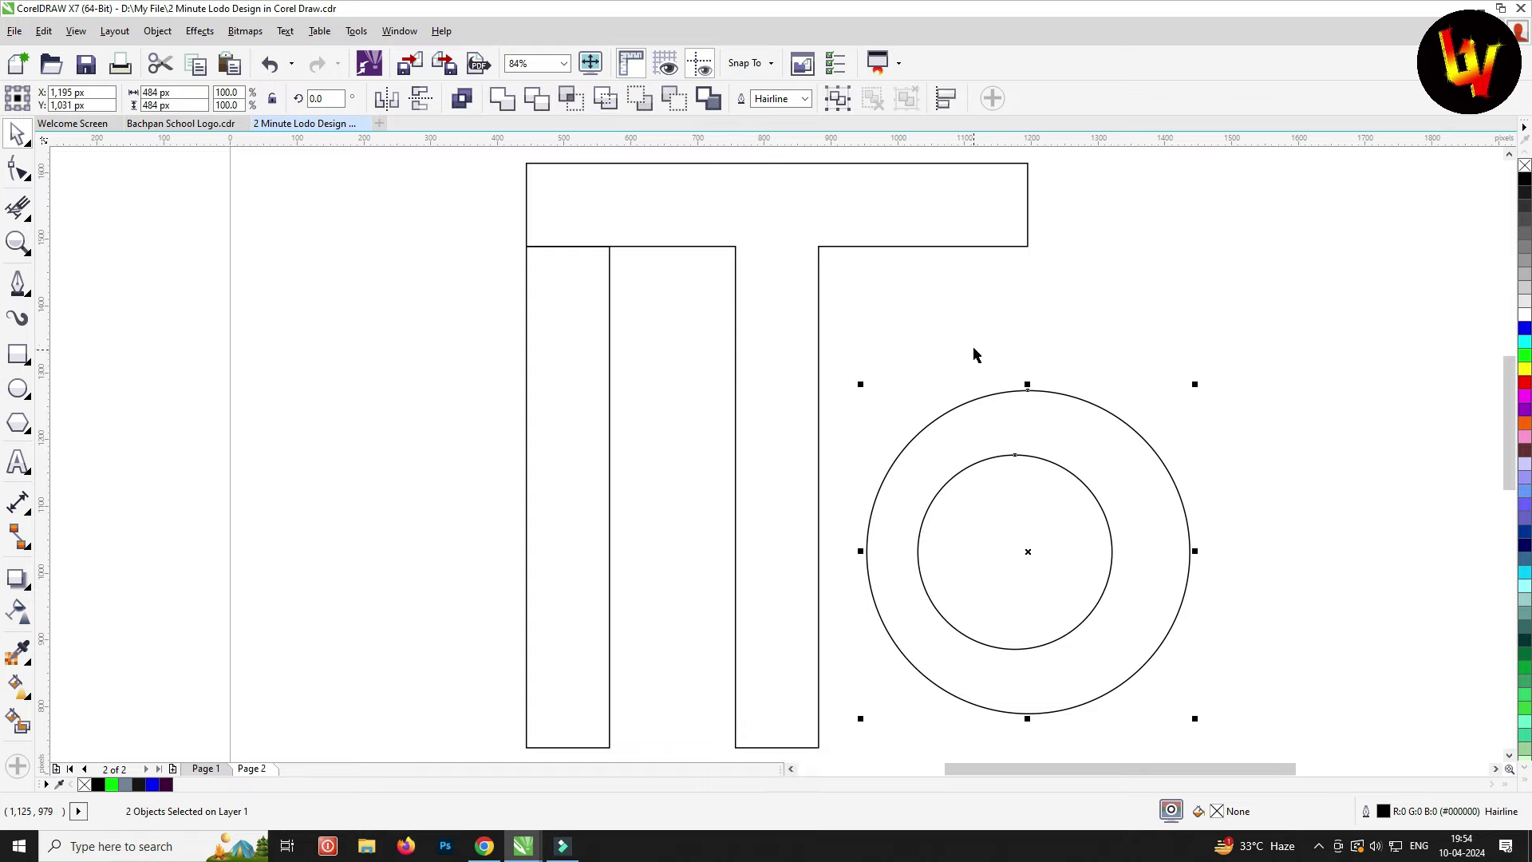
Move and enlarge the two-circle ring so it overlaps both uprights
{"action": "left_click_drag", "start_coordinate": [980, 352], "coordinate": [618, 309]}
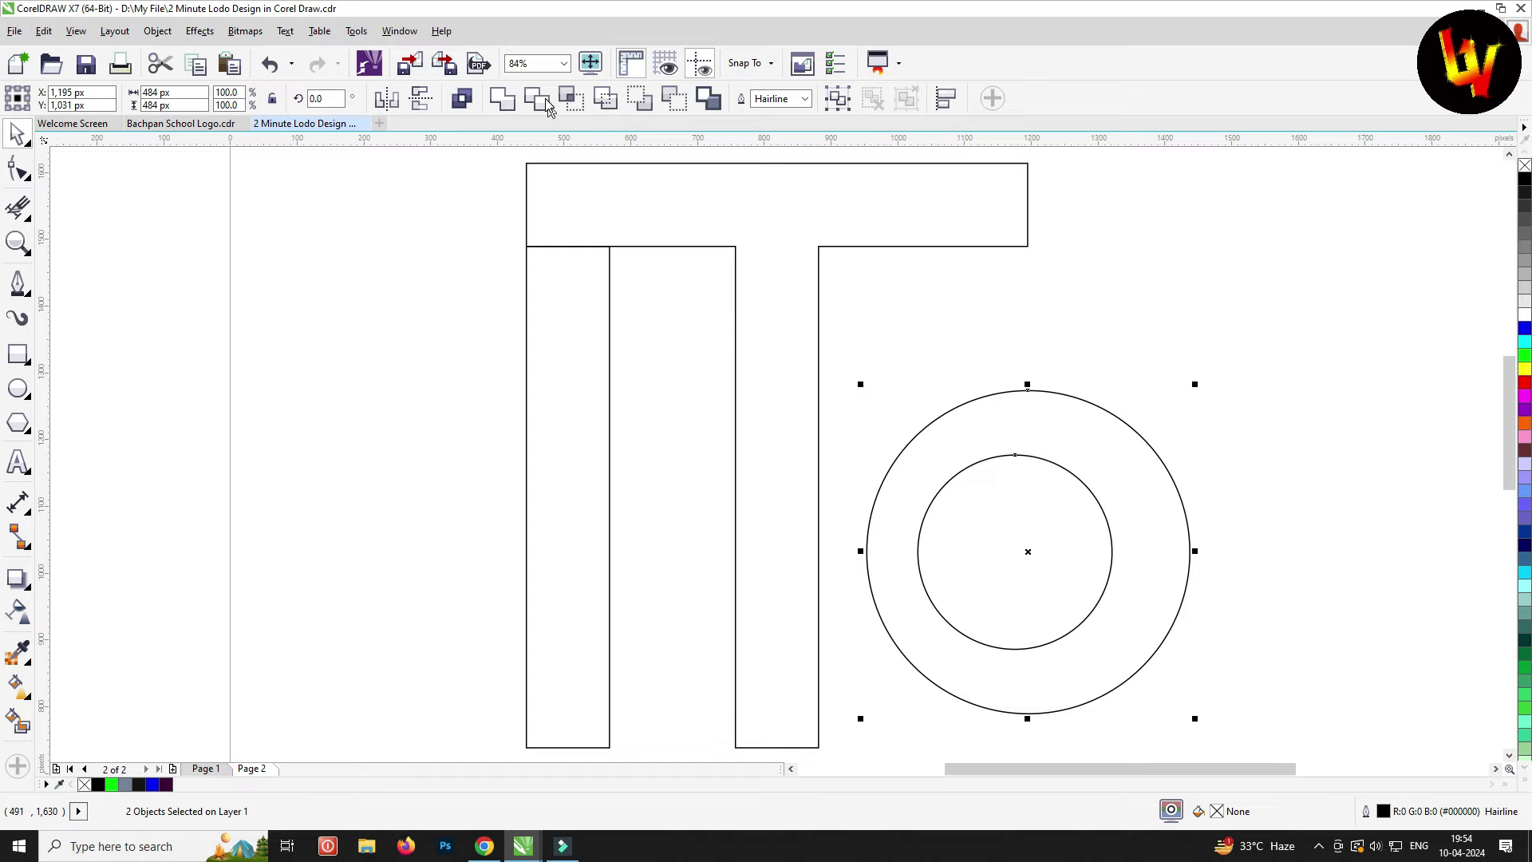
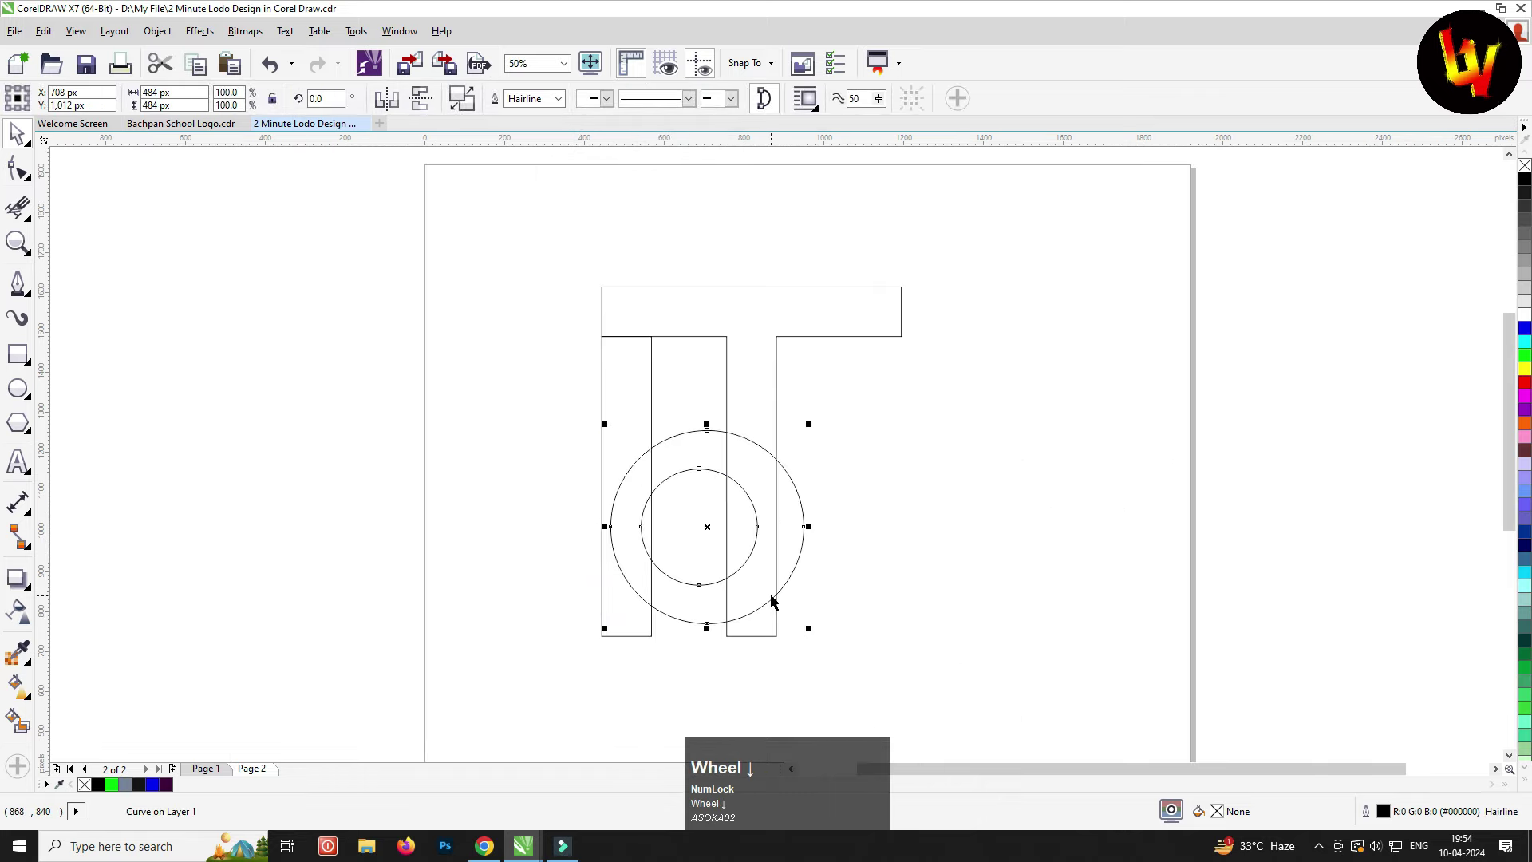
{"action": "scroll", "scroll_direction": "up", "scroll_amount": 3}
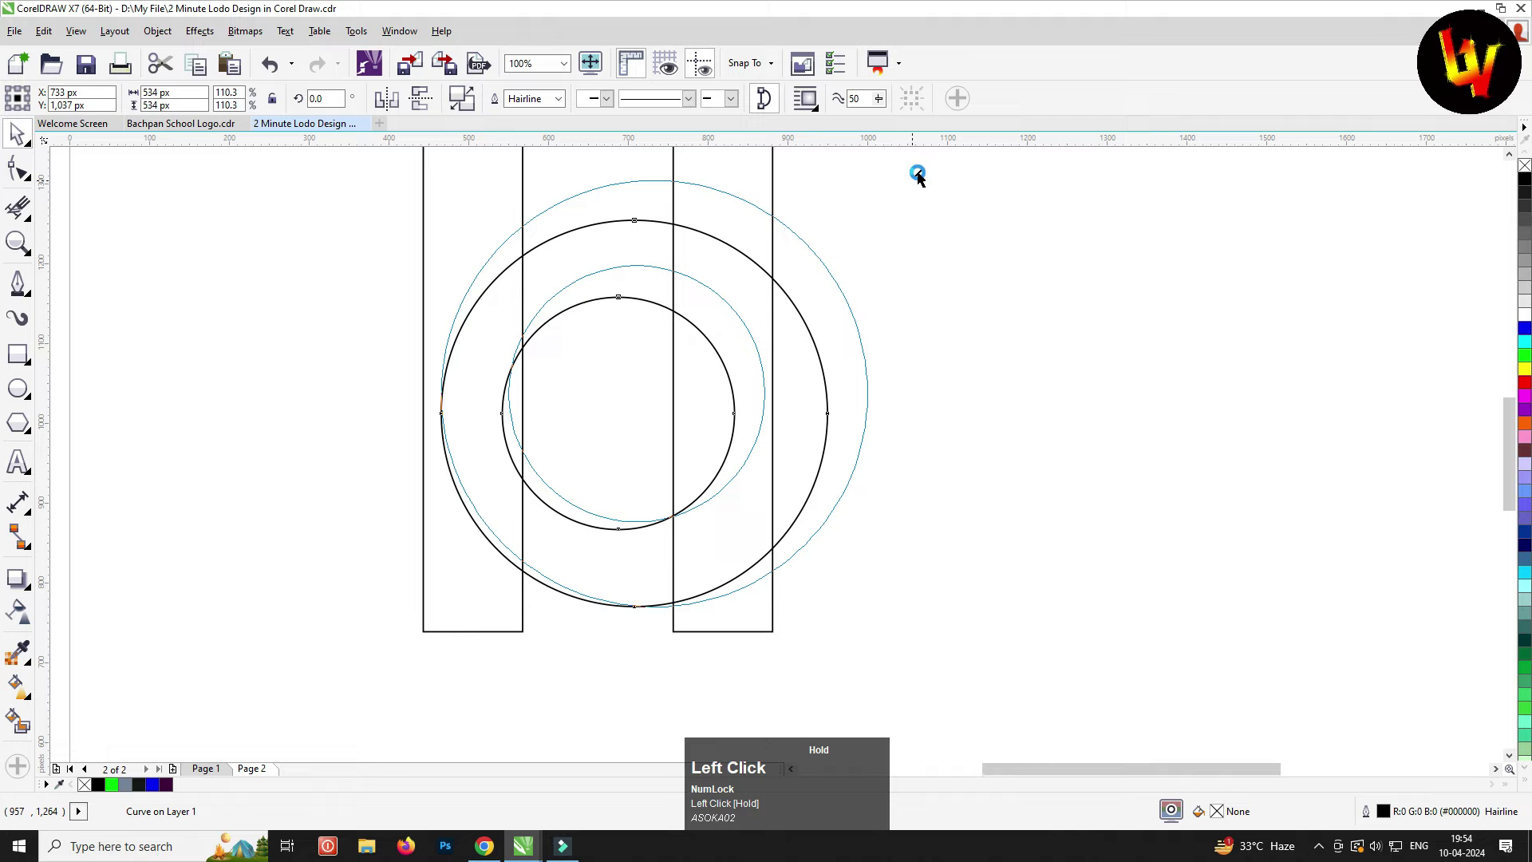
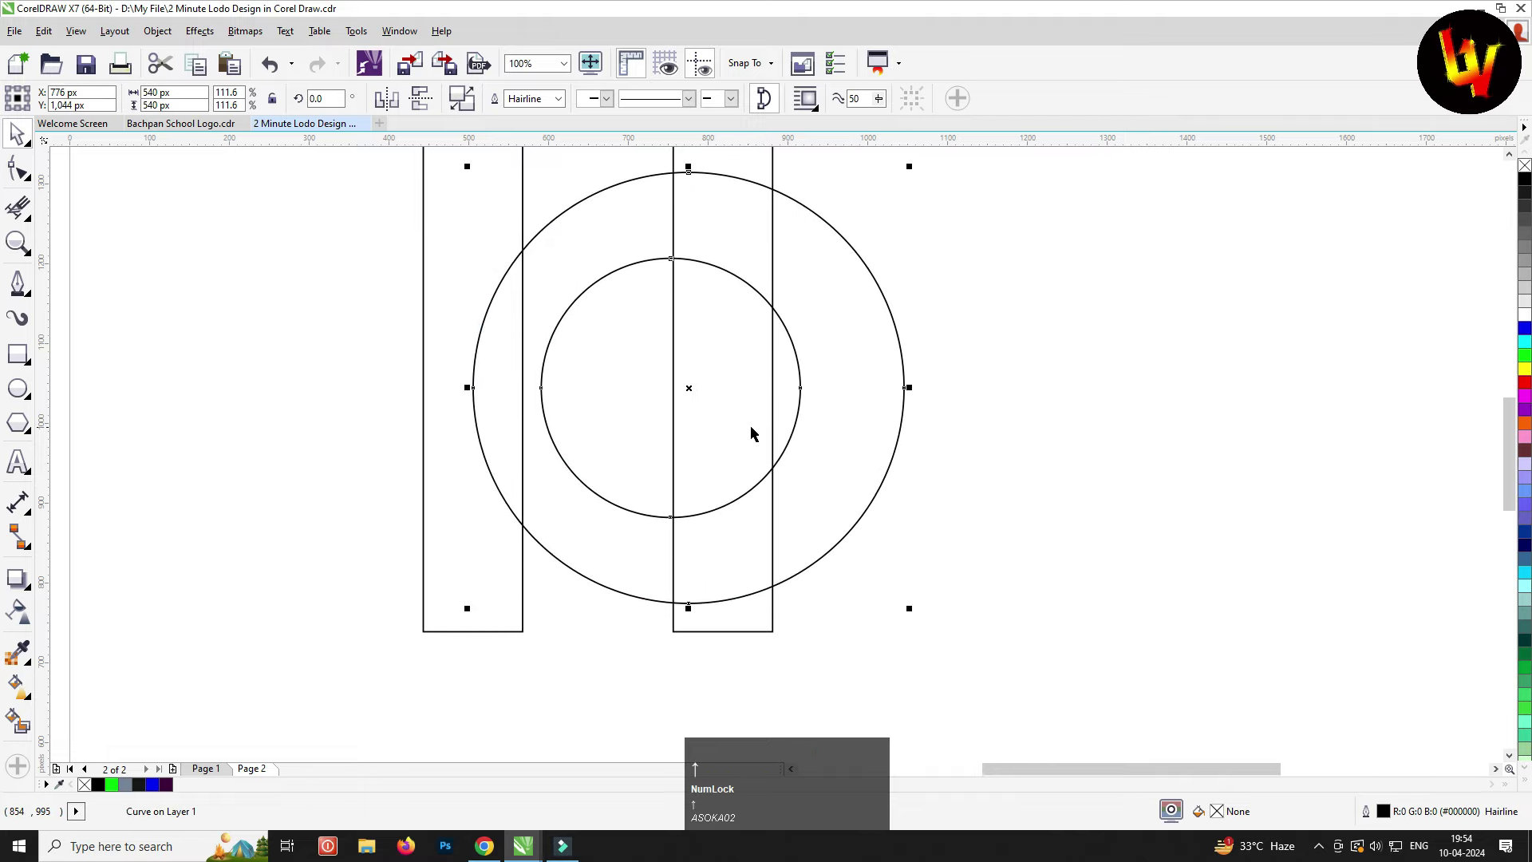
Weld the ring and left upright into one lowercase b shape
{"action": "left_click", "coordinate": [716, 443]}
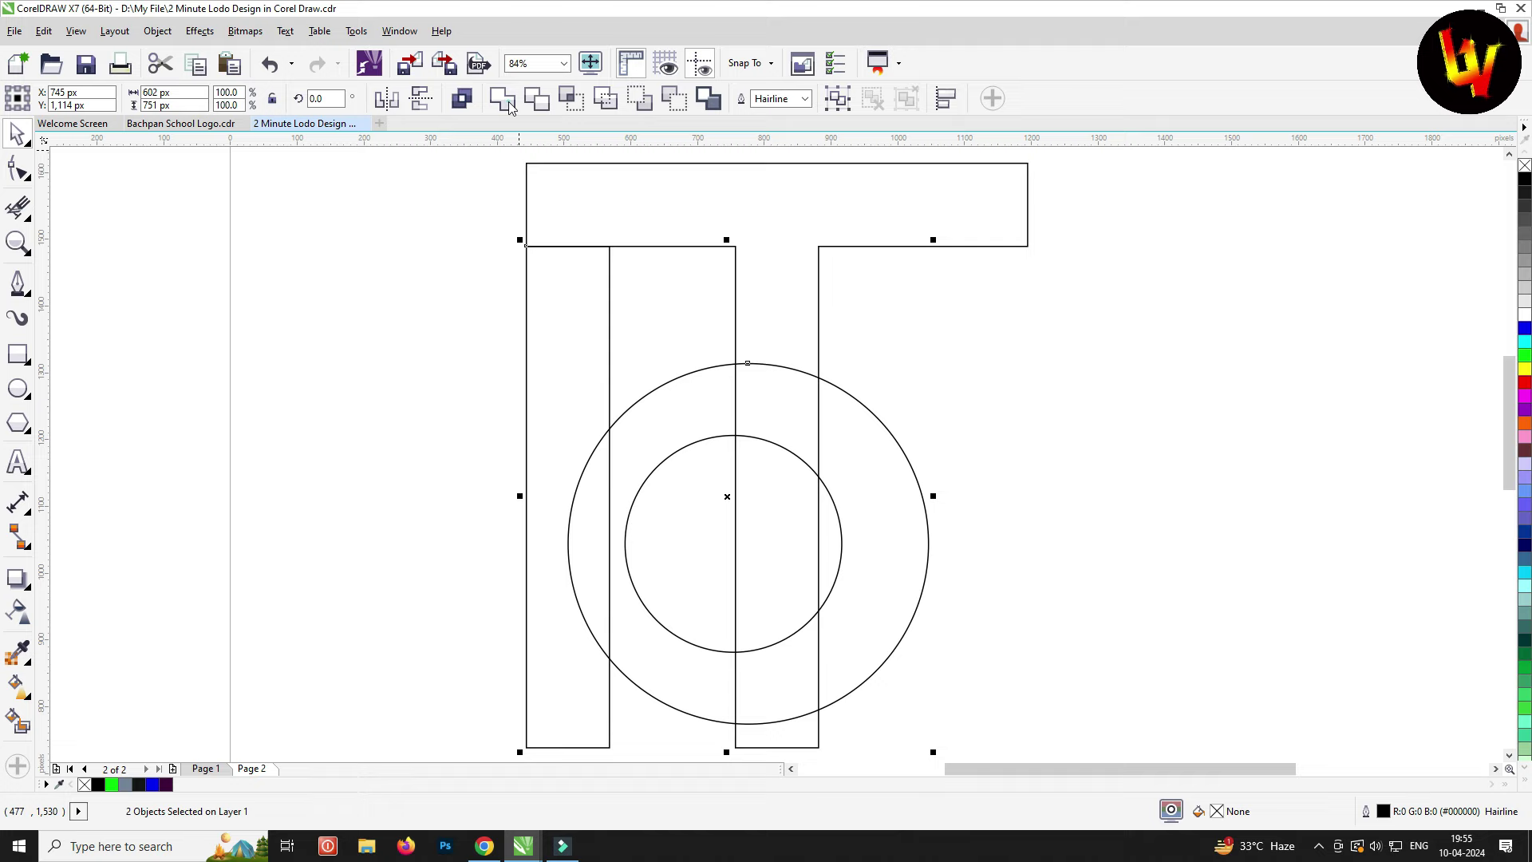
{"action": "left_click", "coordinate": [514, 104]}
{"action": "scroll", "scroll_direction": "down", "scroll_amount": 3}
{"action": "scroll", "scroll_direction": "up", "scroll_amount": 3}
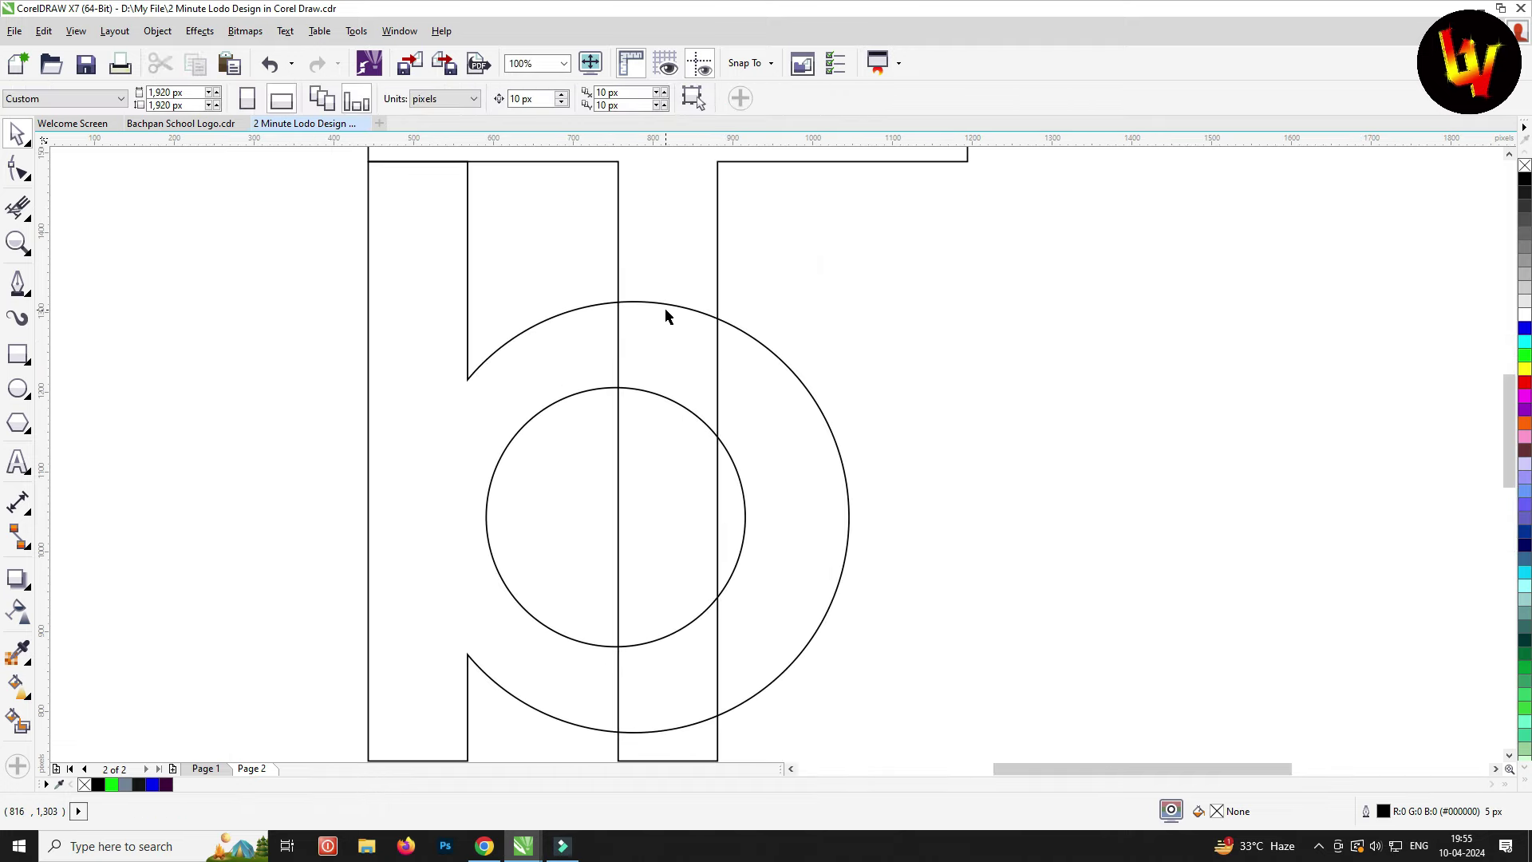
{"action": "left_click", "coordinate": [41, 221]}
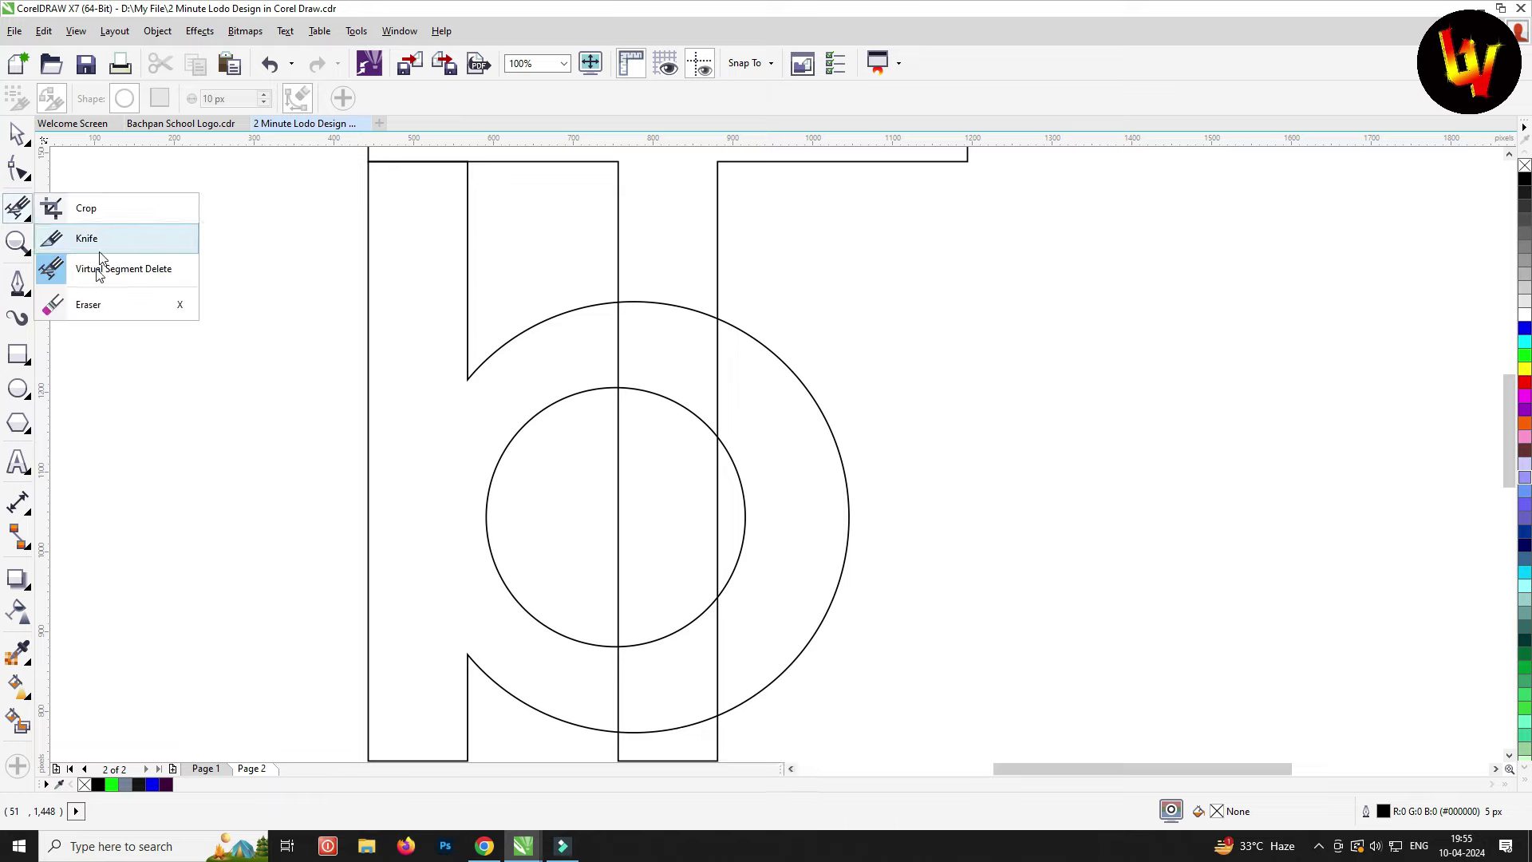
Trim the circle segments crossing the T with Virtual Segment Delete and zoom out to the monogram
{"action": "left_click", "coordinate": [32, 224]}
{"action": "key", "text": "ctrl+z"}
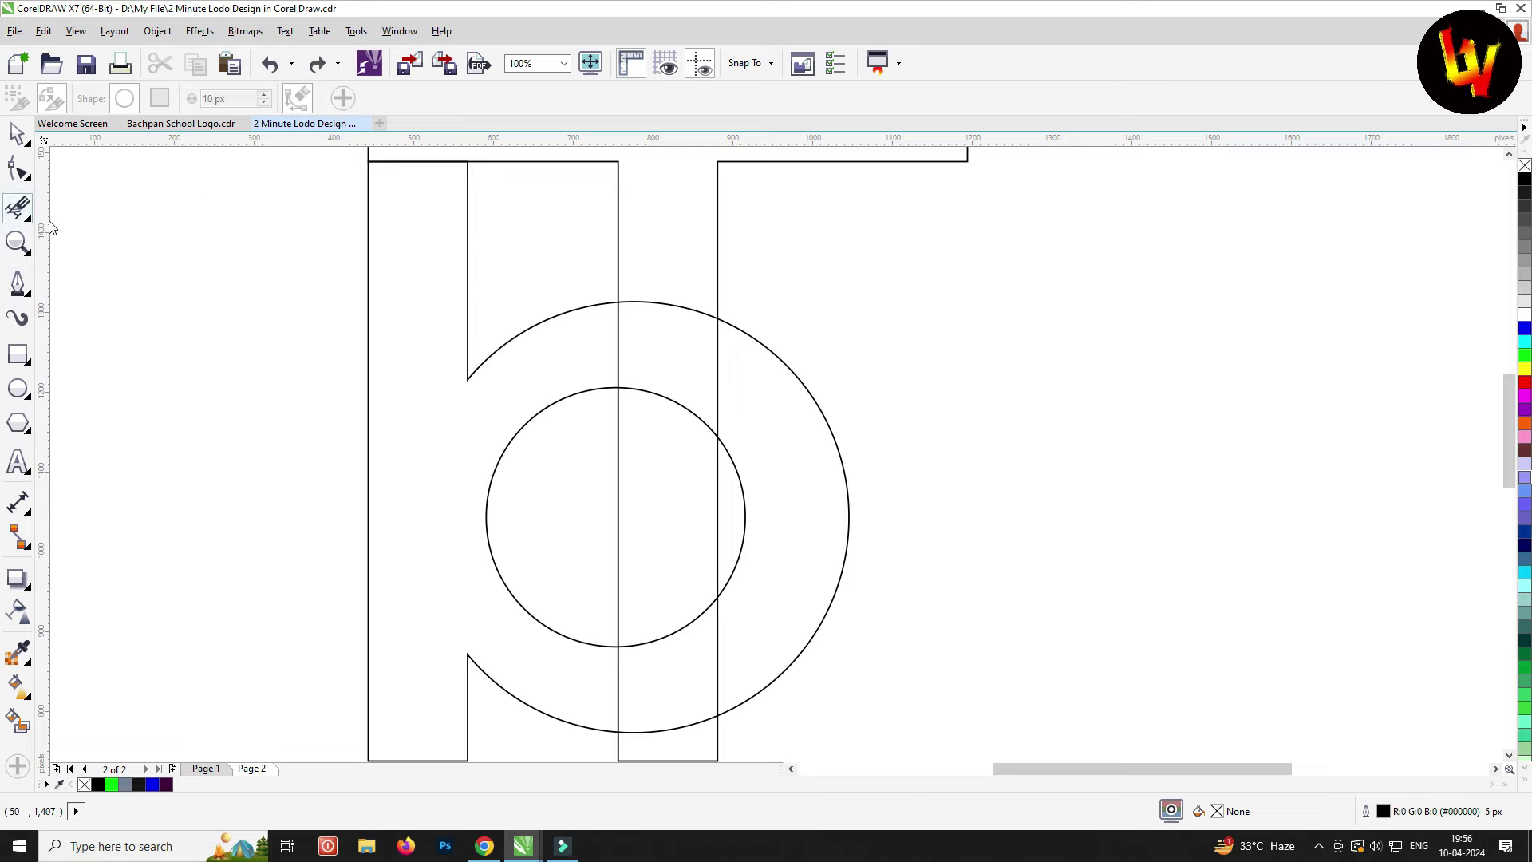
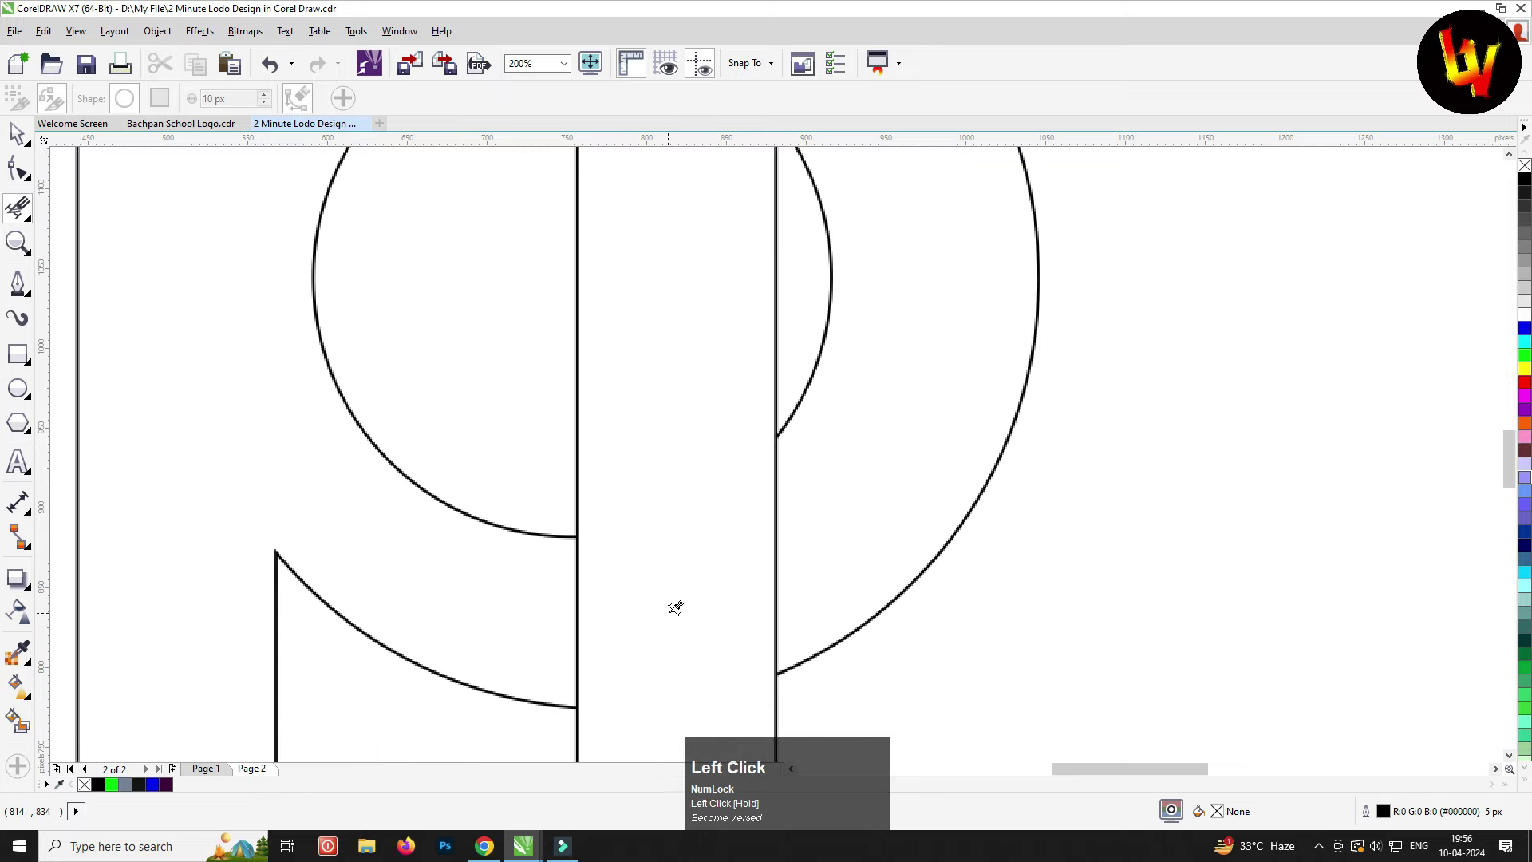
{"action": "key", "text": "F4"}
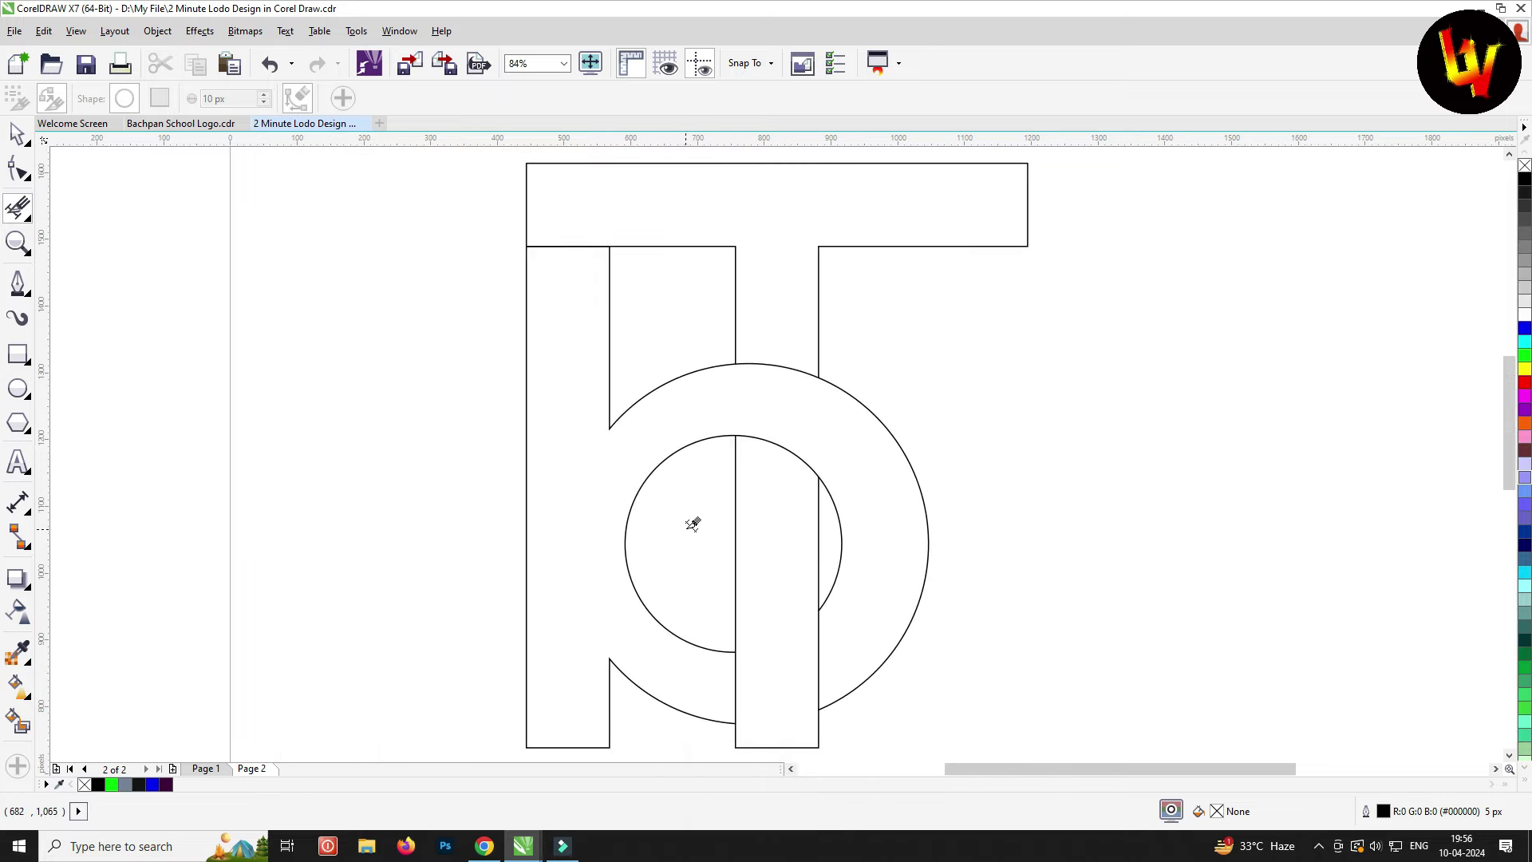
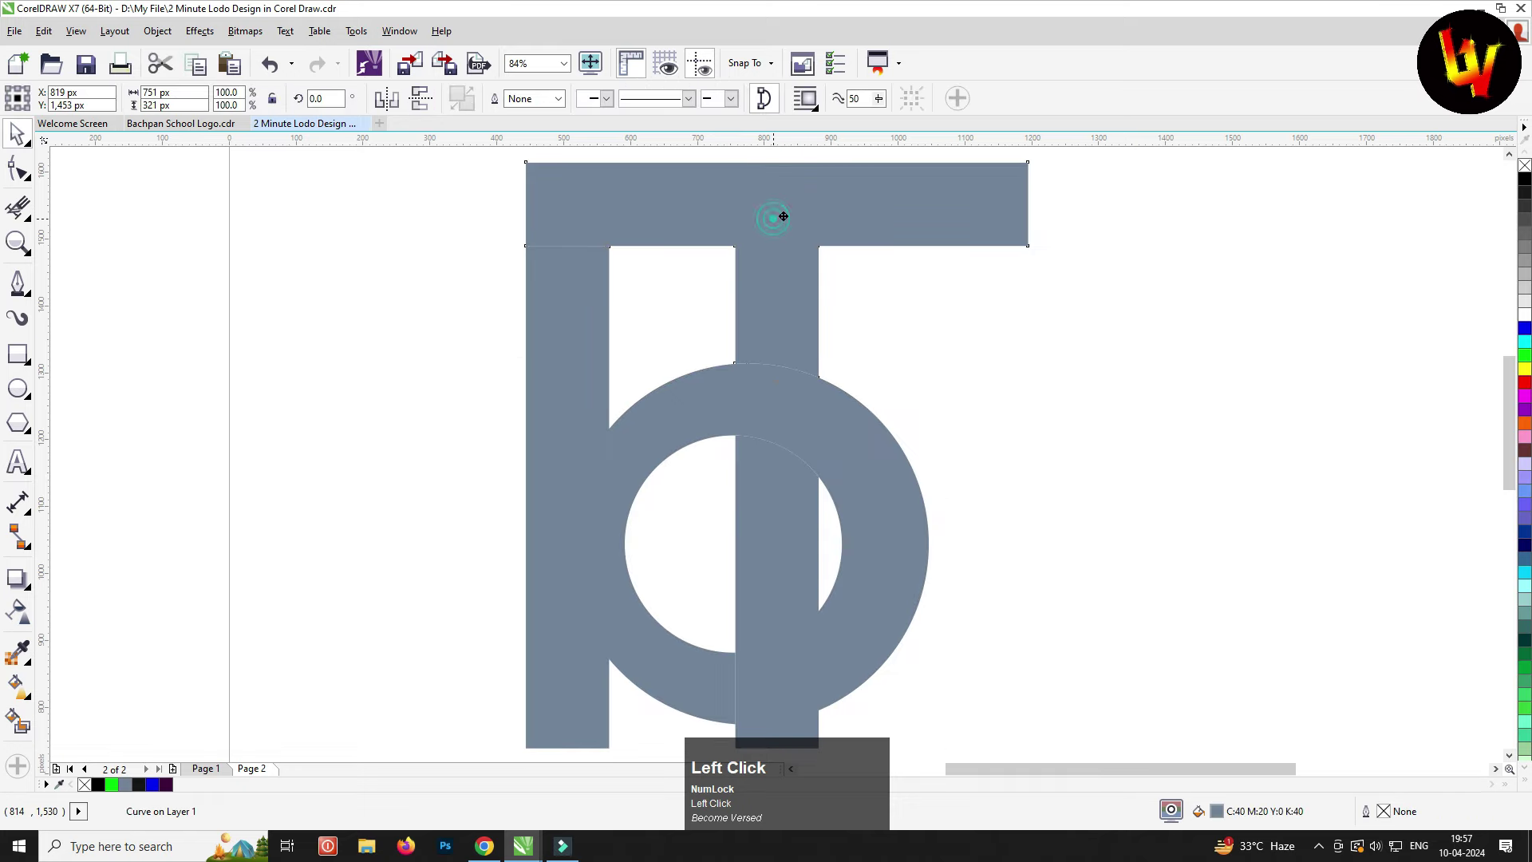
Fill the monogram regions grey-blue without outlines and select both shapes together
{"action": "key", "text": "ctrl+z"}
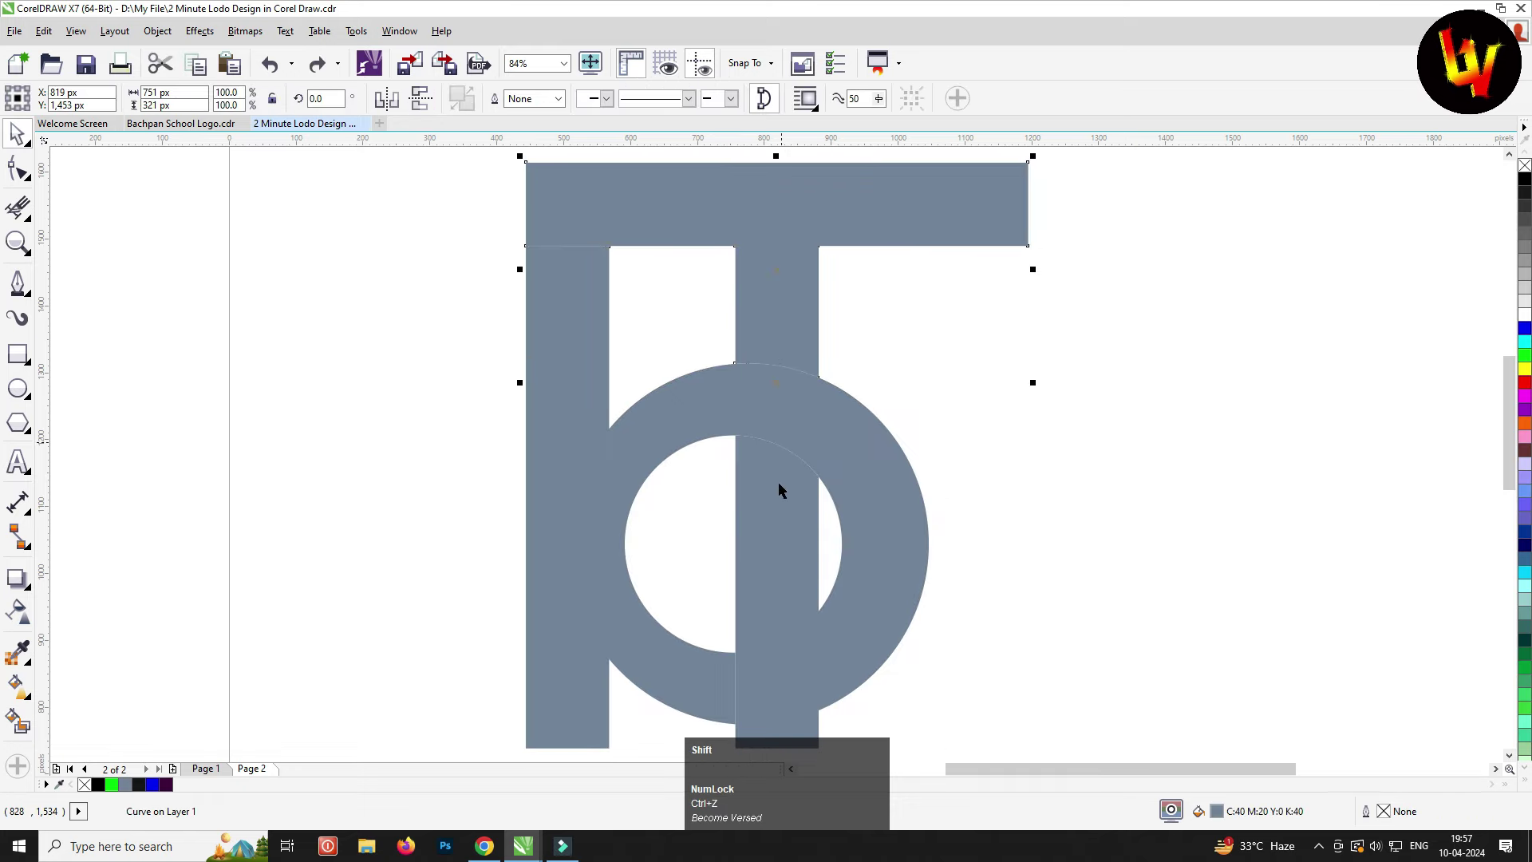
{"action": "left_click_drag", "start_coordinate": [778, 497], "coordinate": [773, 457]}
{"action": "key", "text": "ctrl+z"}
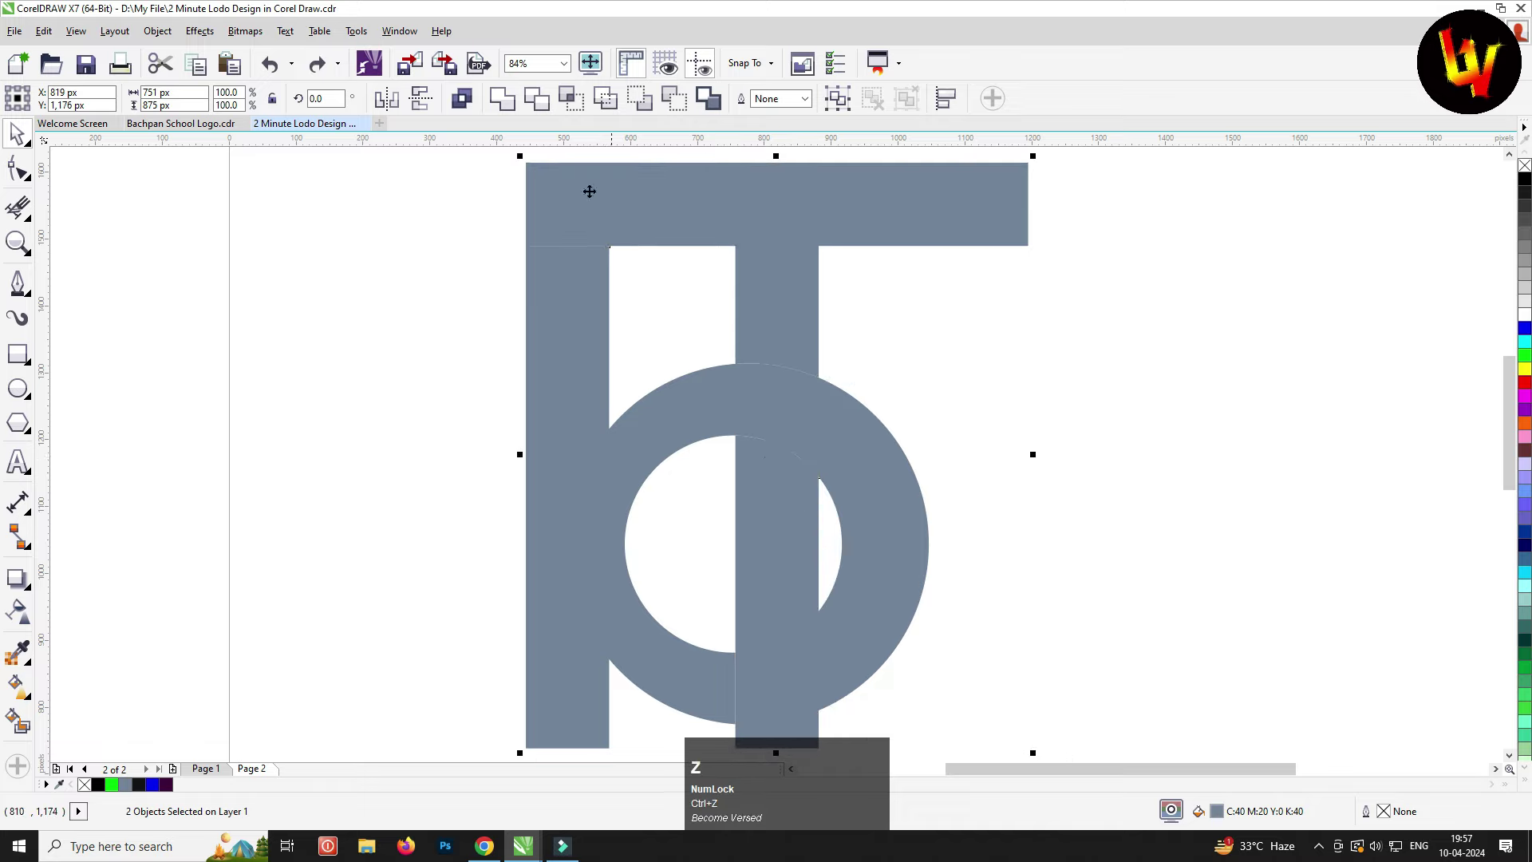
{"action": "left_click", "coordinate": [511, 102]}
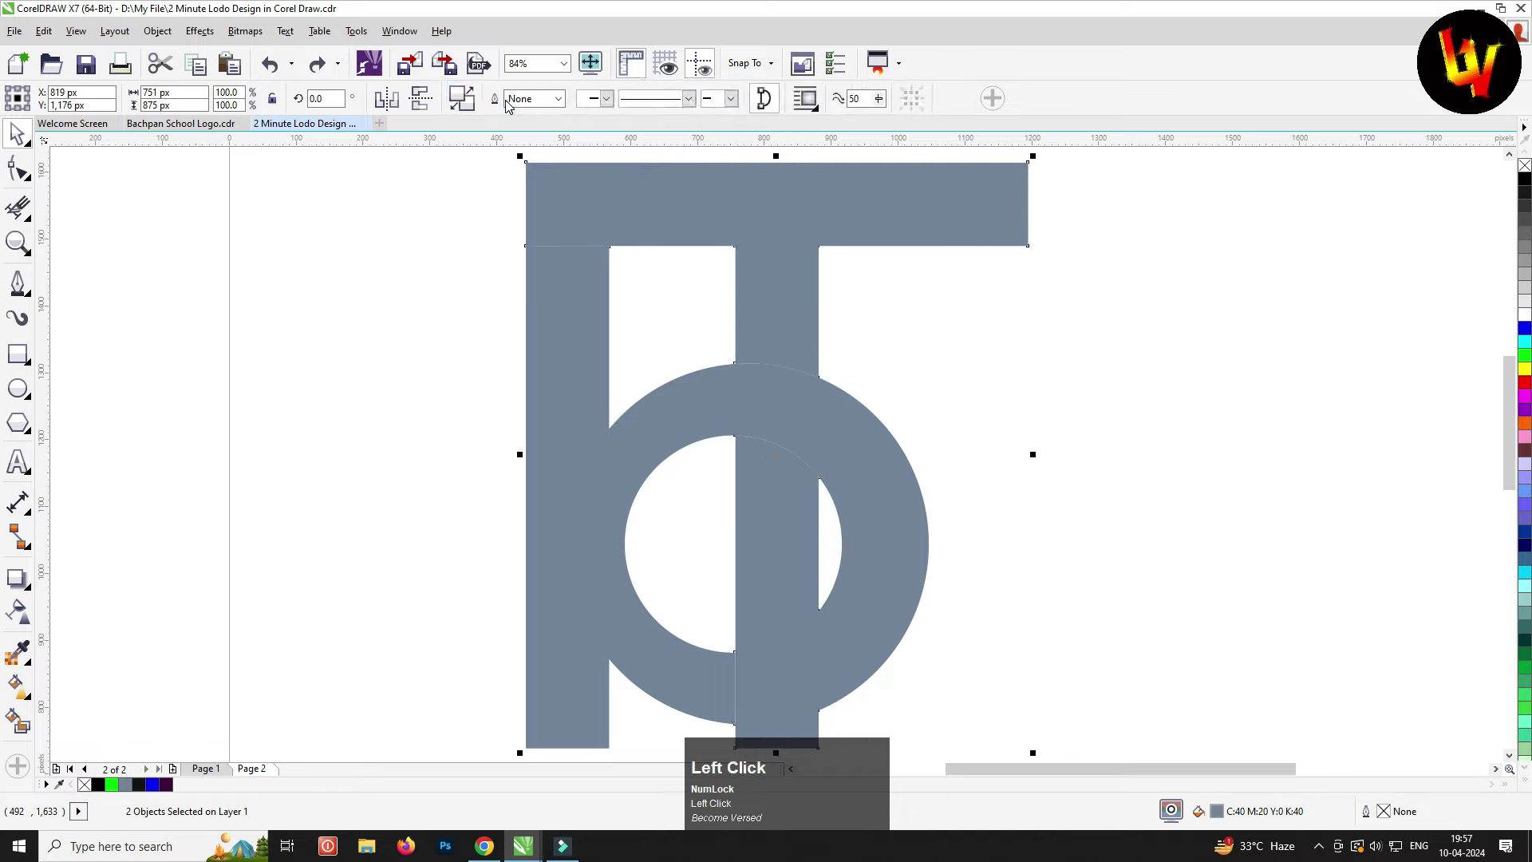
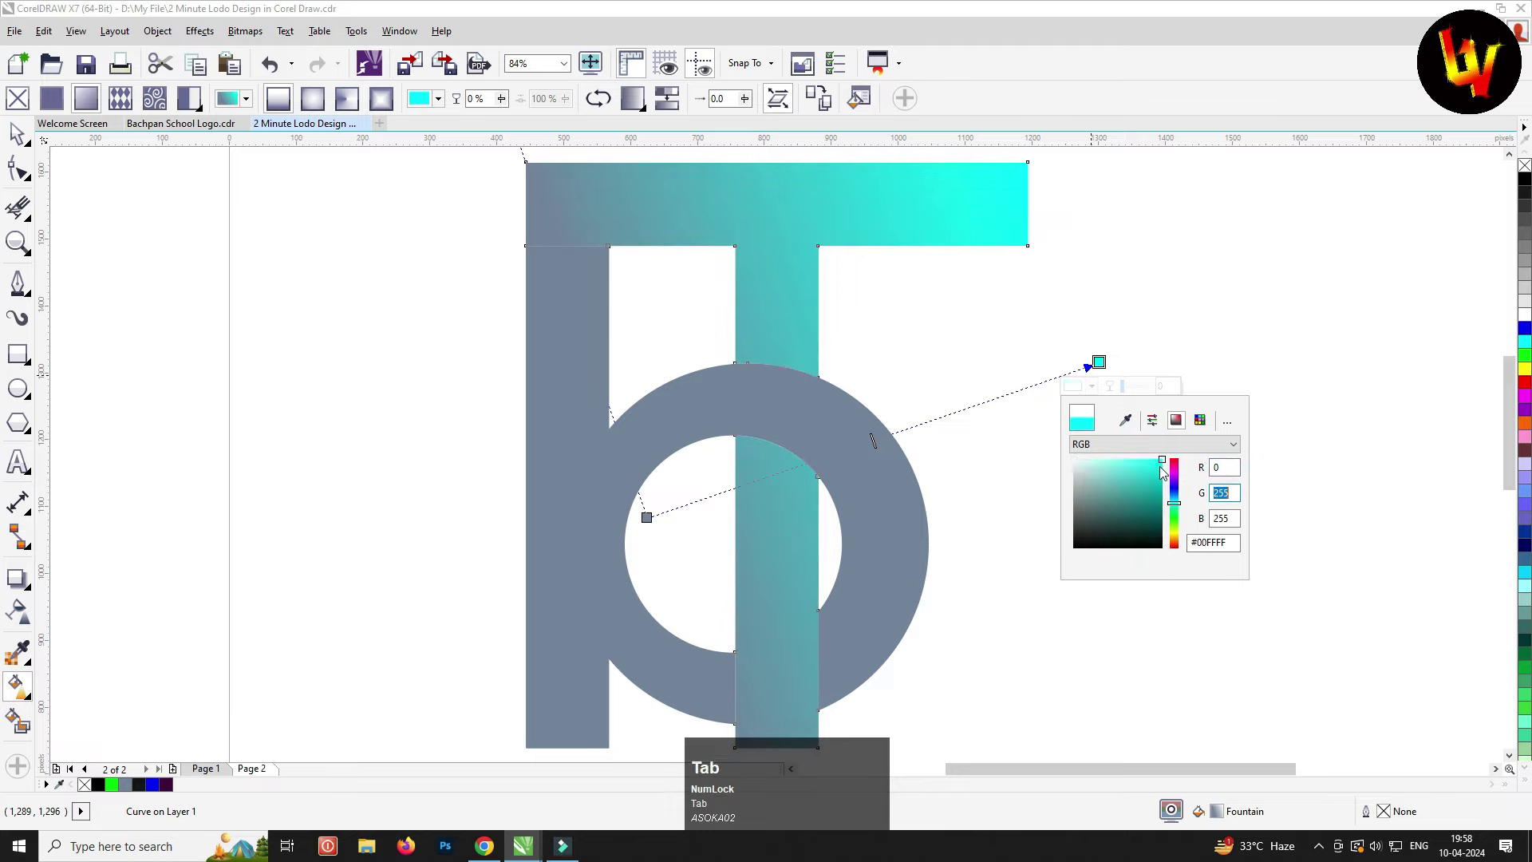
Set the T gradient's start node to purple RGB 191, 121, 254, fading into cyan
{"action": "left_click", "coordinate": [991, 444]}
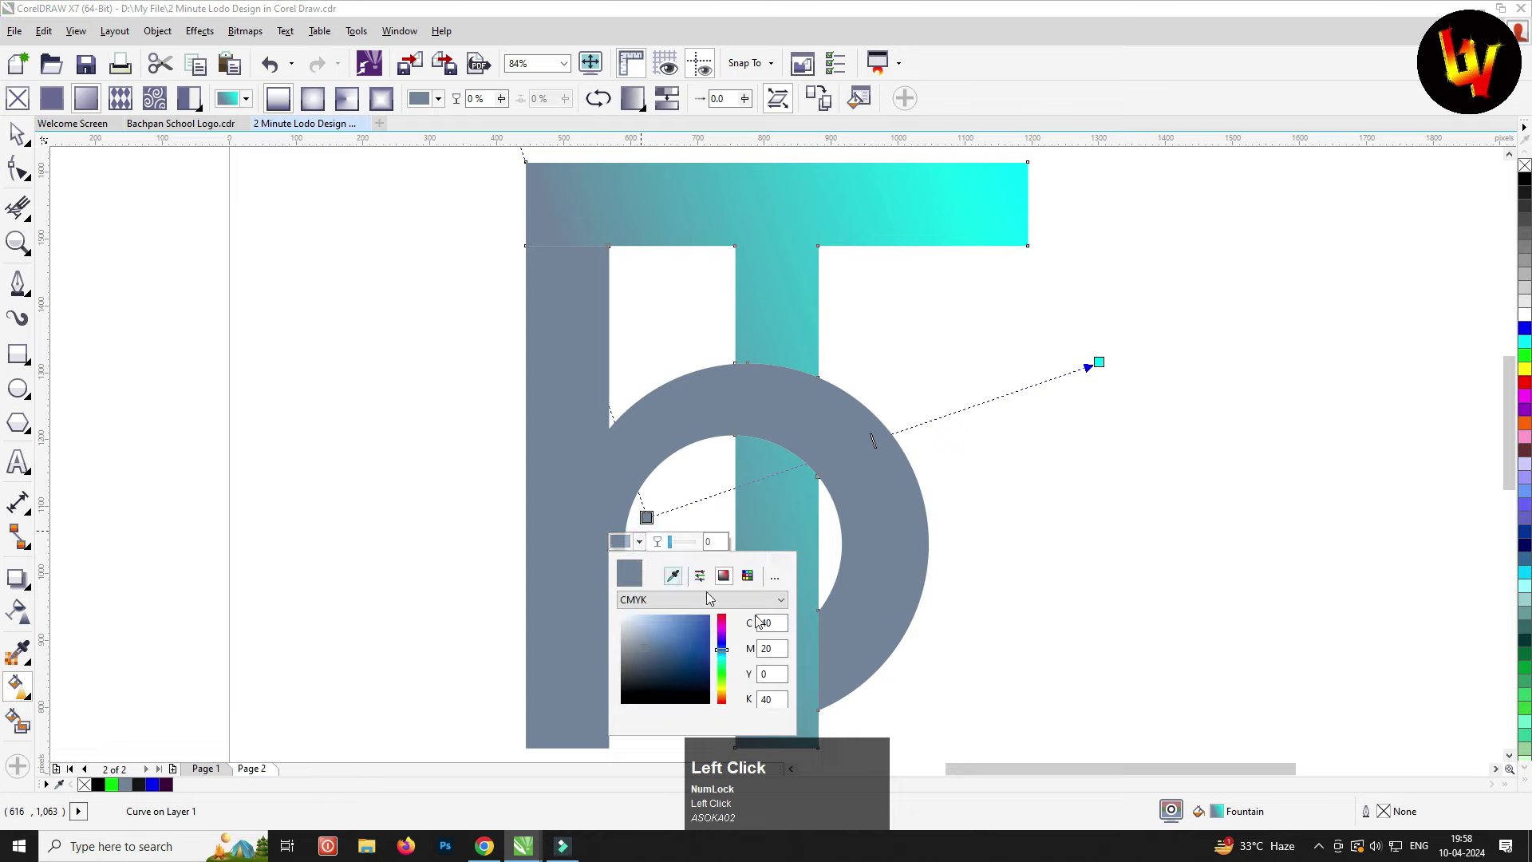
{"action": "left_click", "coordinate": [749, 602]}
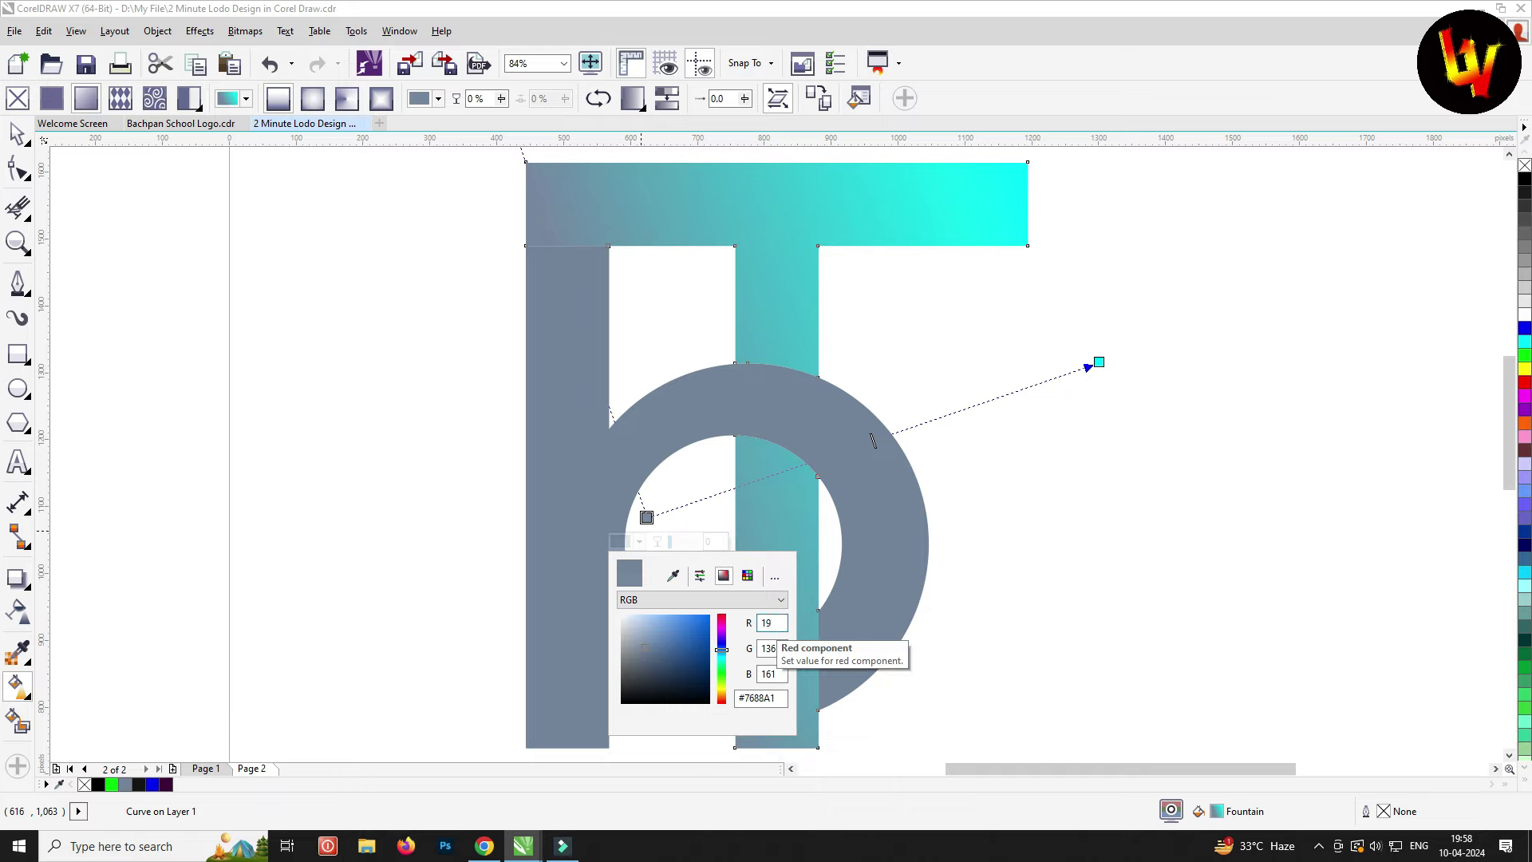
{"action": "key", "text": "Tab"}
{"action": "key", "text": "Tab"}
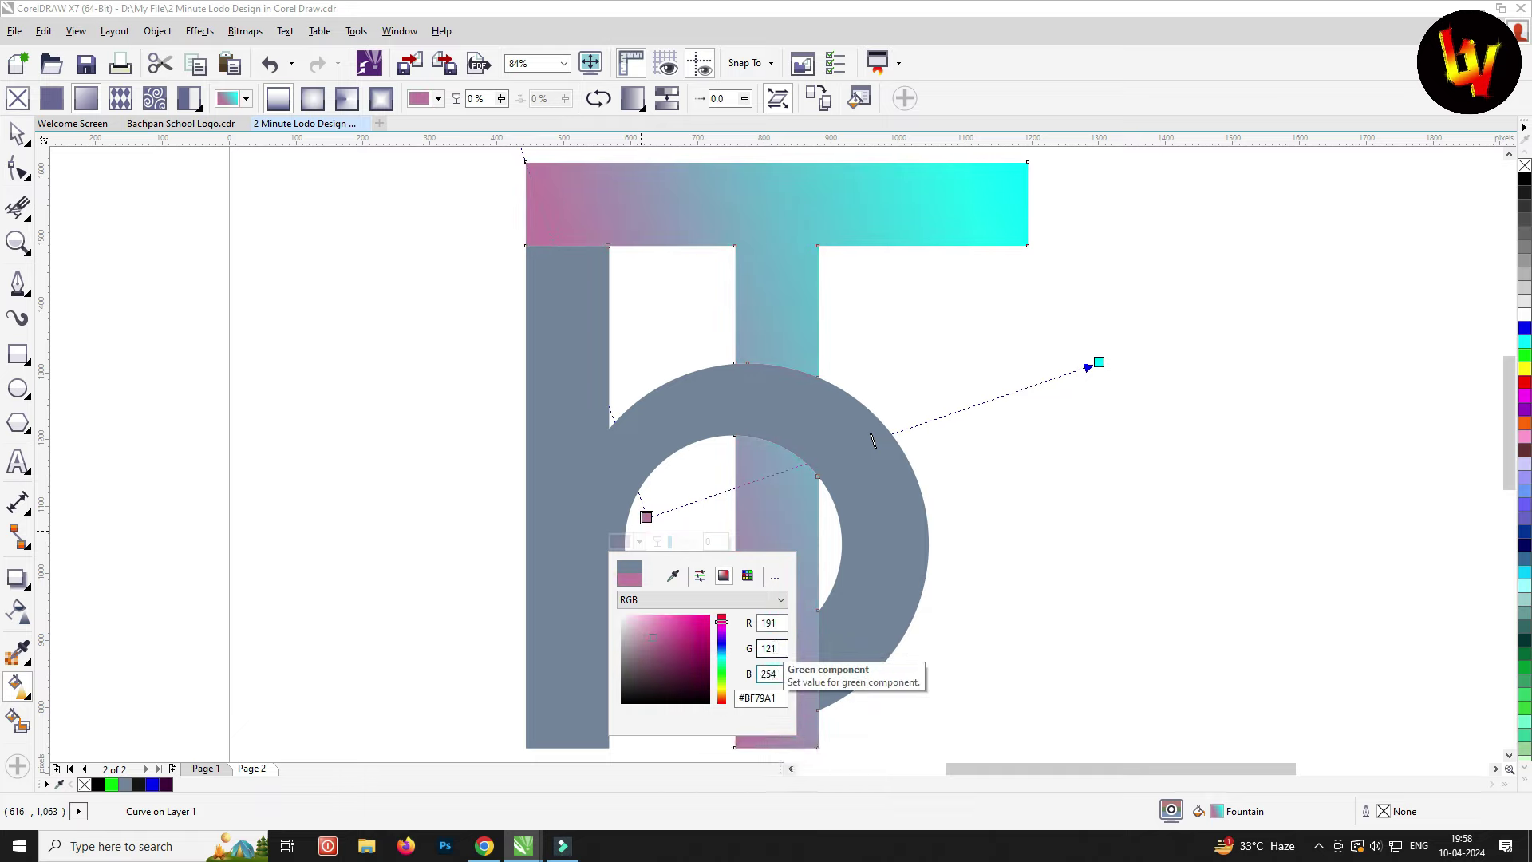
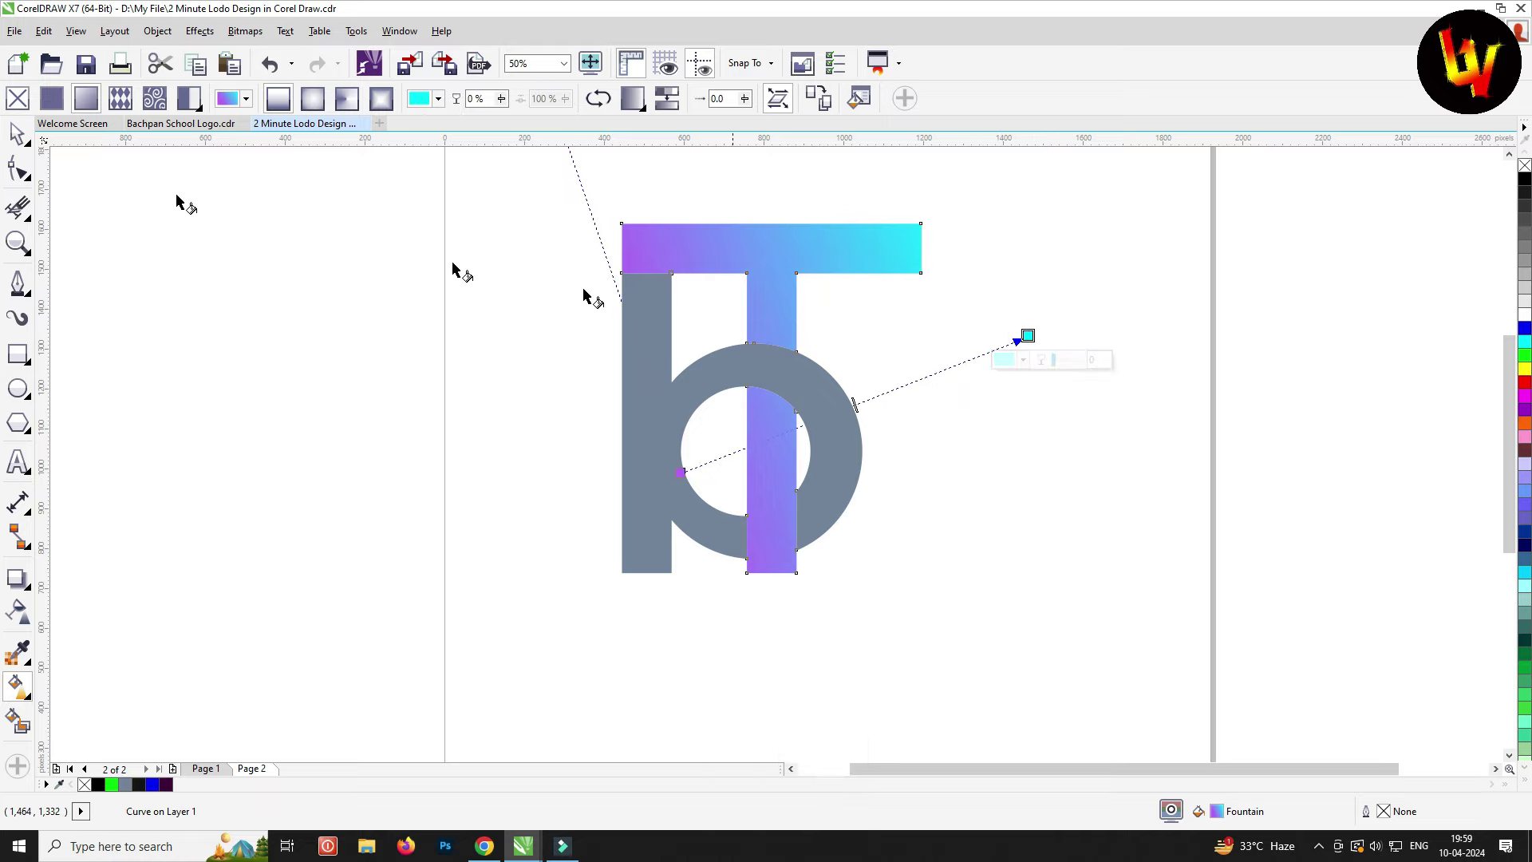
Give the b shape a fountain fill from orange #FF8458 to yellow RGB 253, 207, 60
{"action": "left_click", "coordinate": [19, 135]}
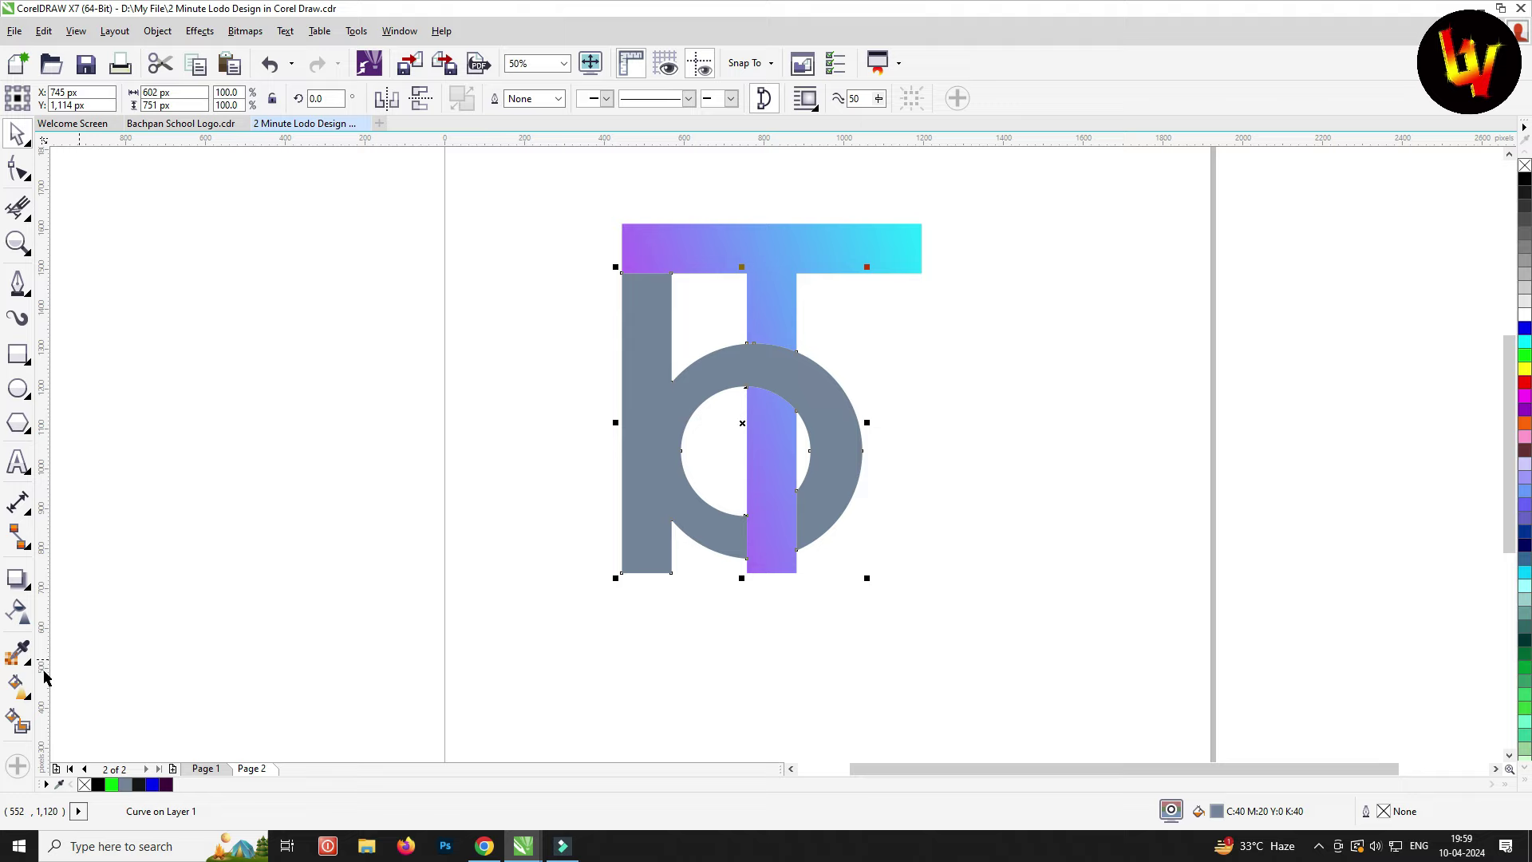
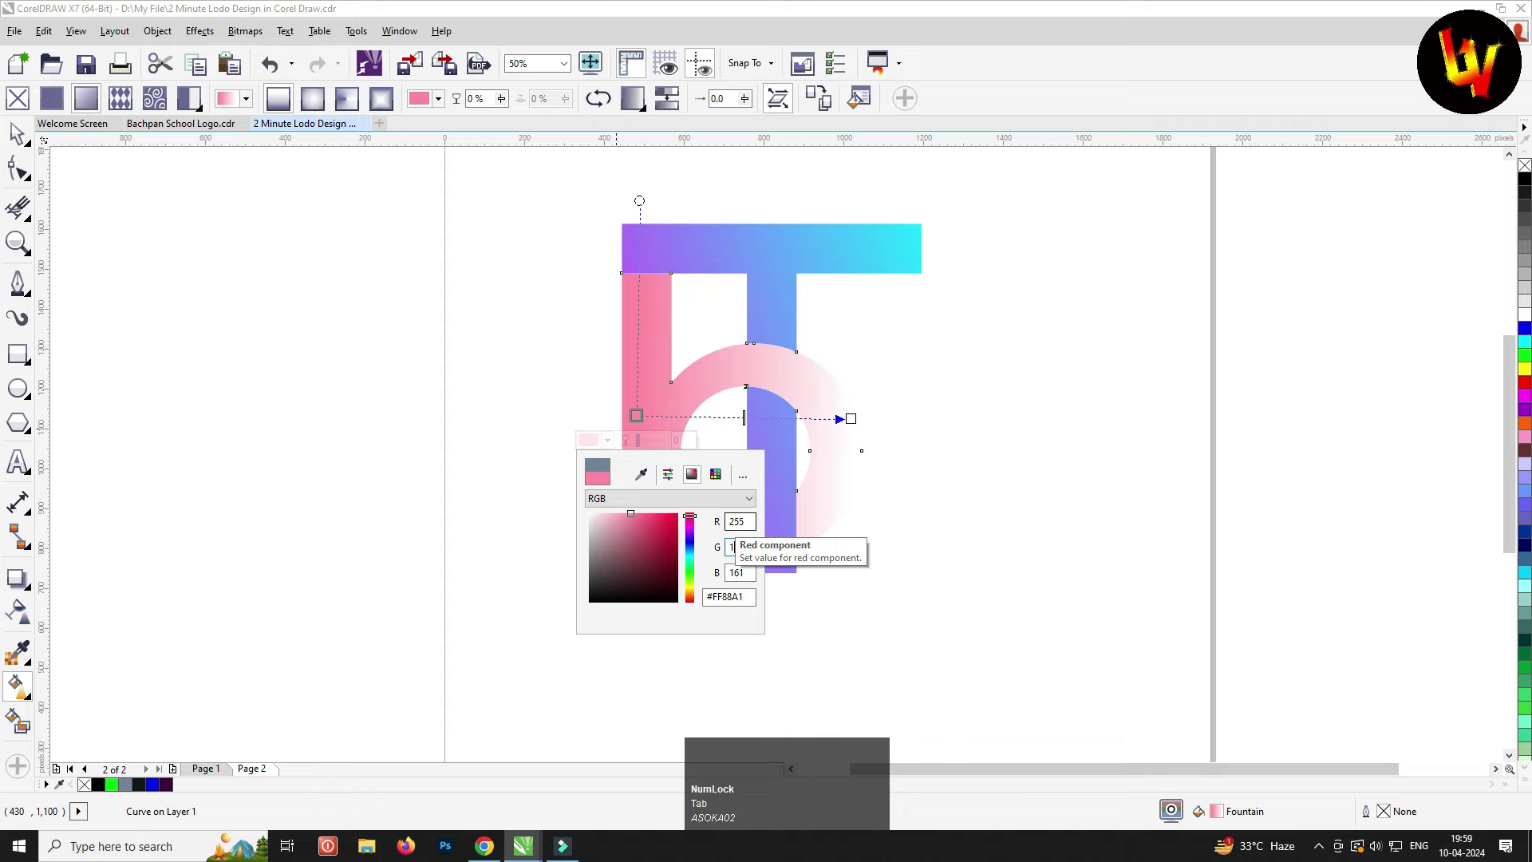
{"action": "key", "text": "Tab"}
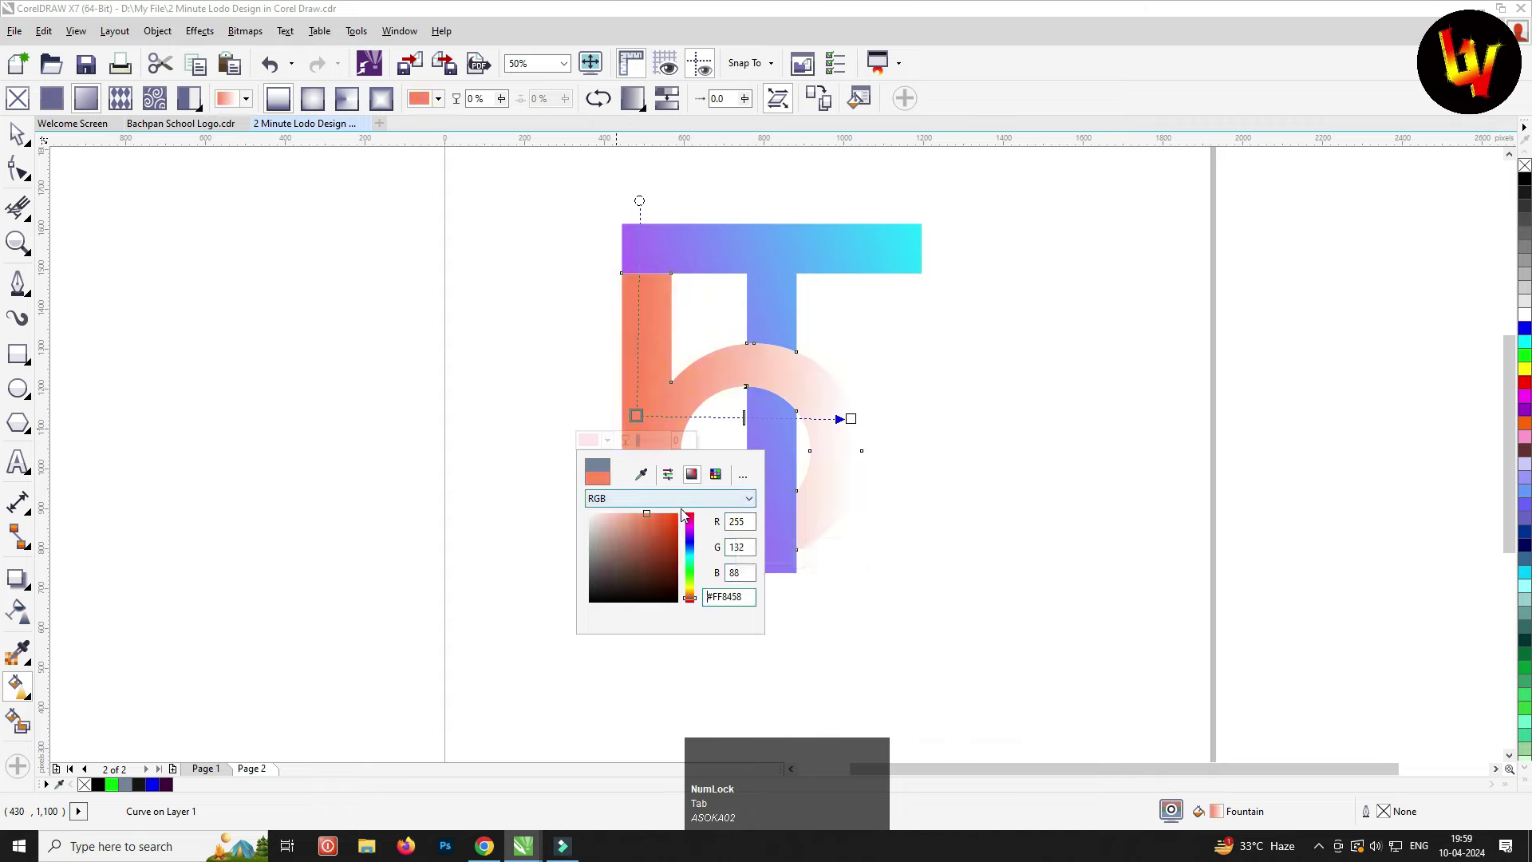
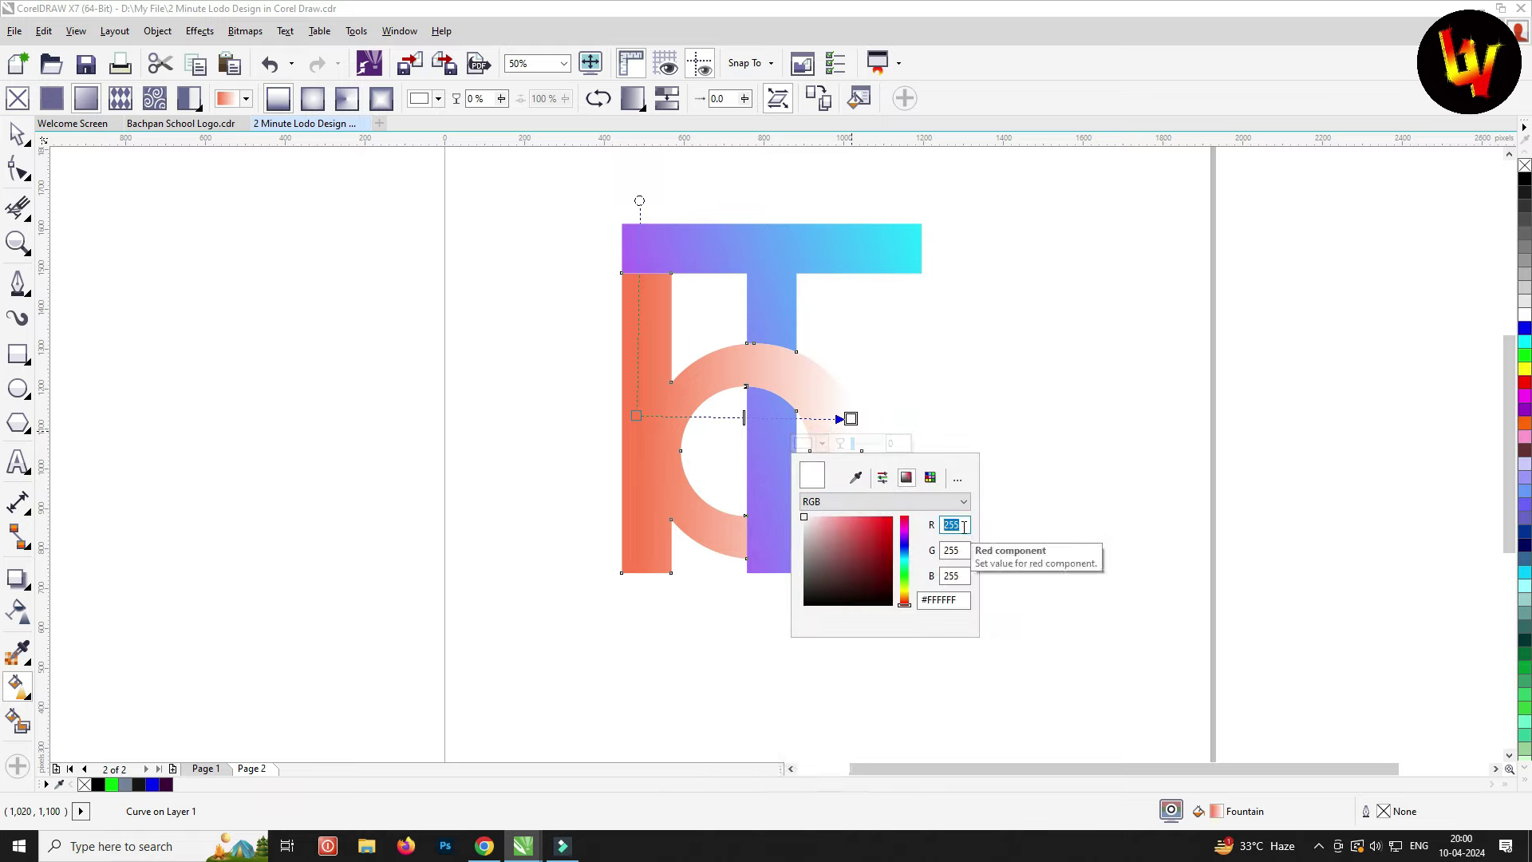
{"action": "key", "text": "Tab"}
{"action": "key", "text": "Tab"}
{"action": "key", "text": "Tab"}
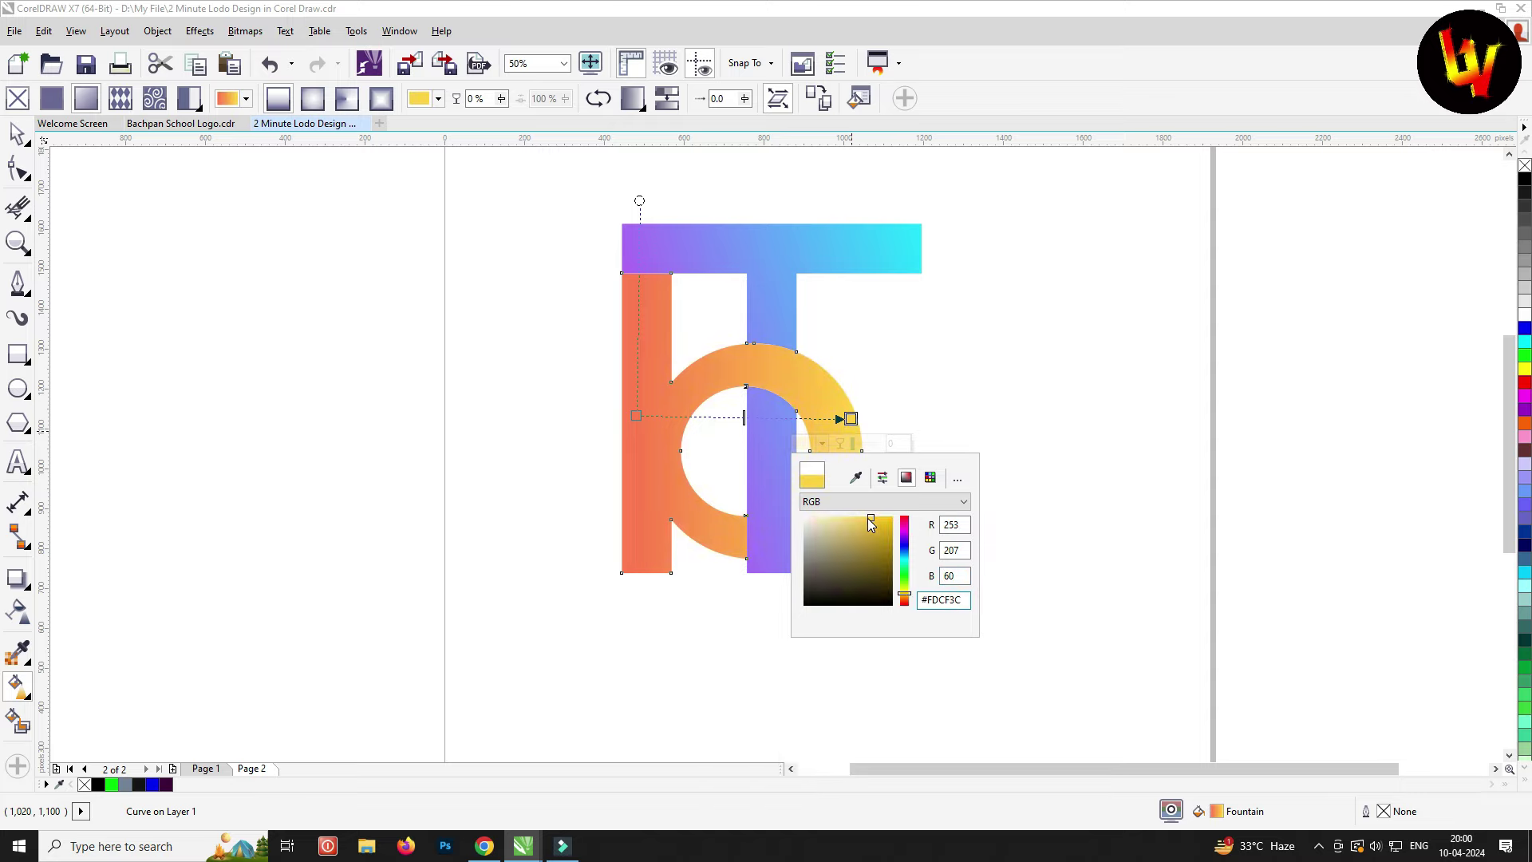
{"action": "left_click", "coordinate": [942, 418]}
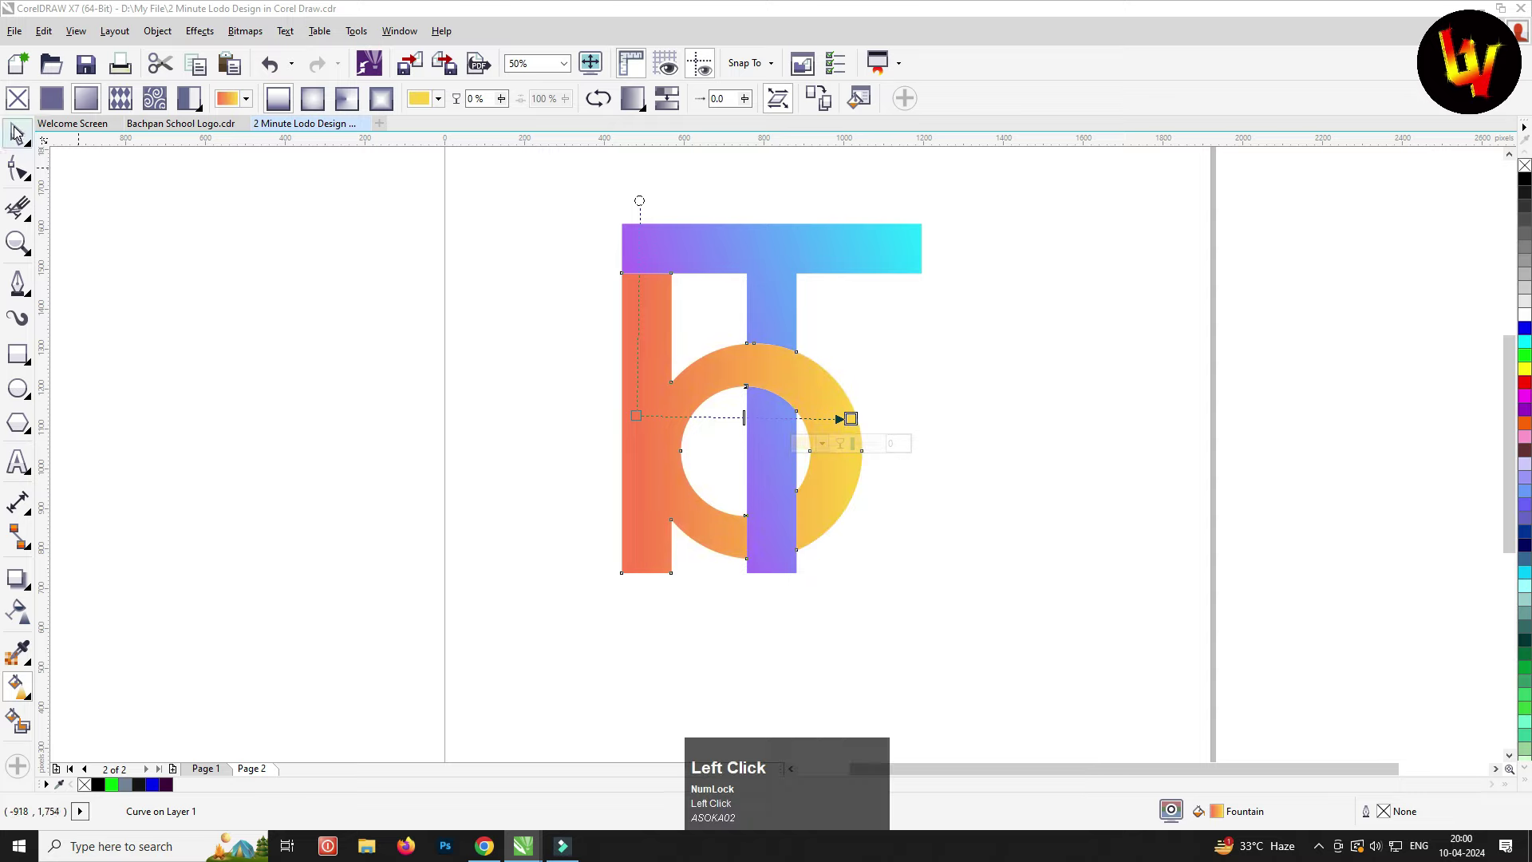
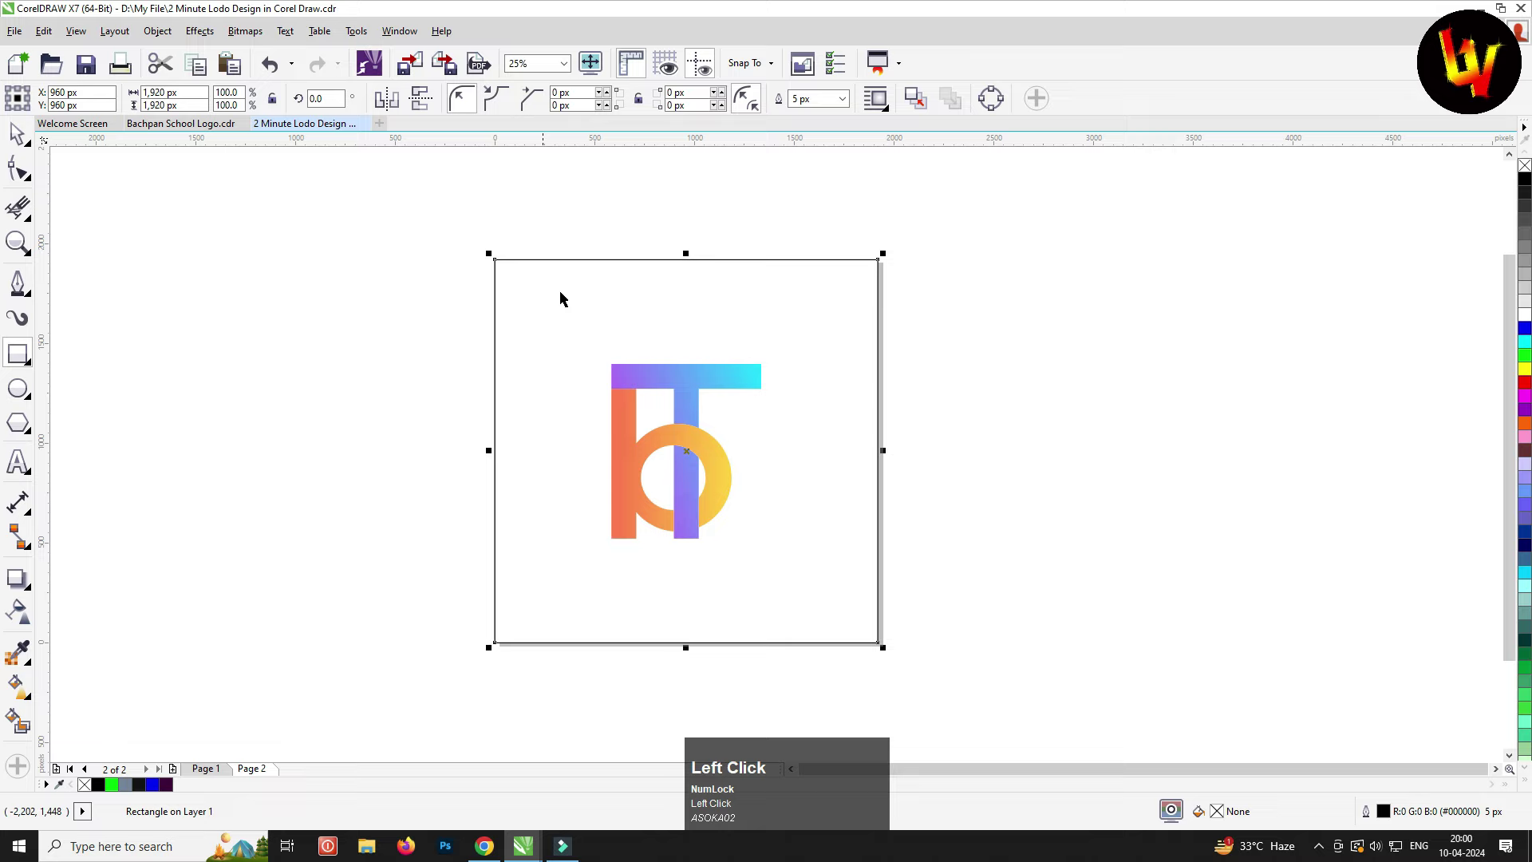
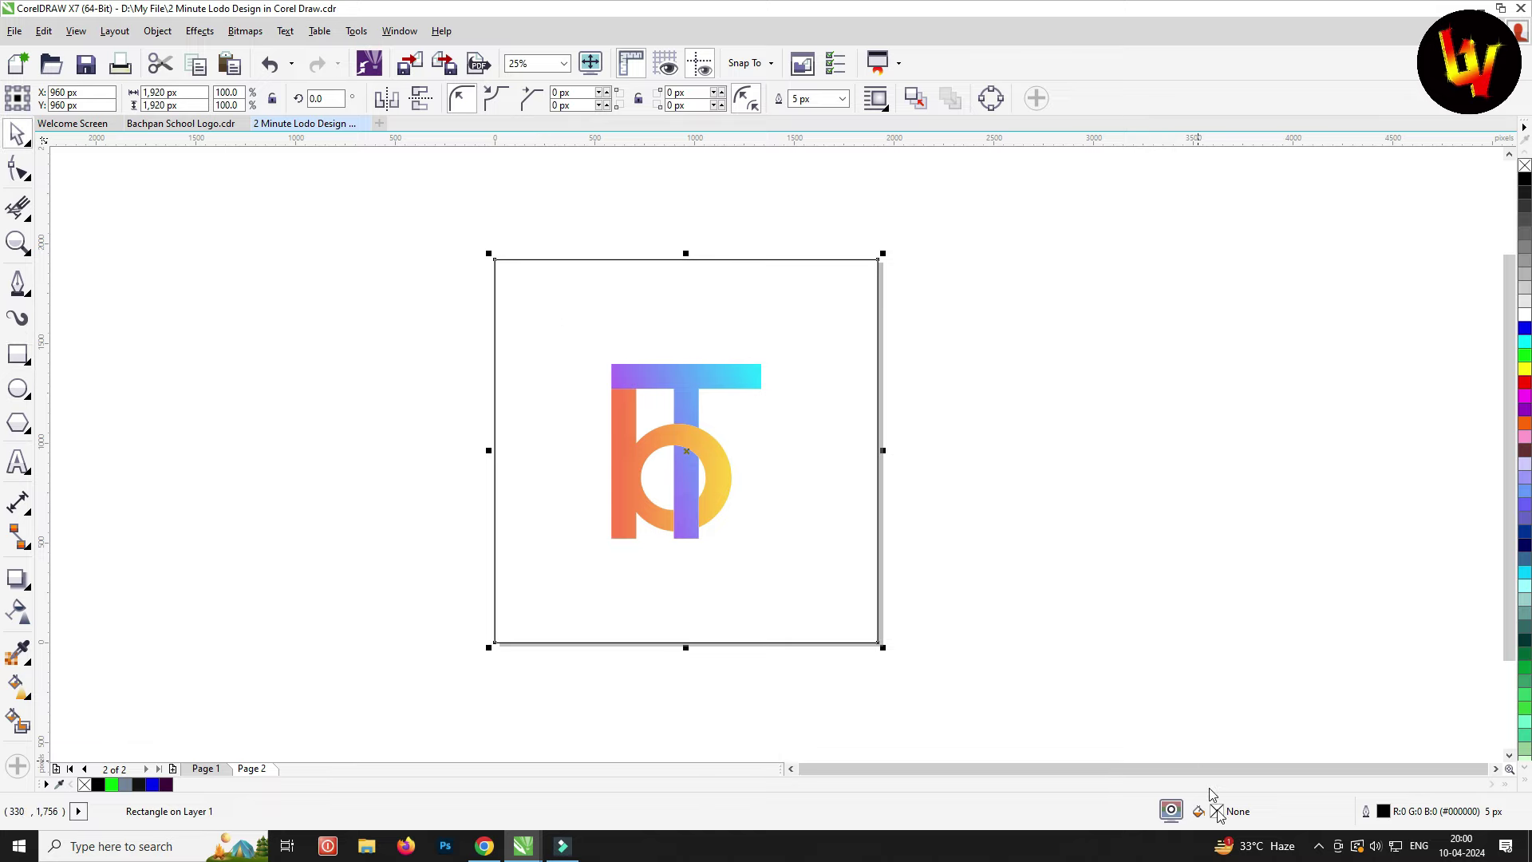
Give the background square a uniform dark purple fill around RGB 61, 0, 0
{"action": "left_click", "coordinate": [1223, 812]}
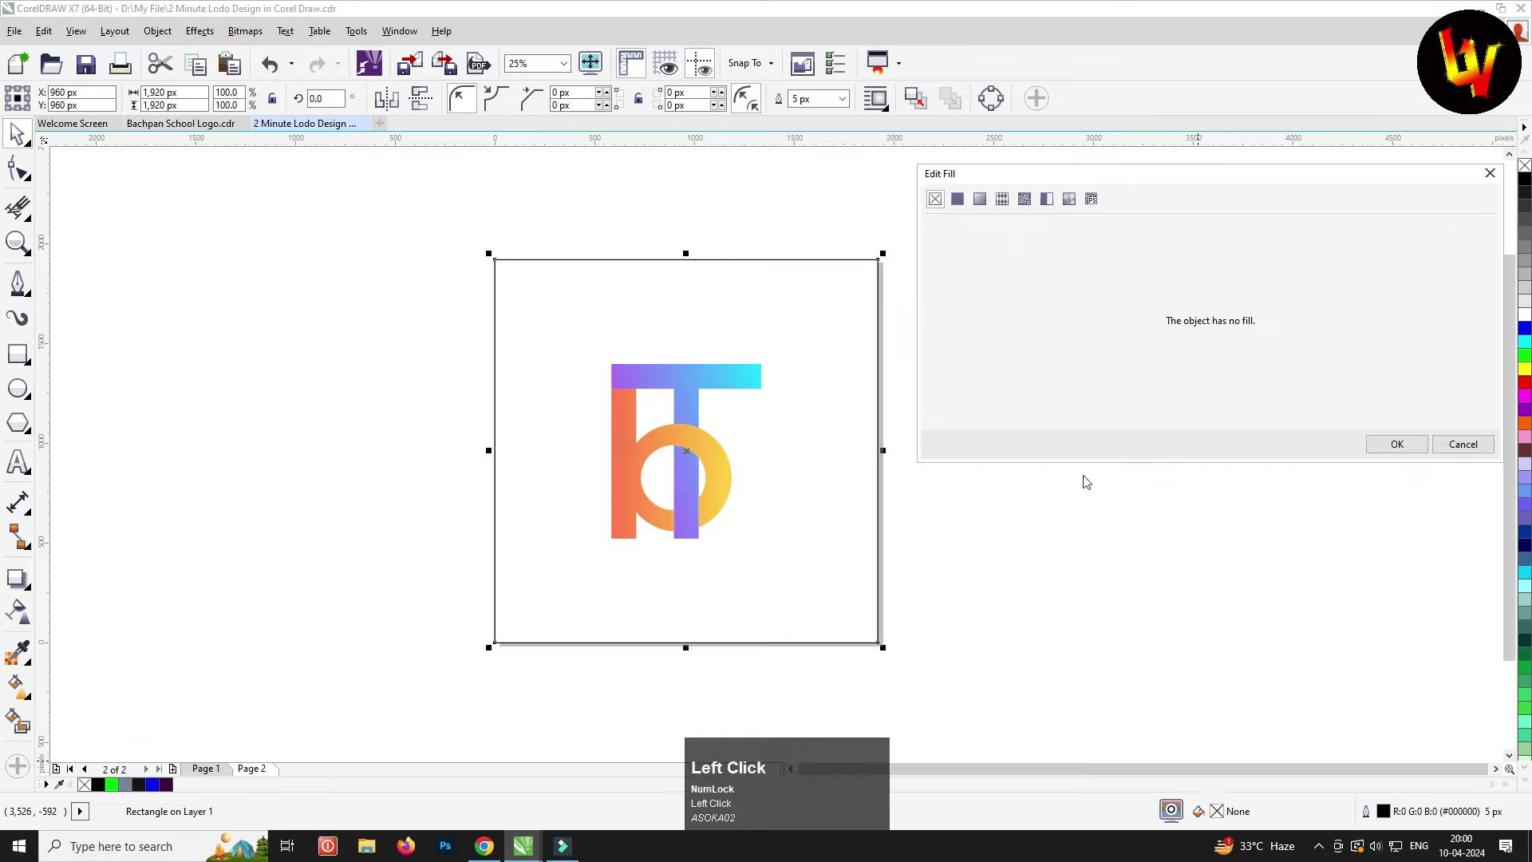
{"action": "left_click", "coordinate": [958, 203]}
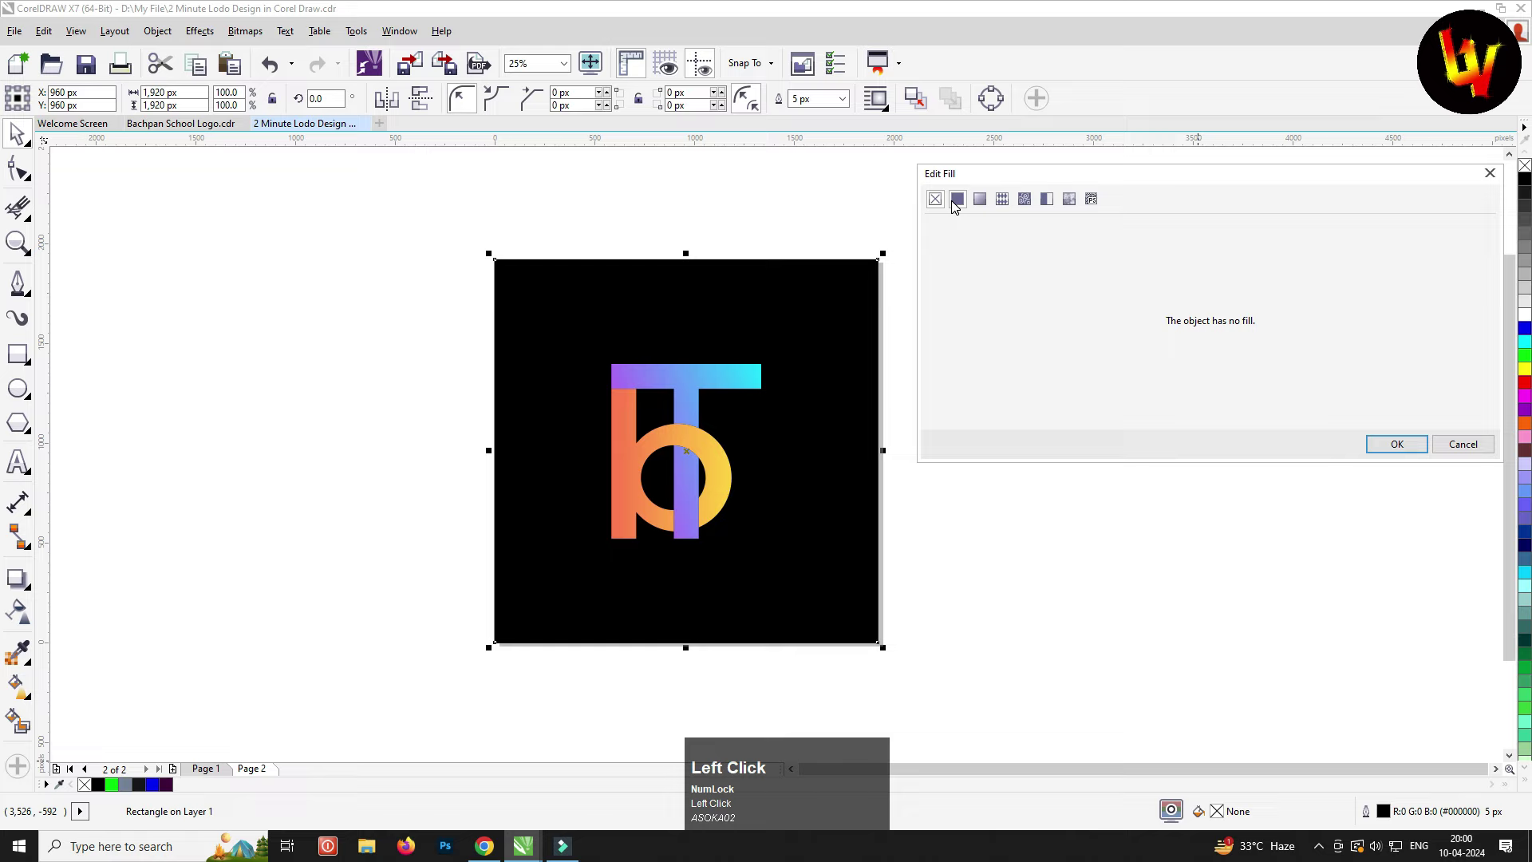
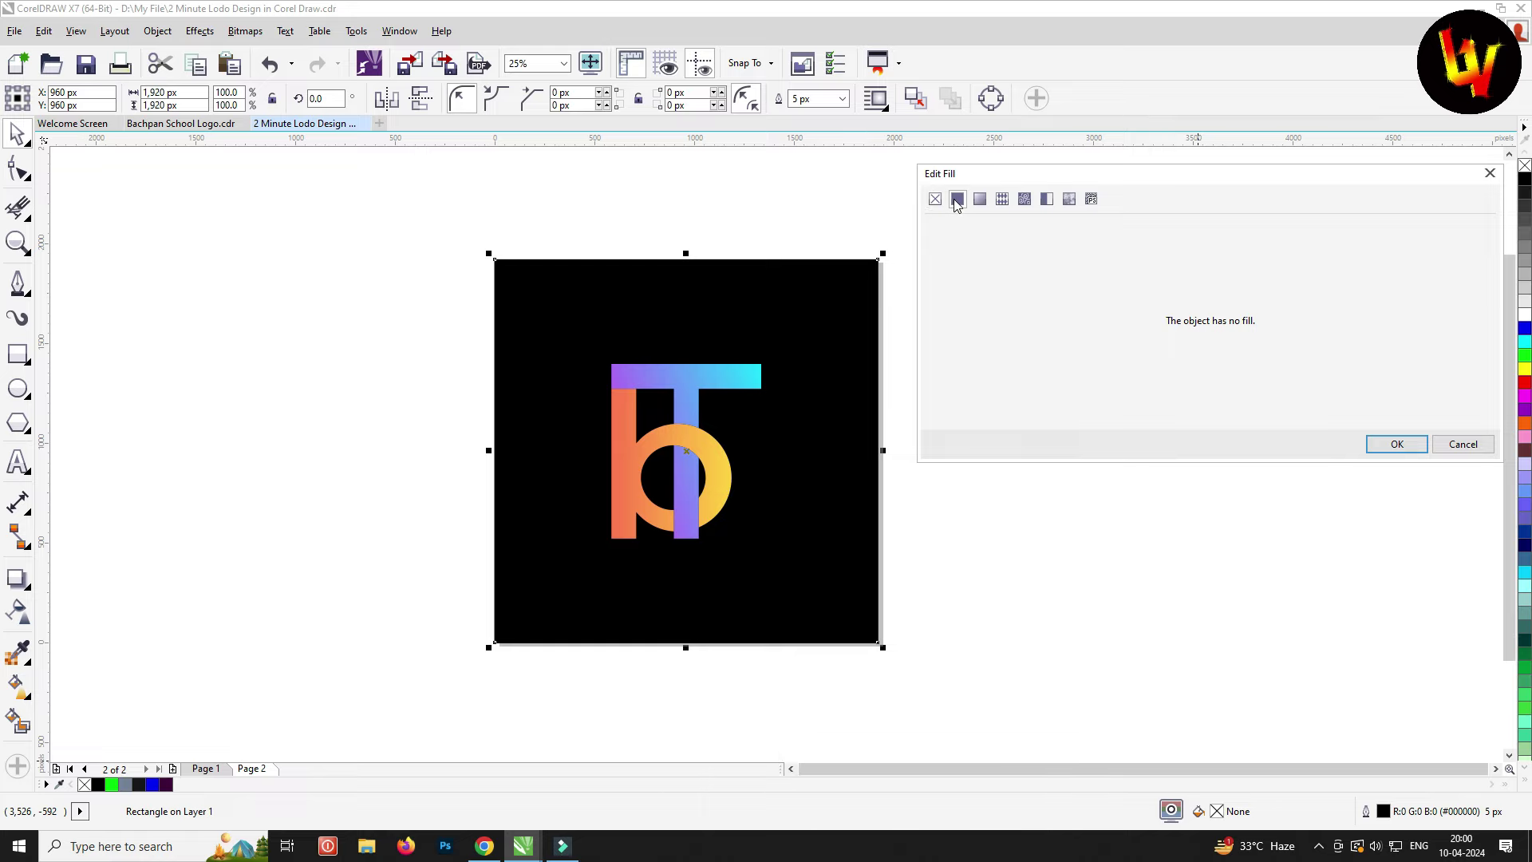
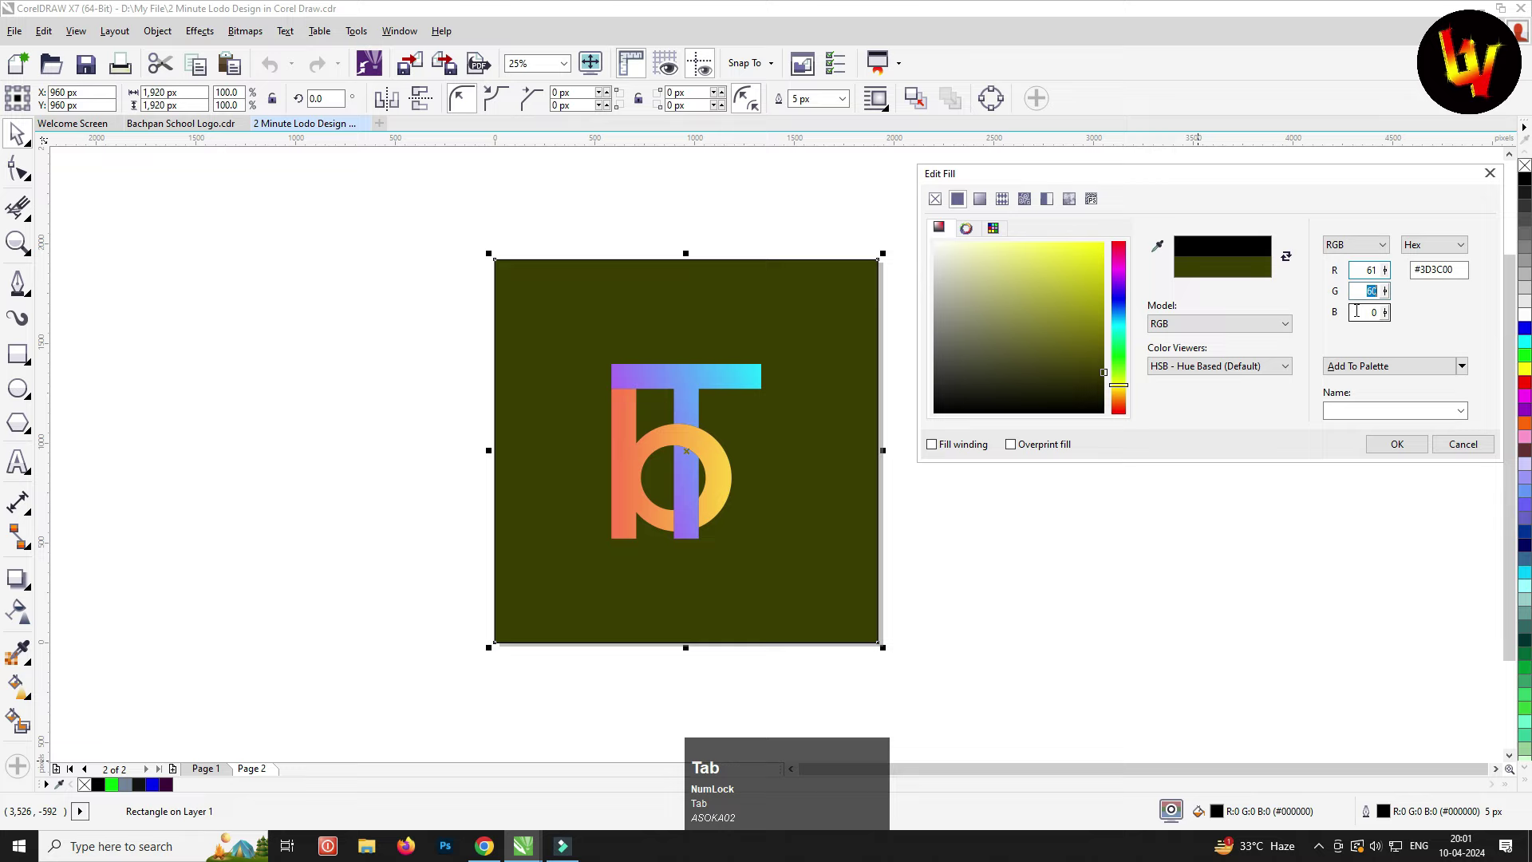
{"action": "key", "text": "Tab"}
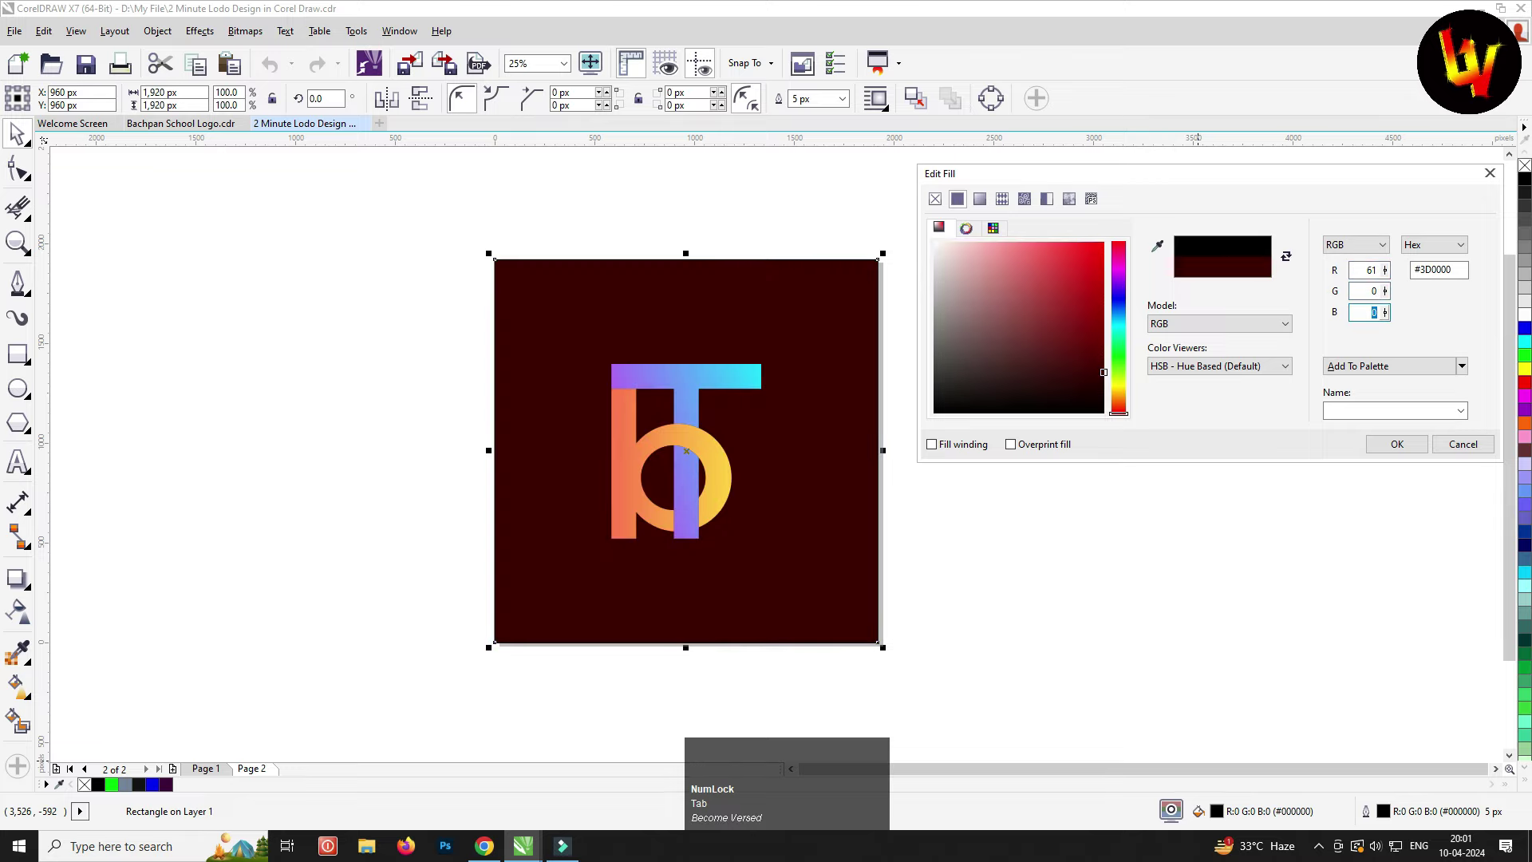
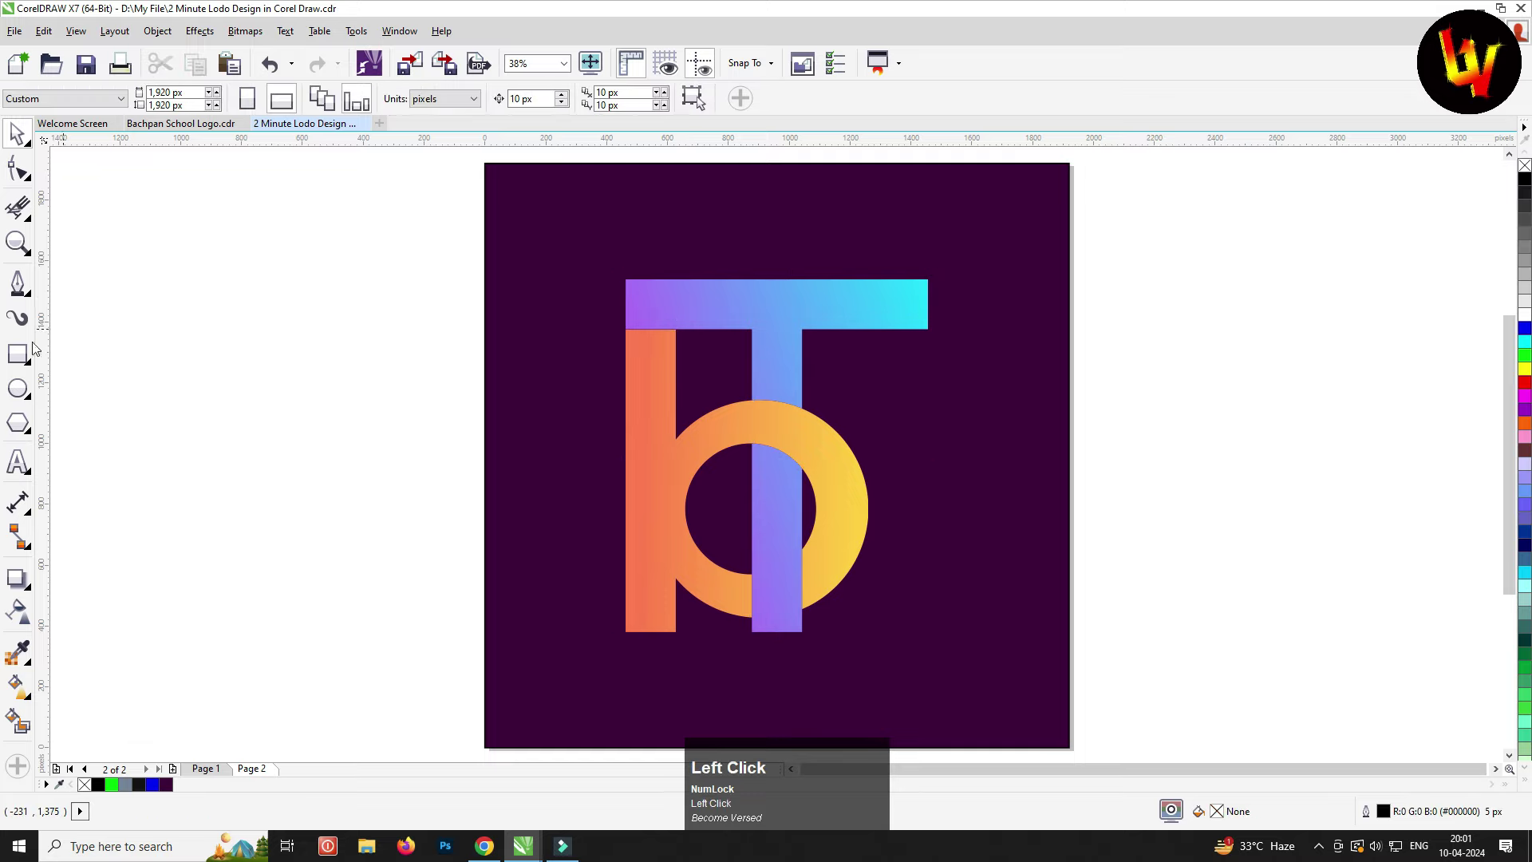
Choose the Rectangle tool and set its outline width to None
{"action": "left_click", "coordinate": [24, 348]}
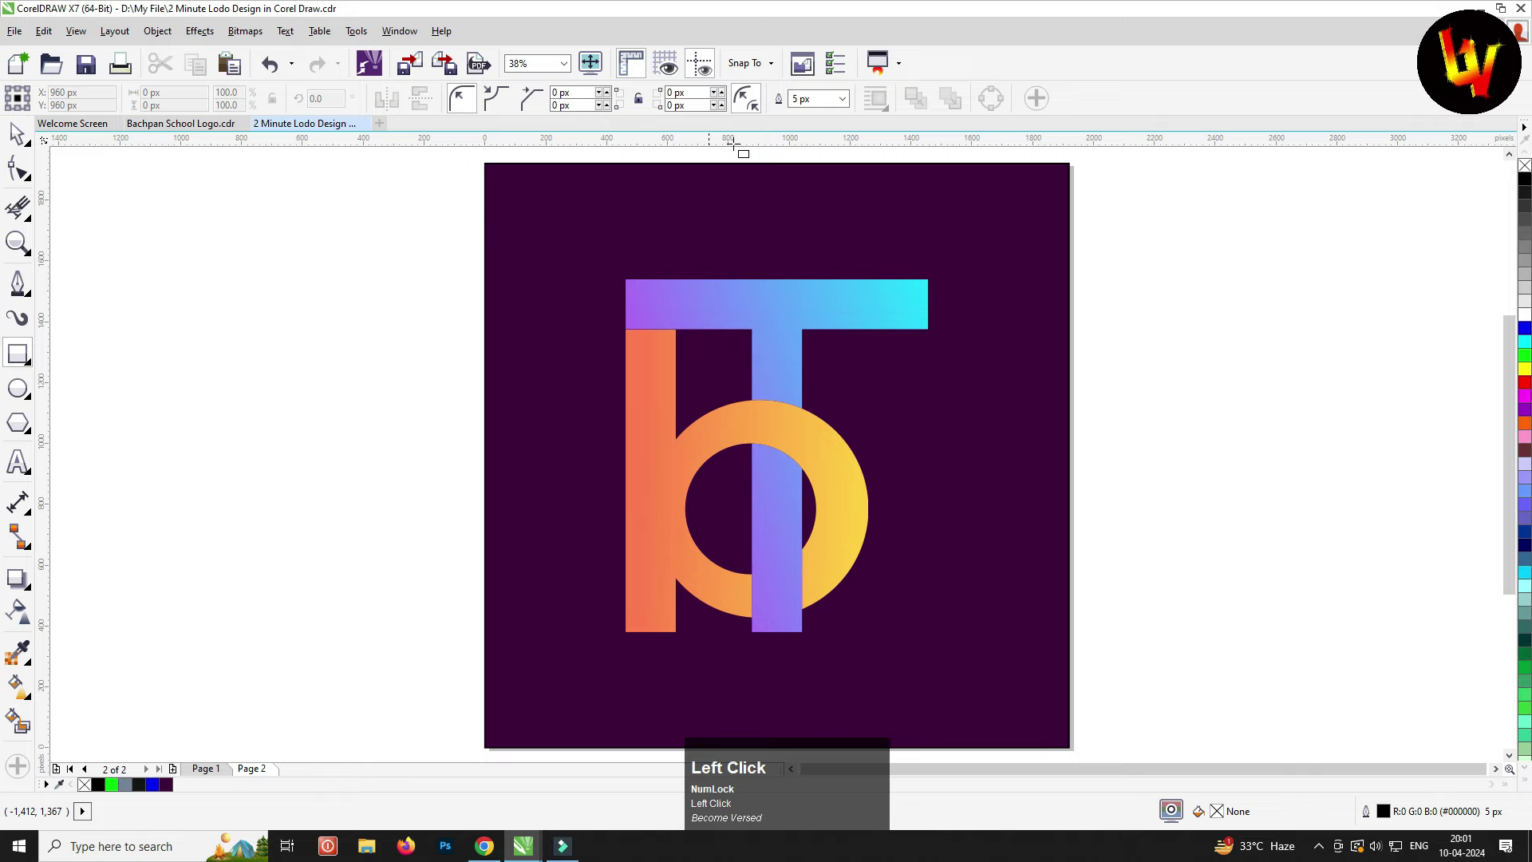
{"action": "left_click", "coordinate": [851, 98]}
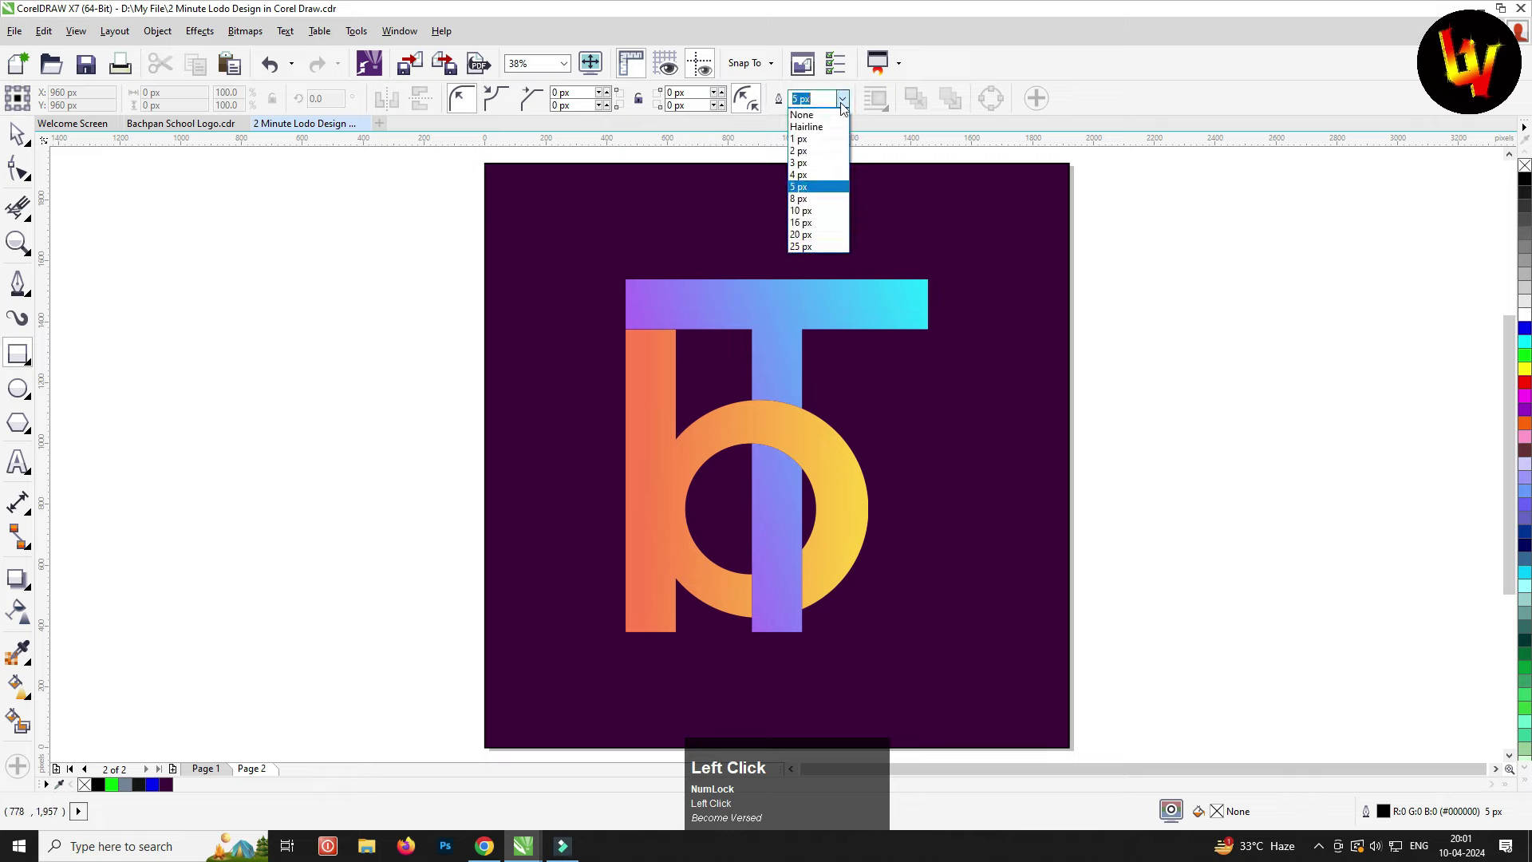
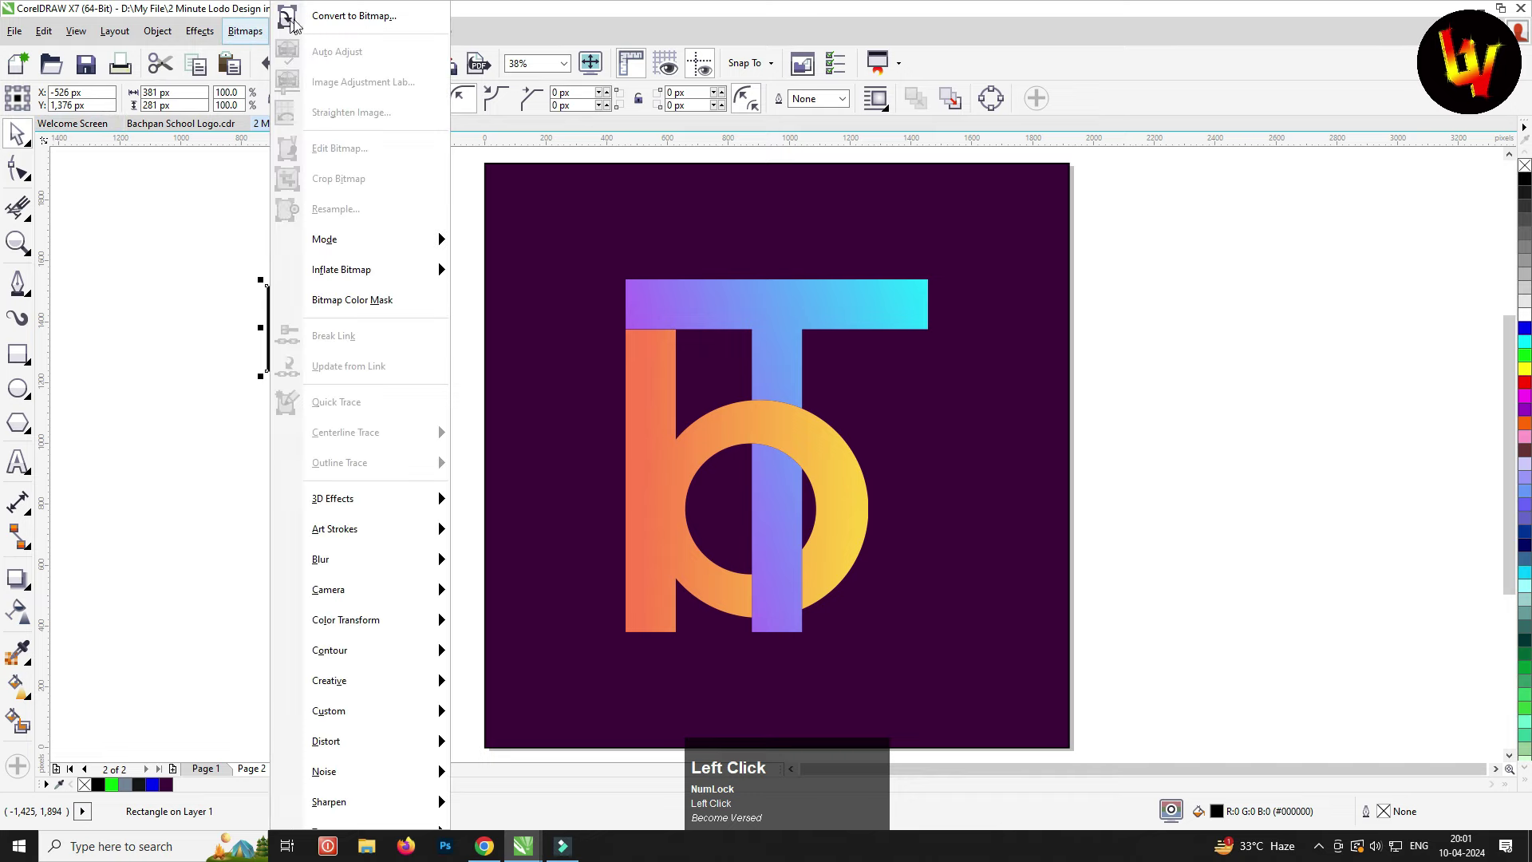
Convert the small rectangle to a bitmap and give it a 44 px Gaussian blur
{"action": "left_click", "coordinate": [329, 17]}
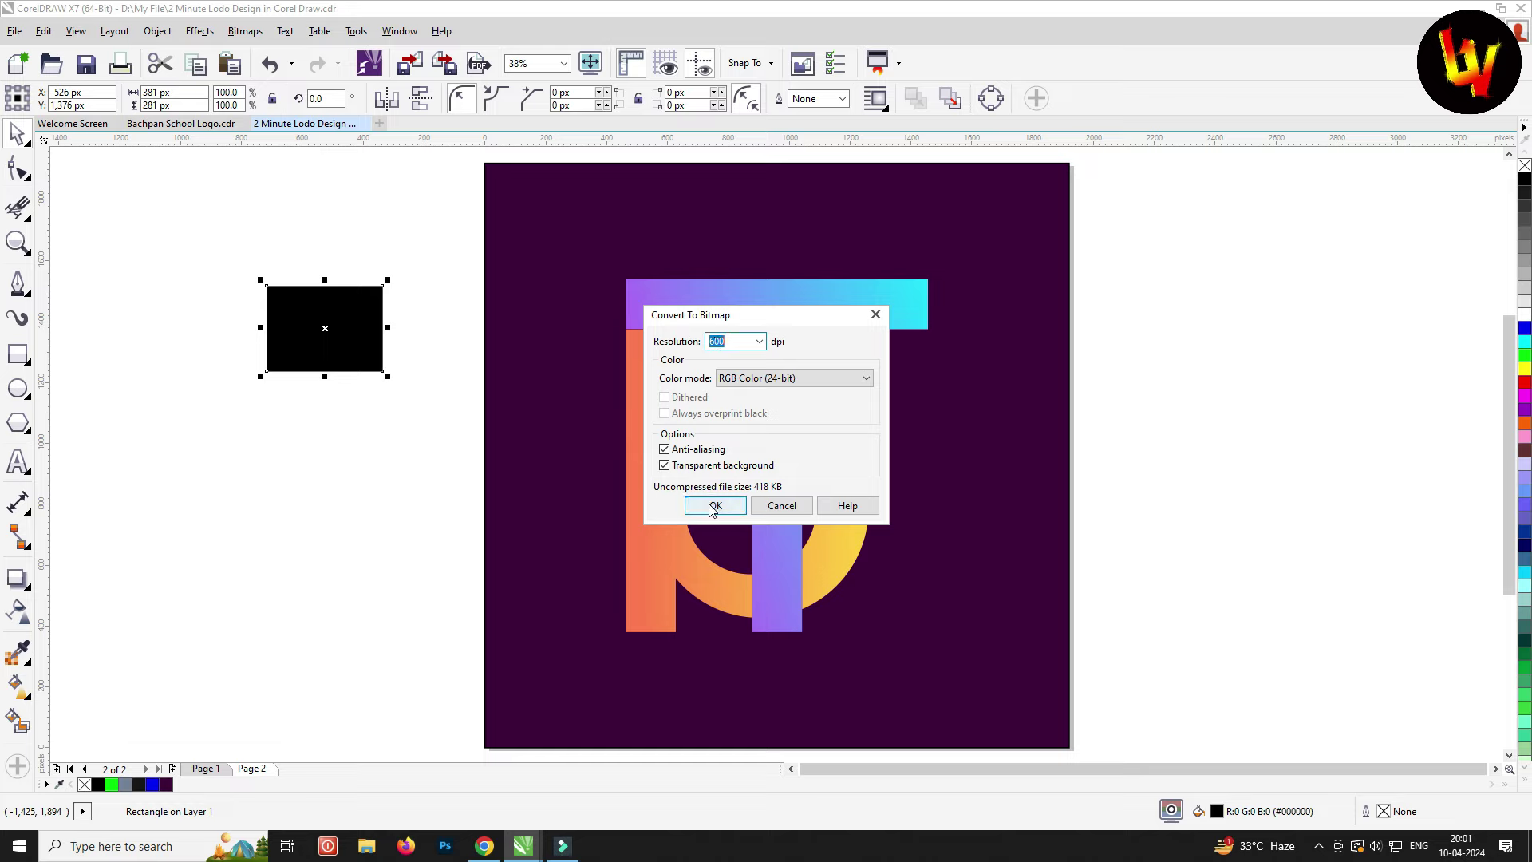
{"action": "left_click", "coordinate": [715, 506]}
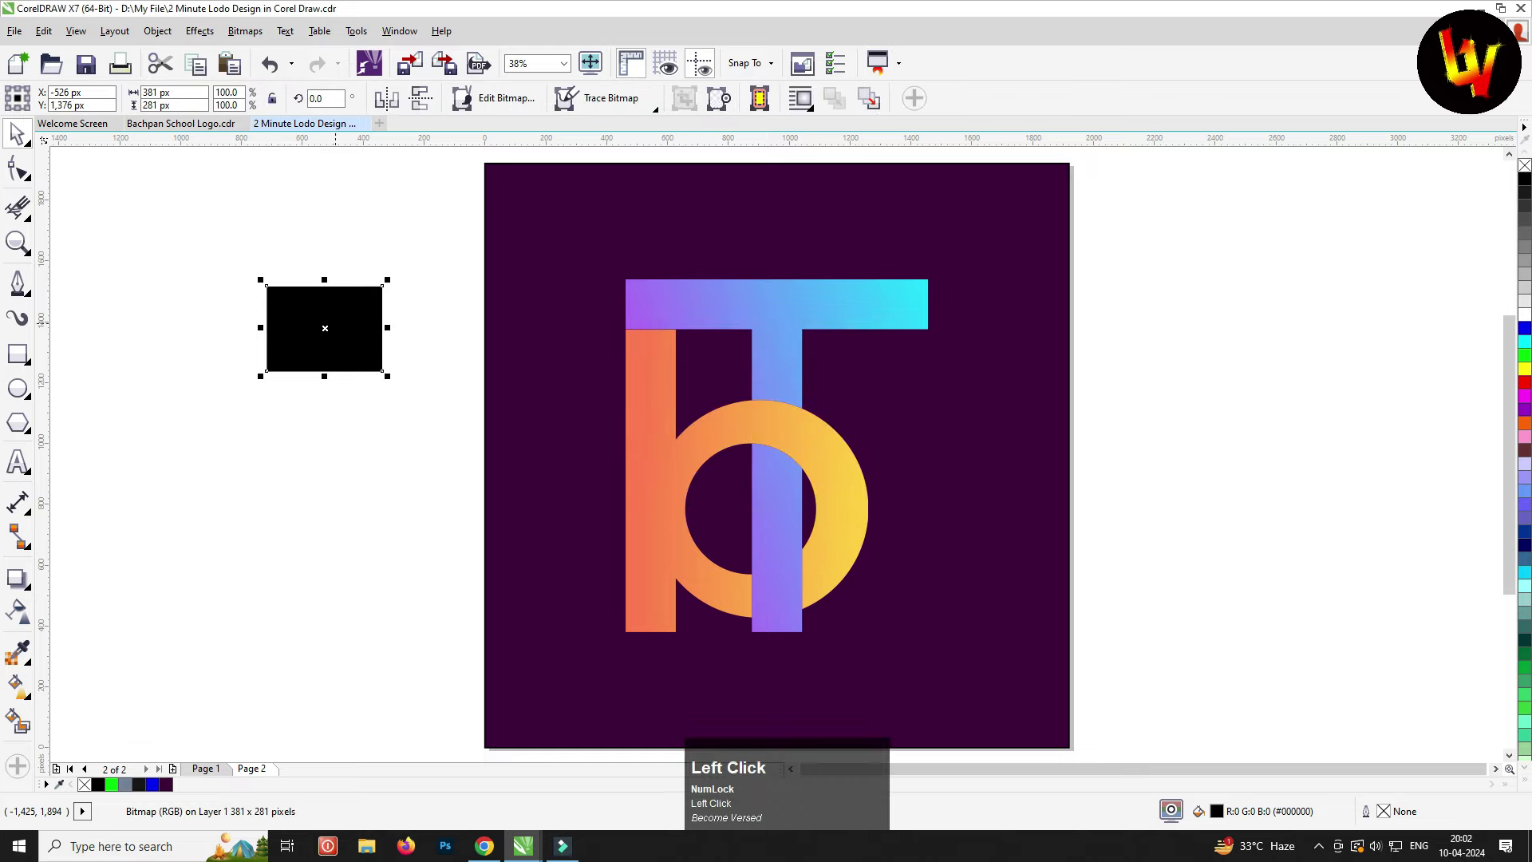
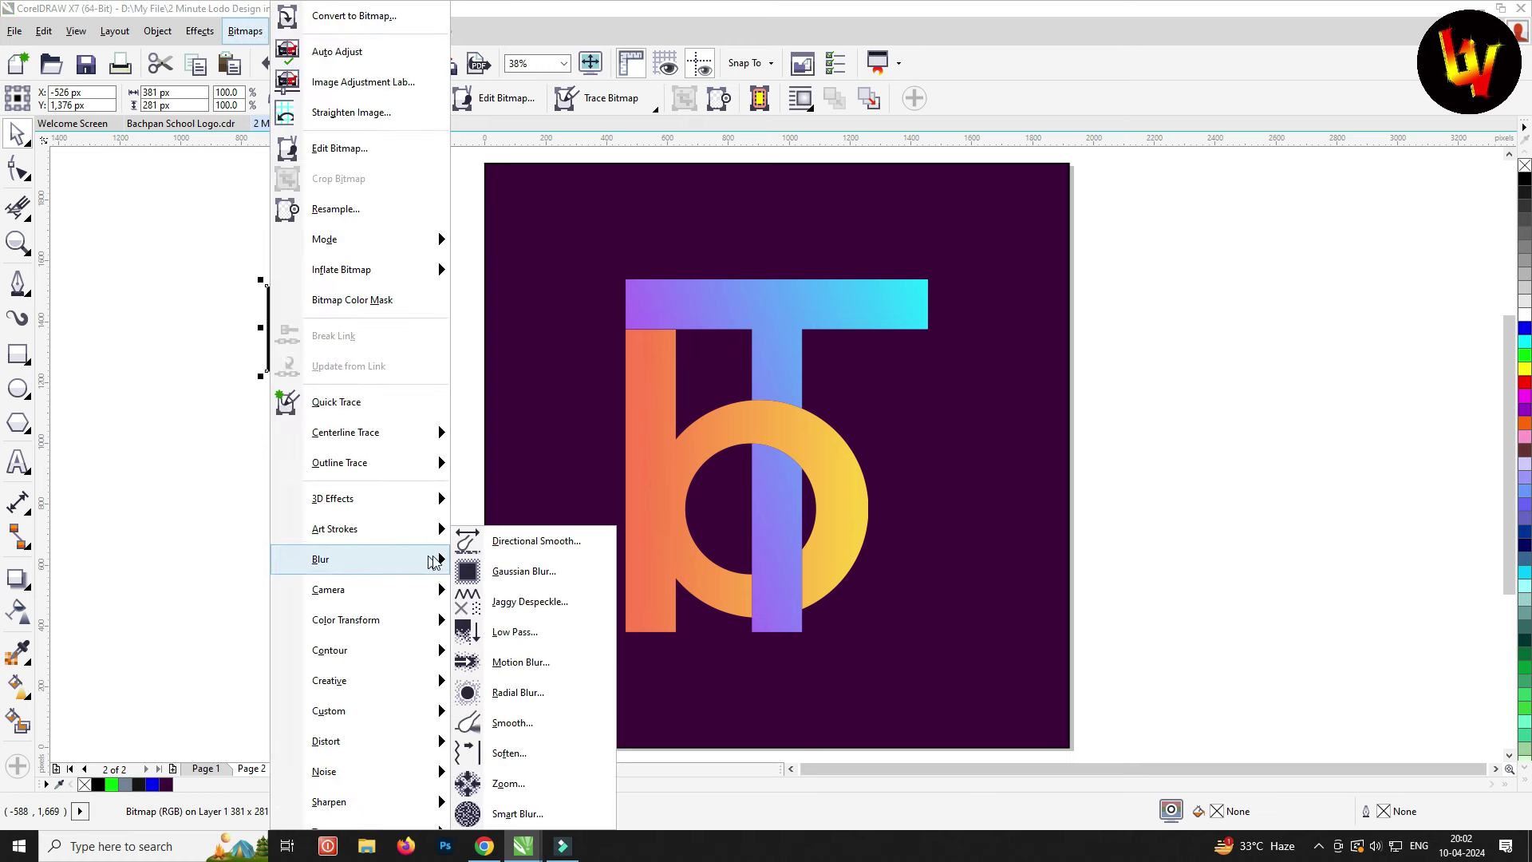
{"action": "double_click", "coordinate": [510, 572]}
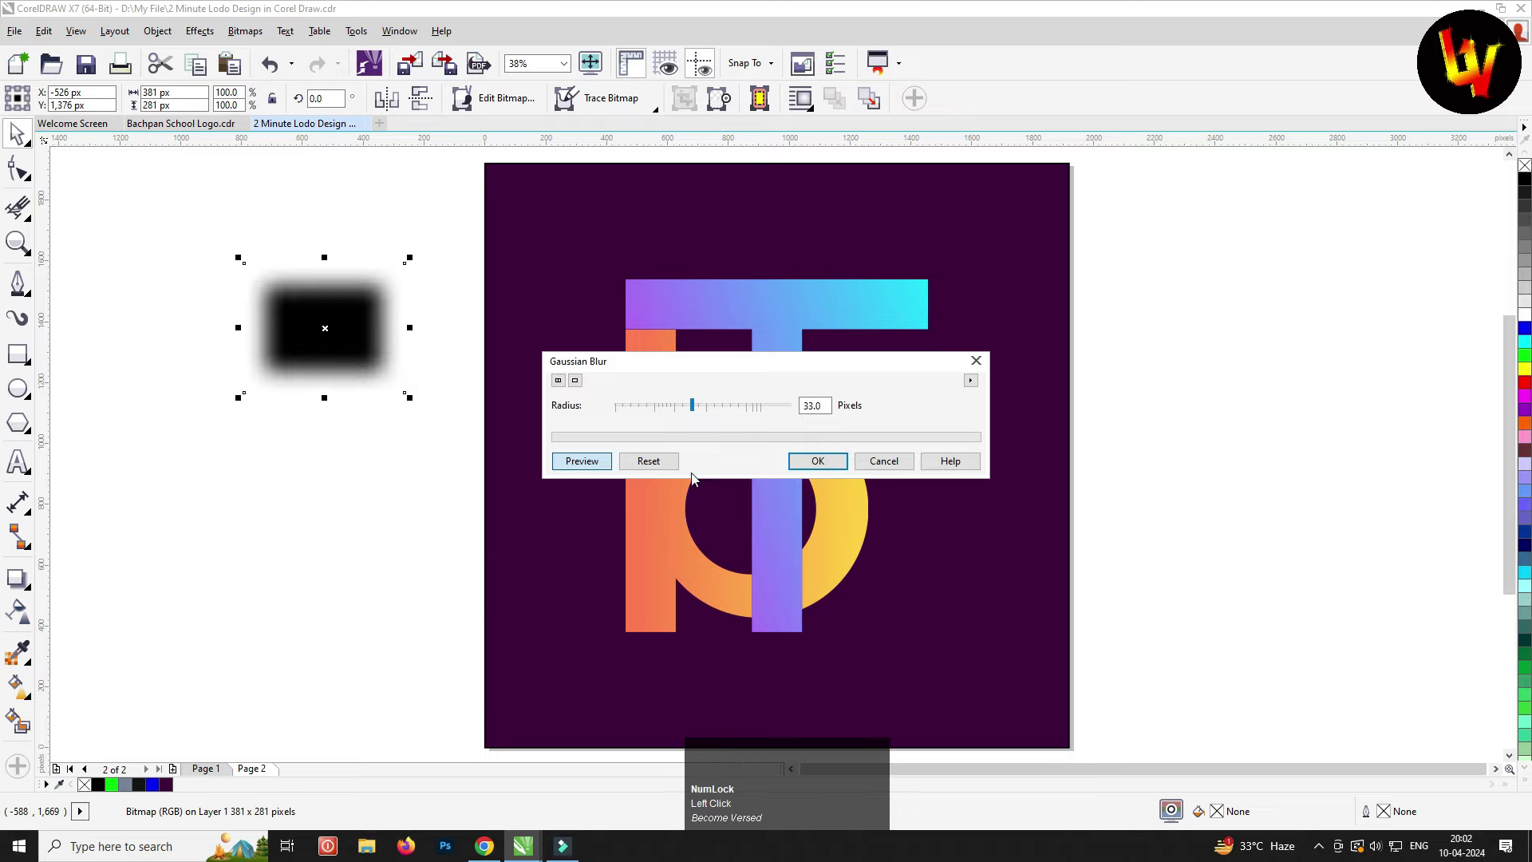
{"action": "left_click", "coordinate": [709, 408]}
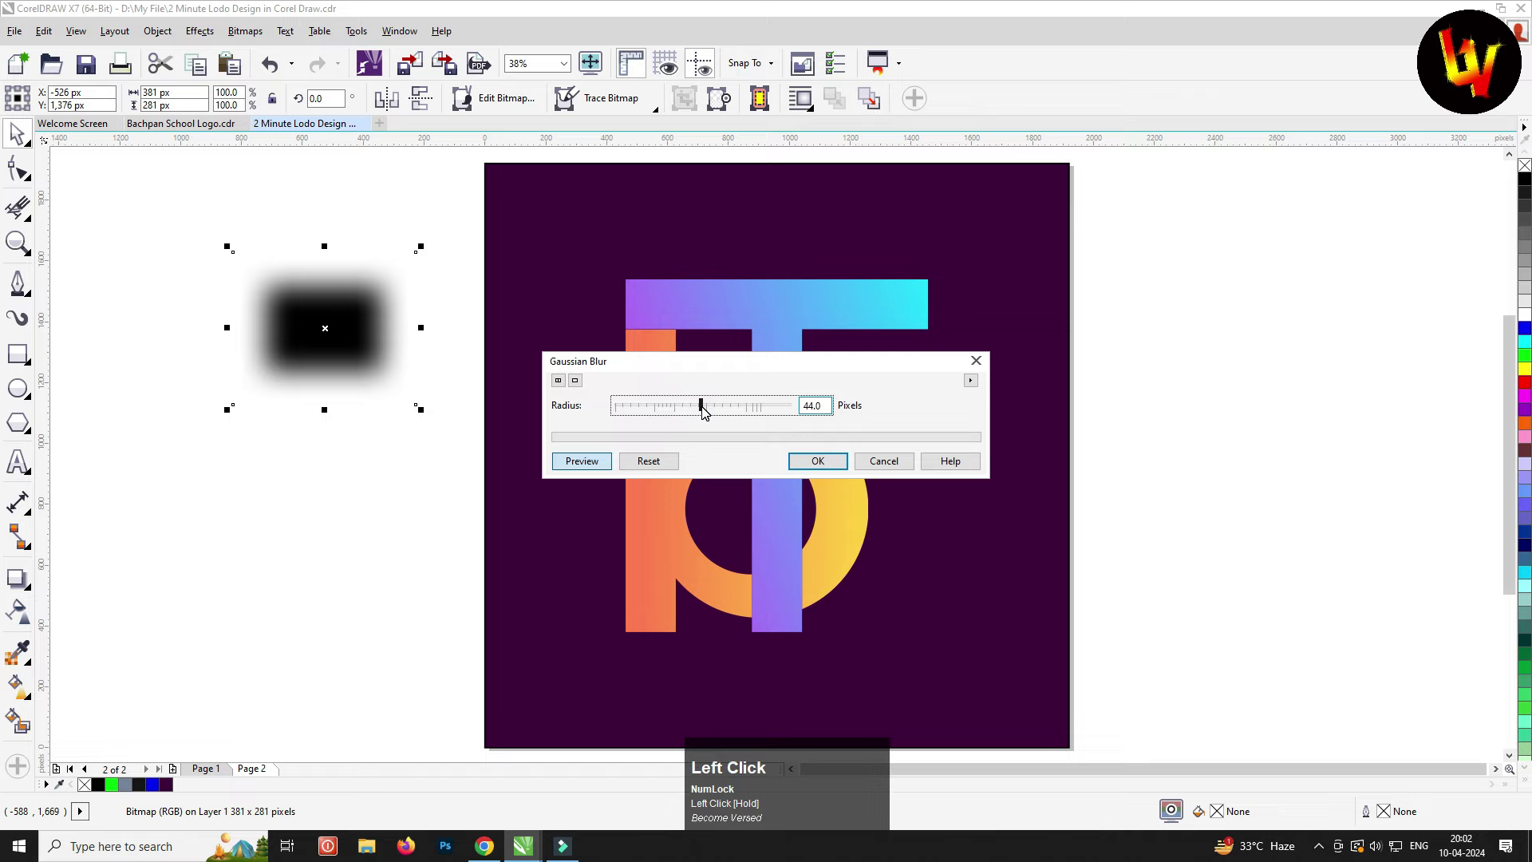
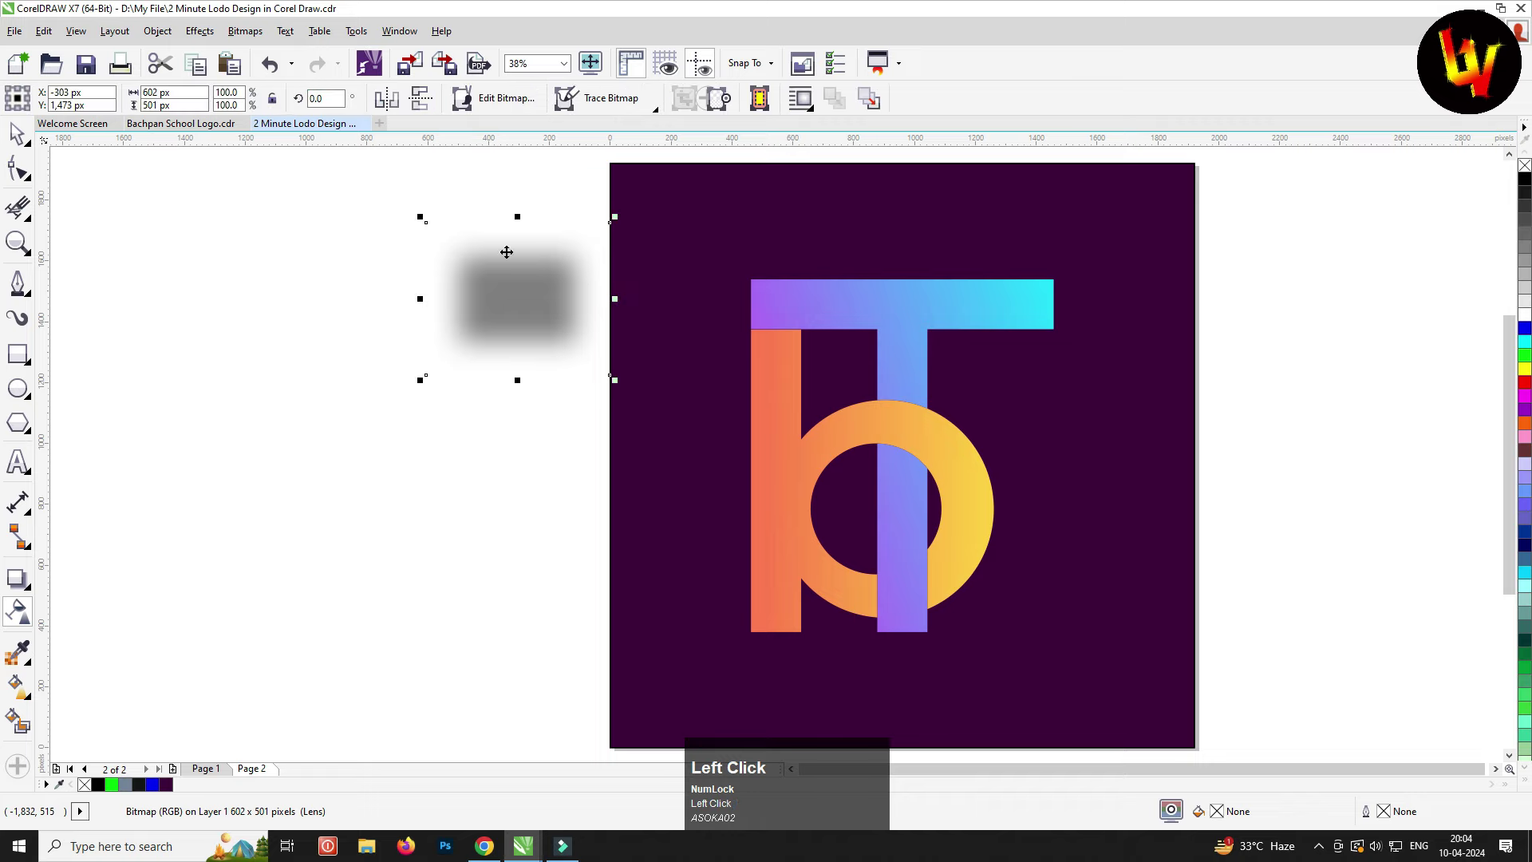
PowerClip the blurred patch inside the orange b under the T bar, then paste another copy
{"action": "right_click", "coordinate": [524, 290]}
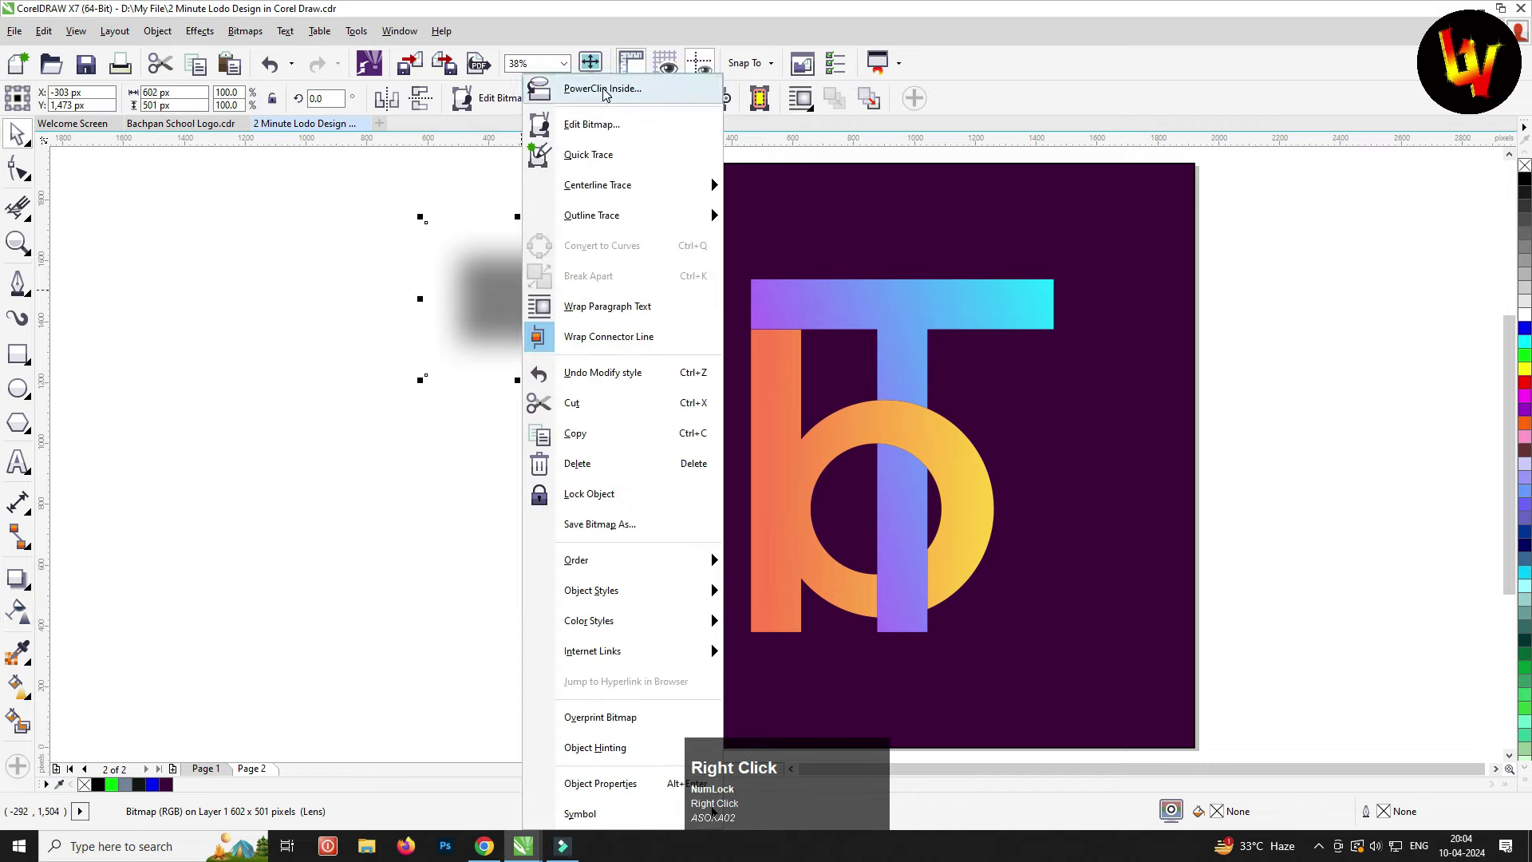
{"action": "left_click", "coordinate": [609, 90]}
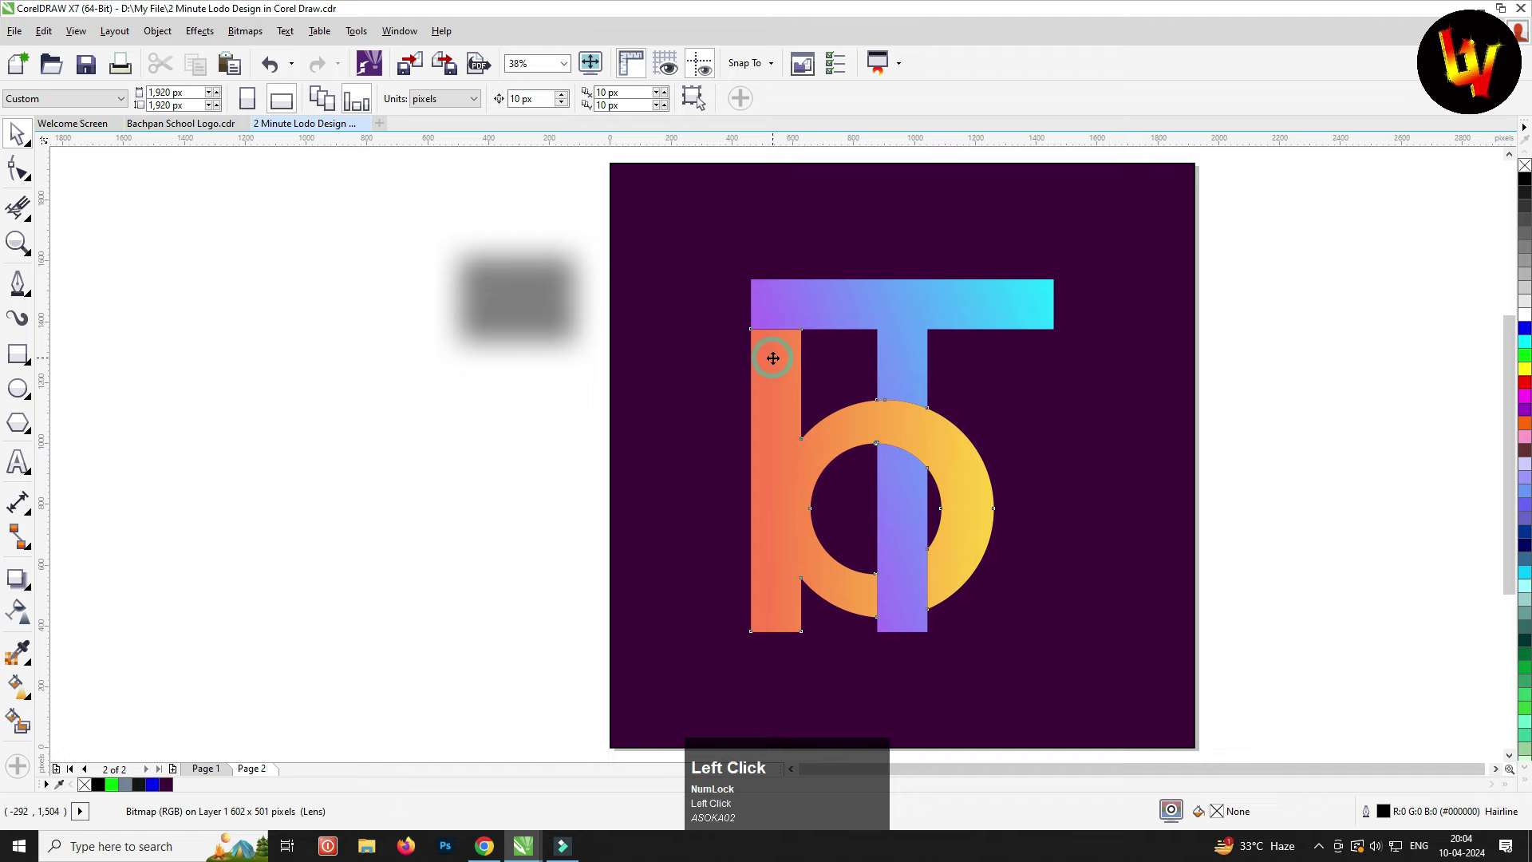
{"action": "left_click", "coordinate": [835, 650]}
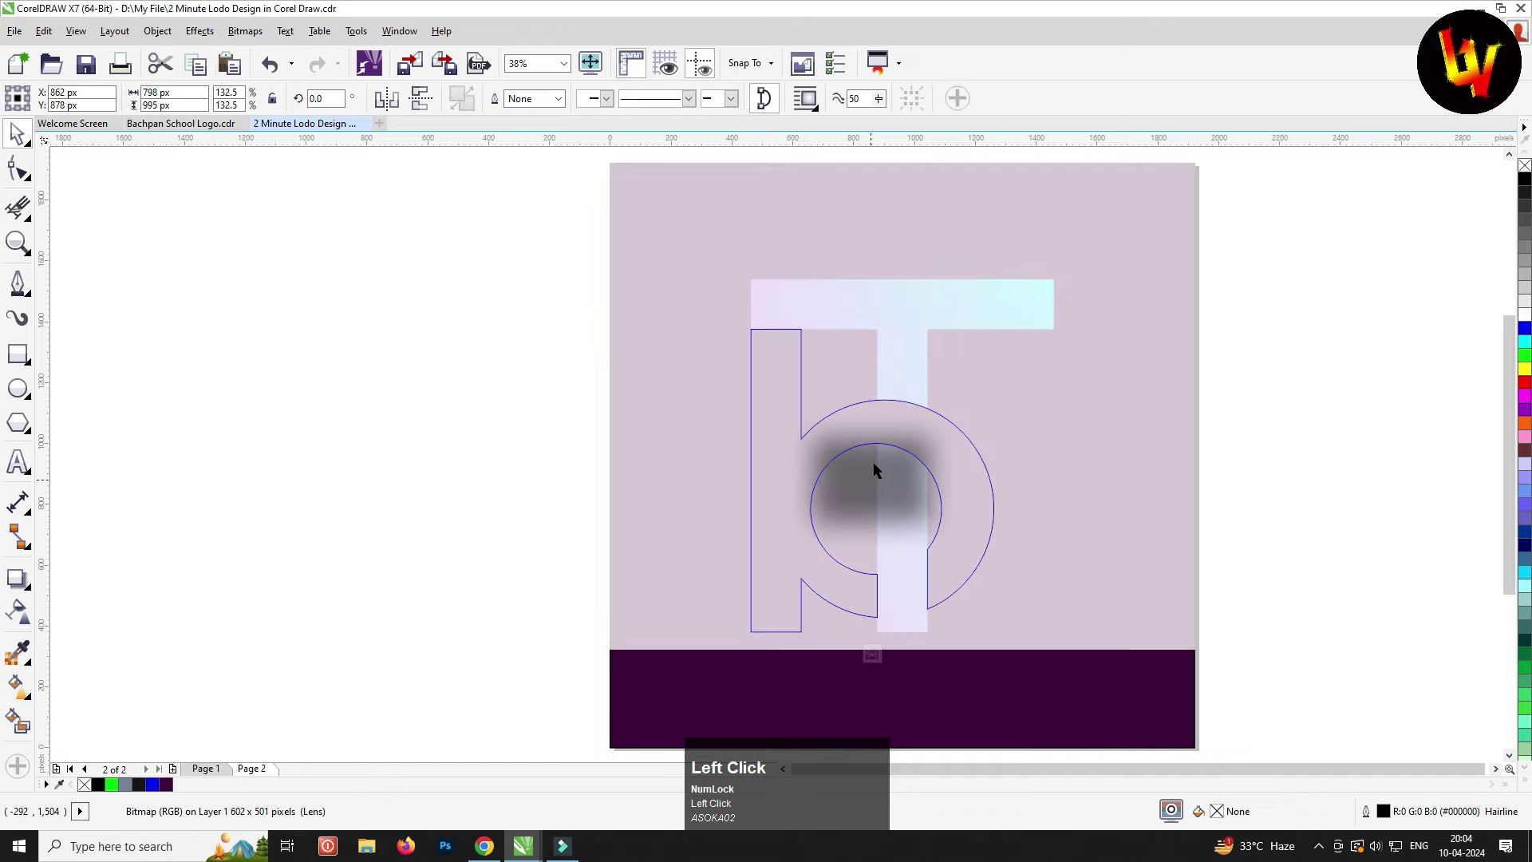
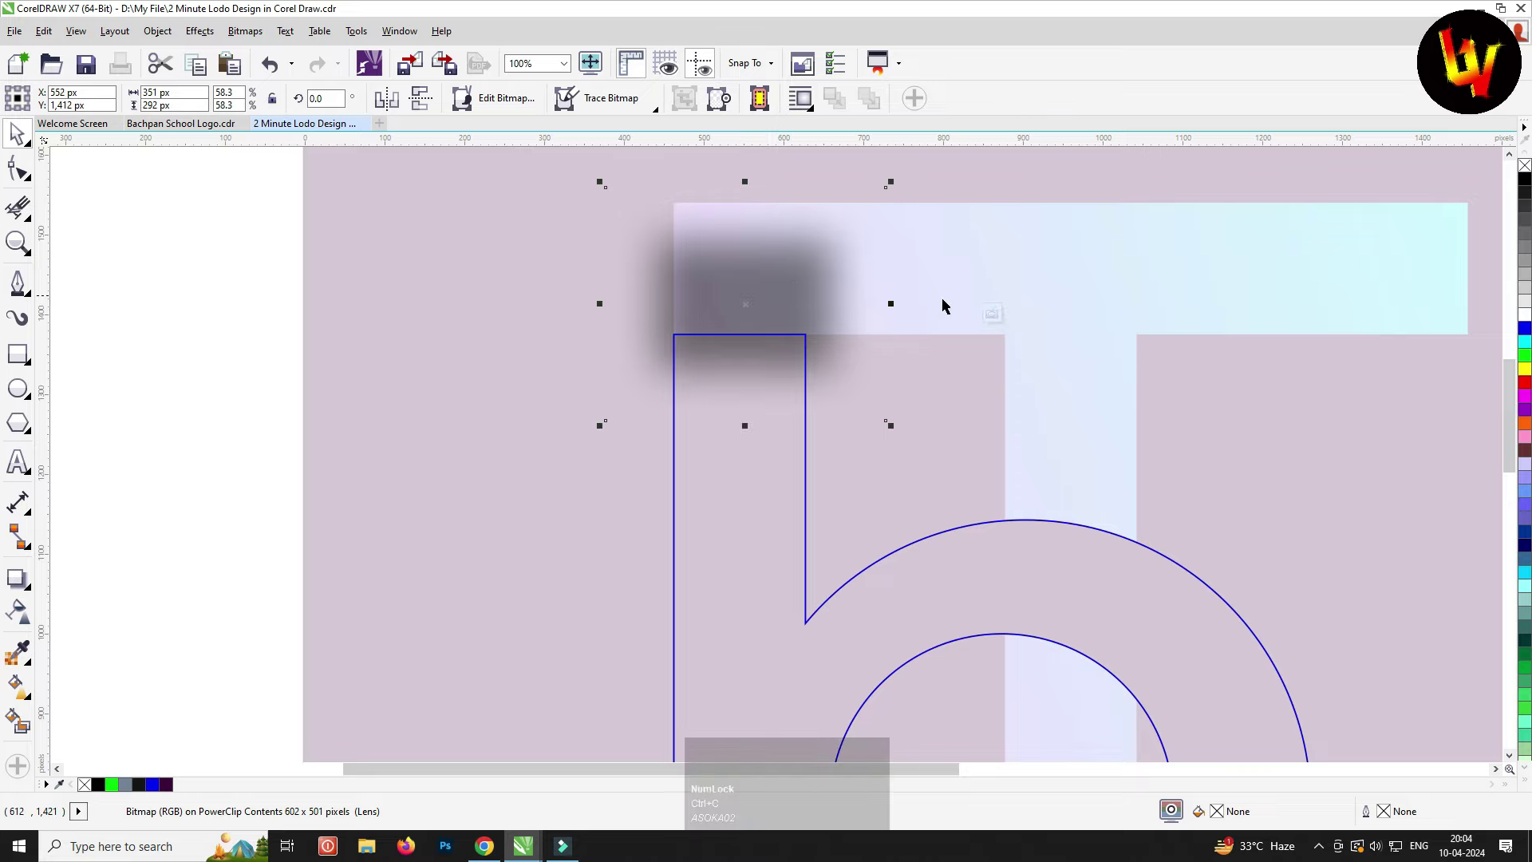
{"action": "left_click", "coordinate": [998, 315]}
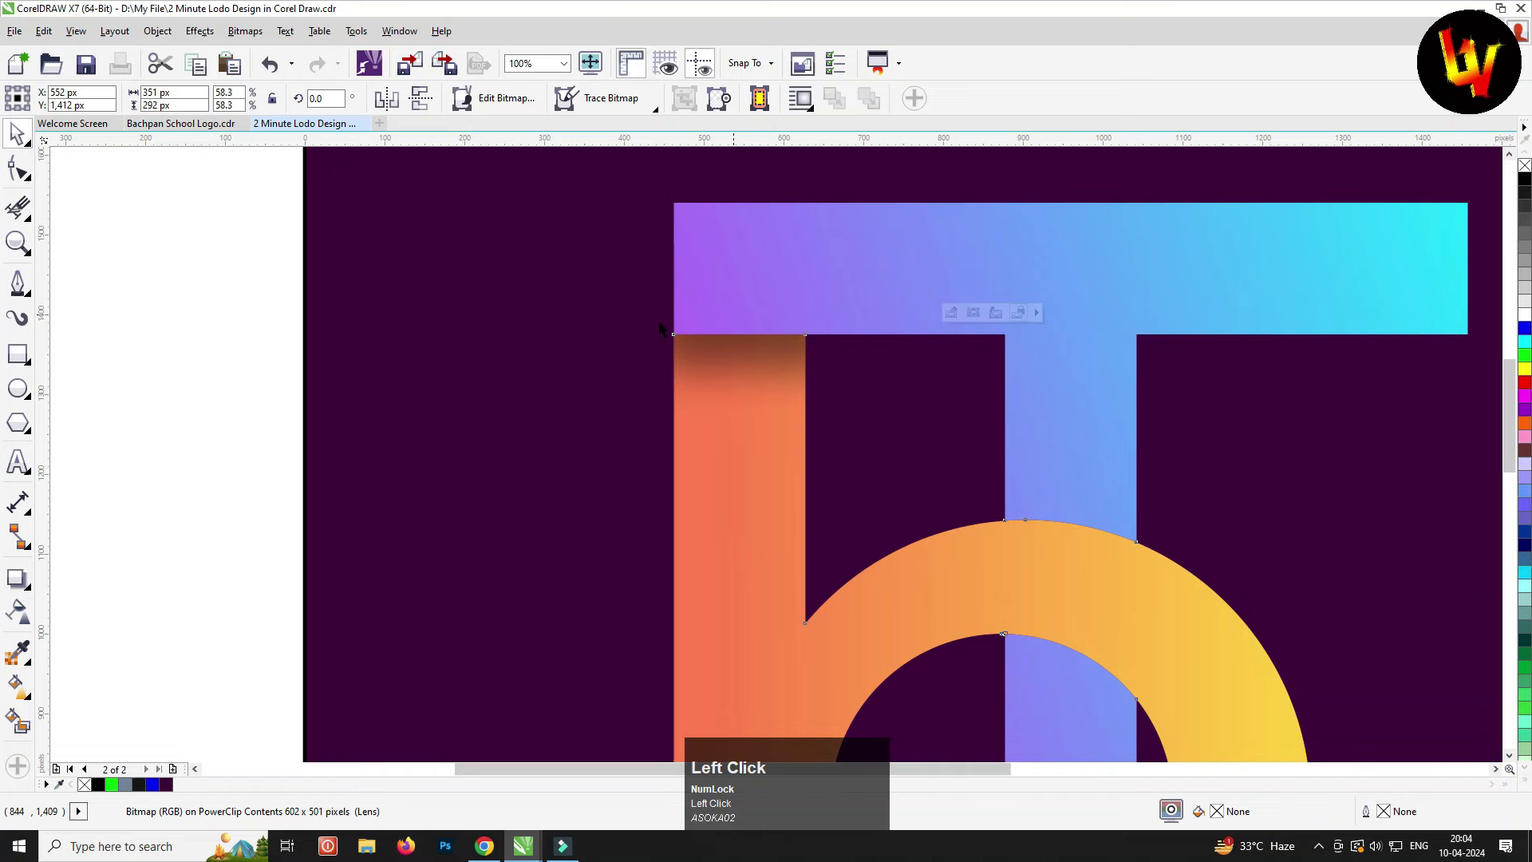
{"action": "key", "text": "F4"}
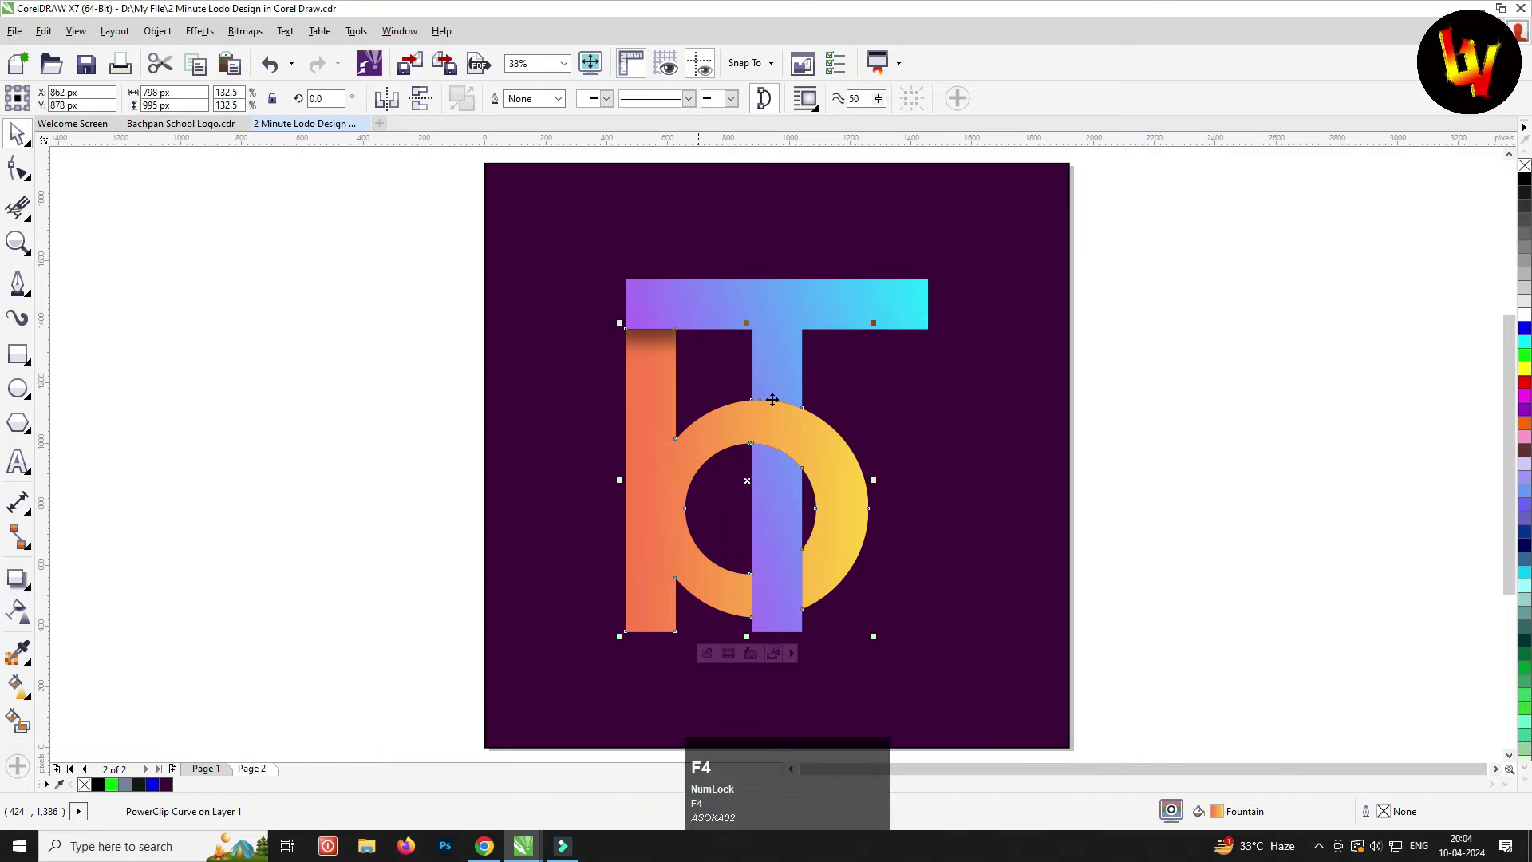
{"action": "key", "text": "ctrl+v"}
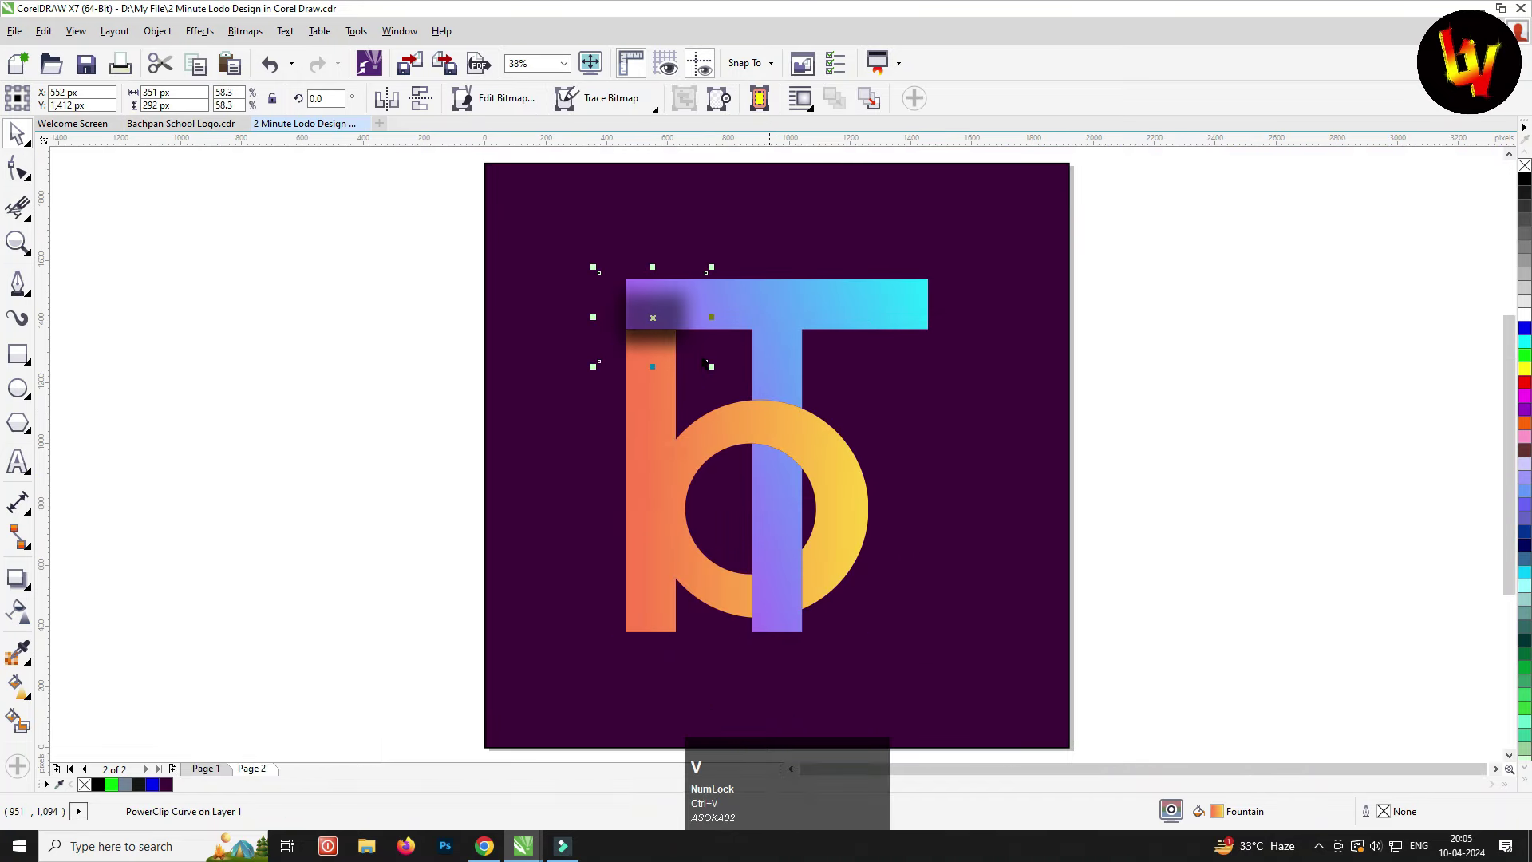
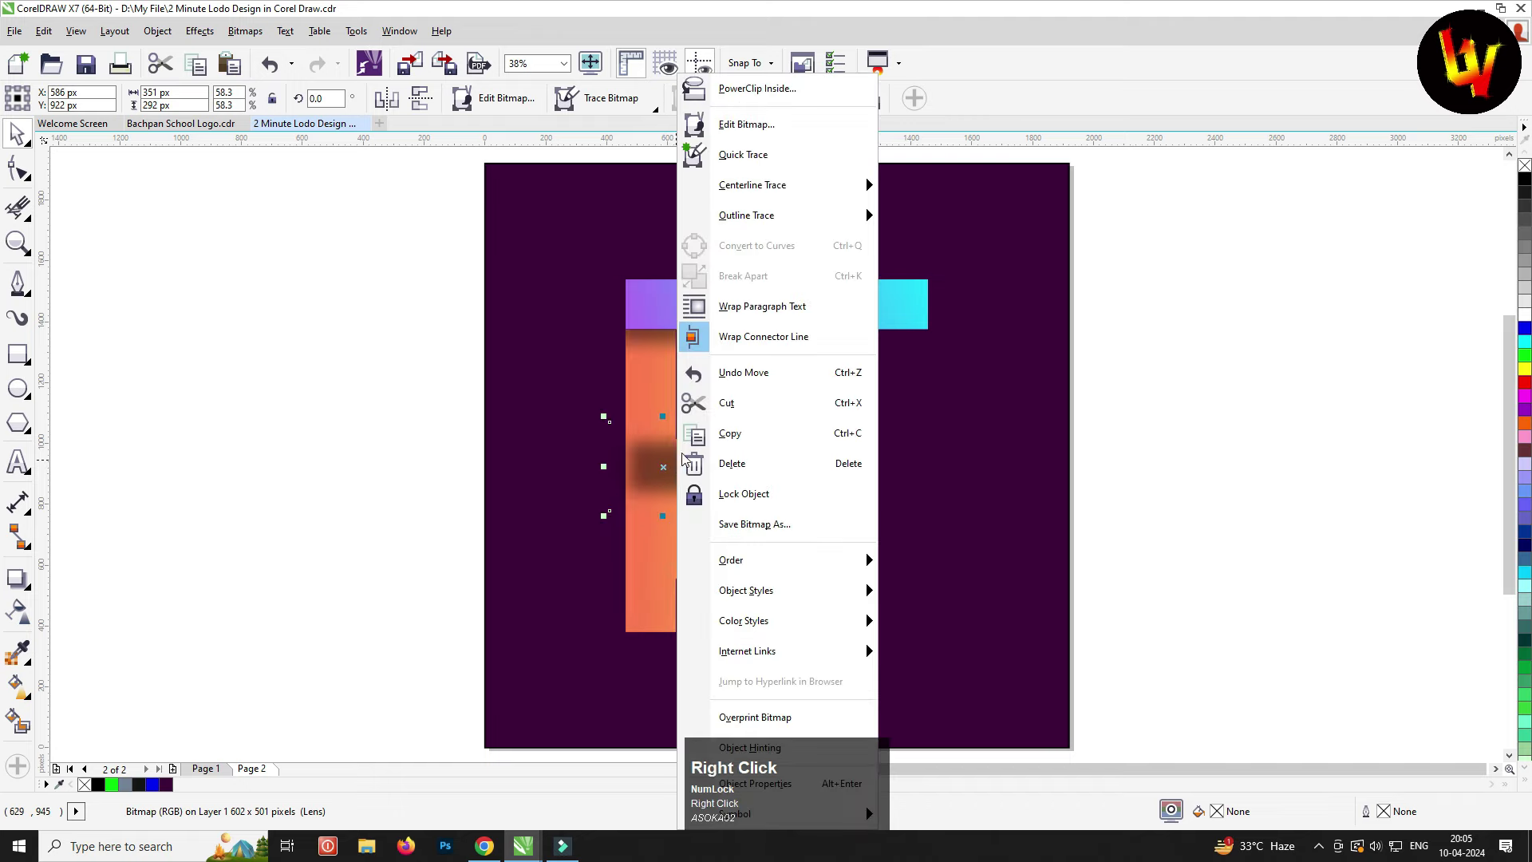
PowerClip the copied patch inside the b and position it on the lower bowl beside the T stem
{"action": "left_click", "coordinate": [749, 94]}
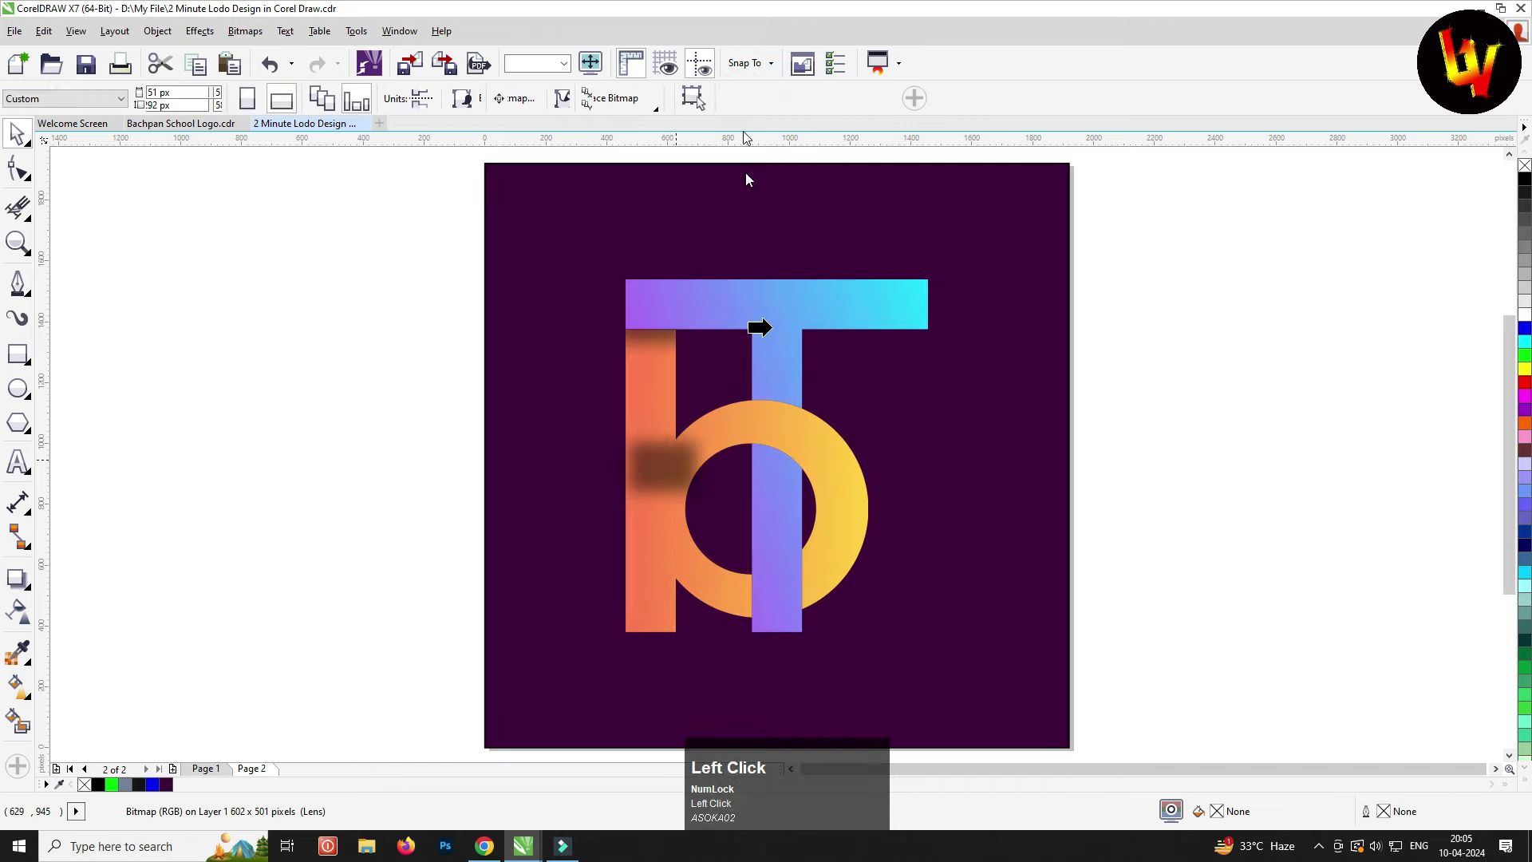
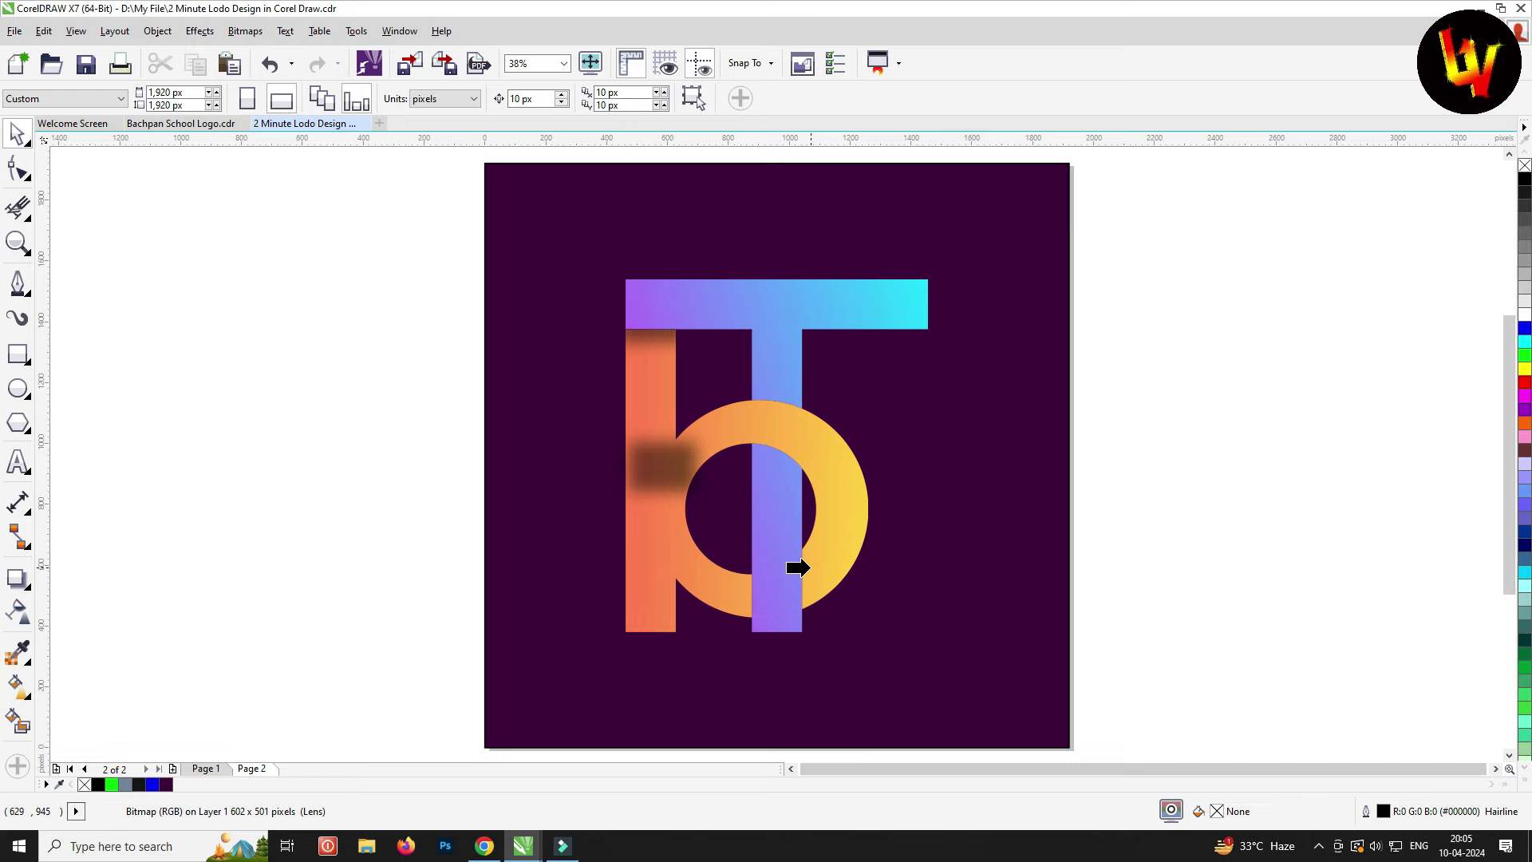
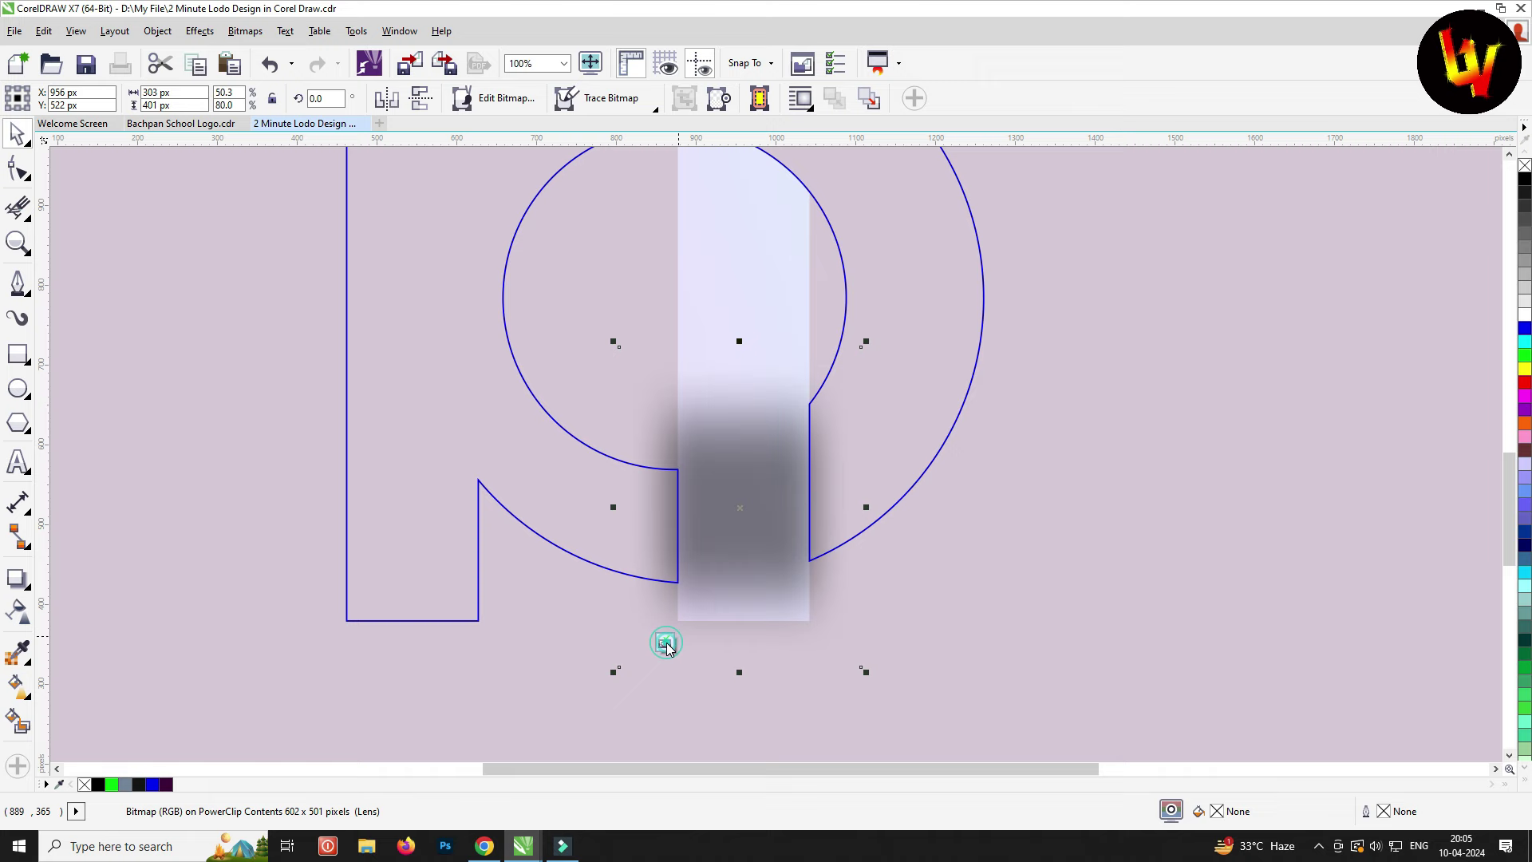
{"action": "left_click", "coordinate": [673, 645]}
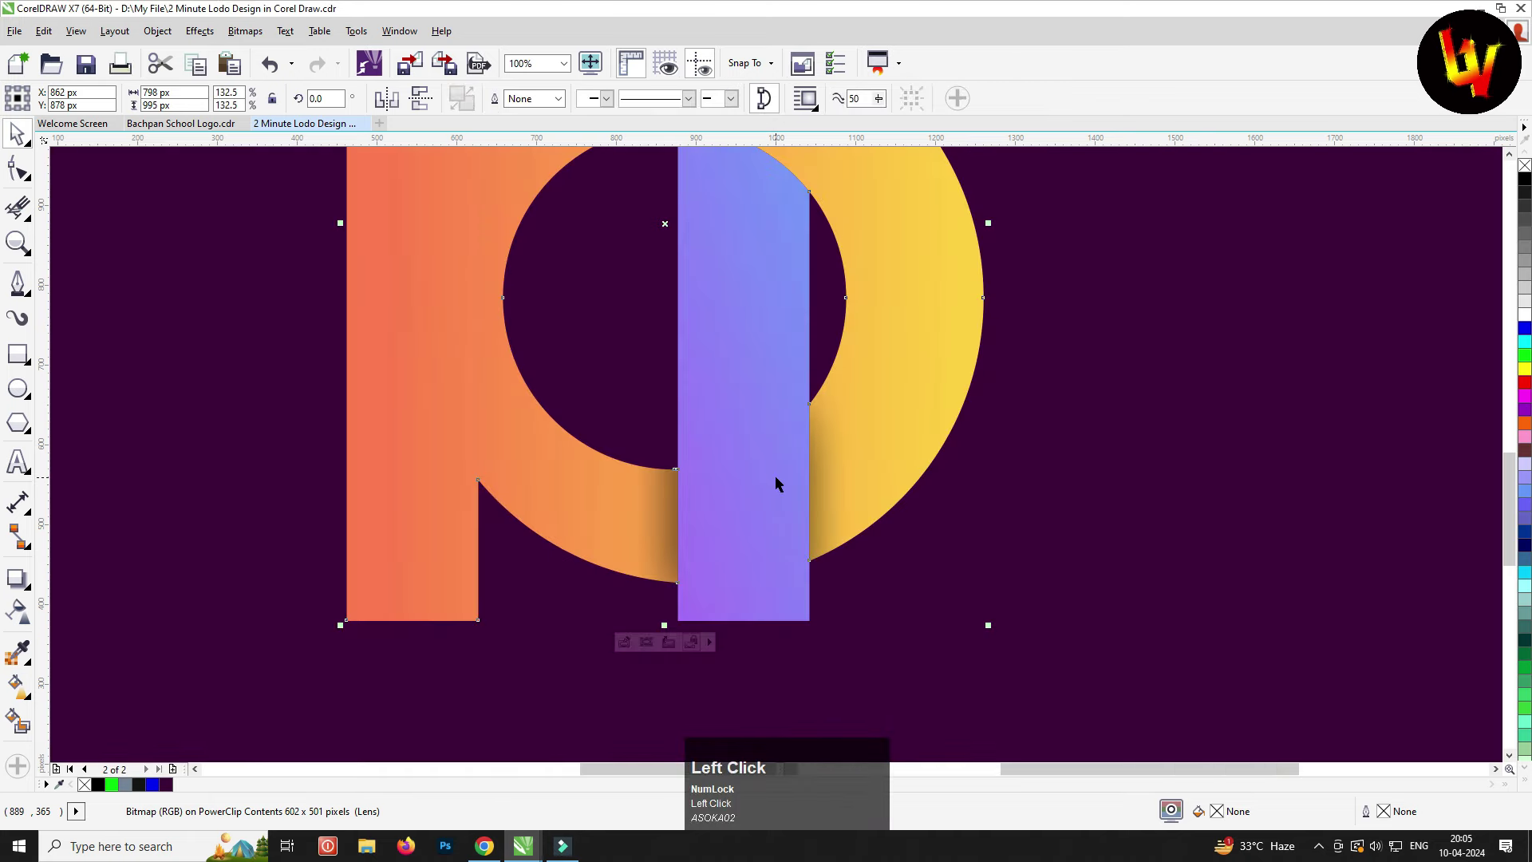
{"action": "key", "text": "F4"}
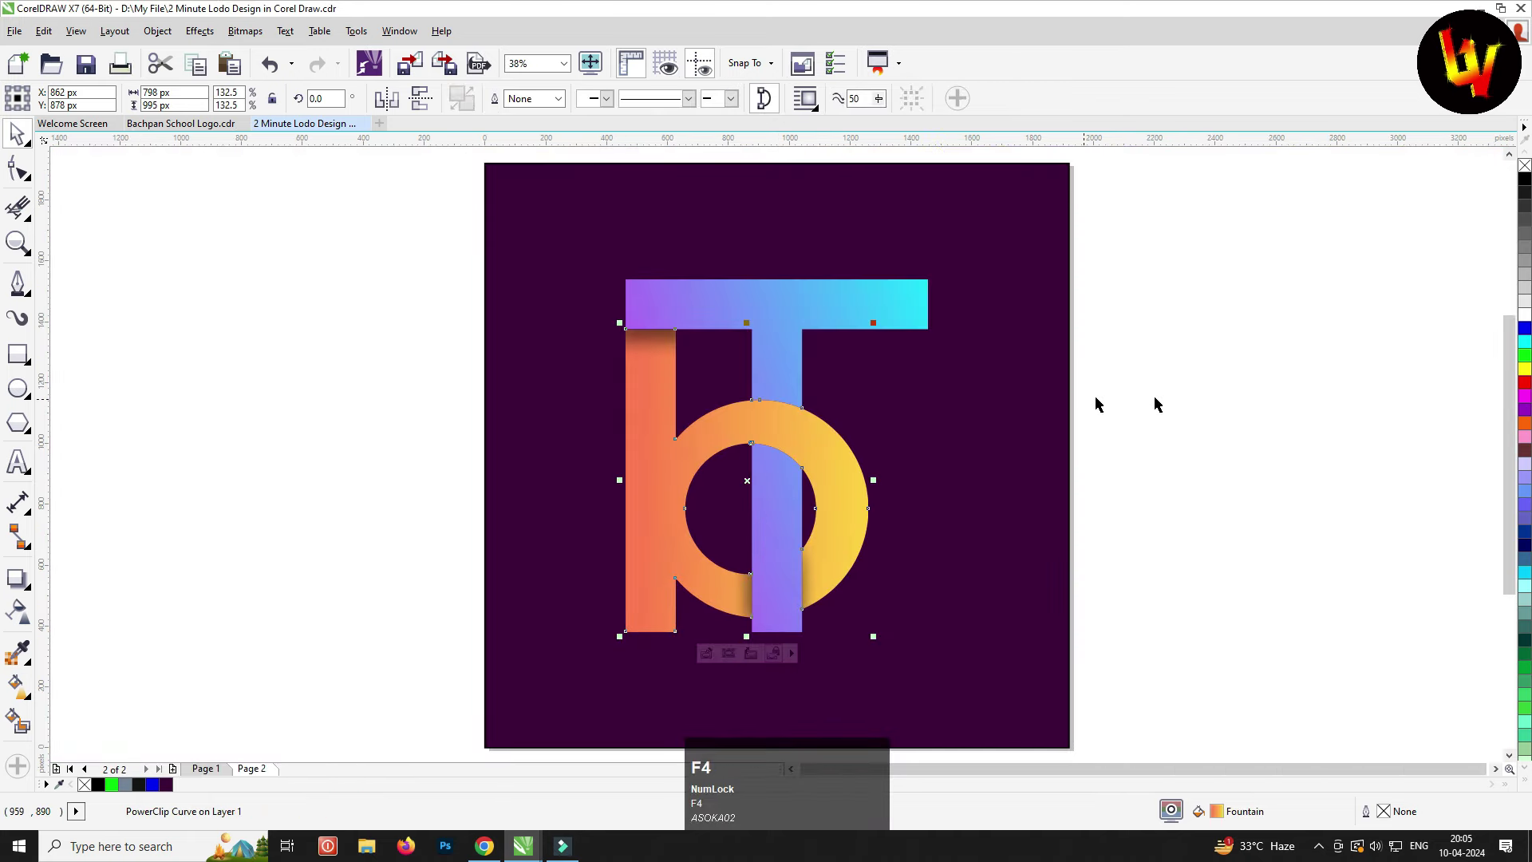
{"action": "left_click", "coordinate": [1160, 407]}
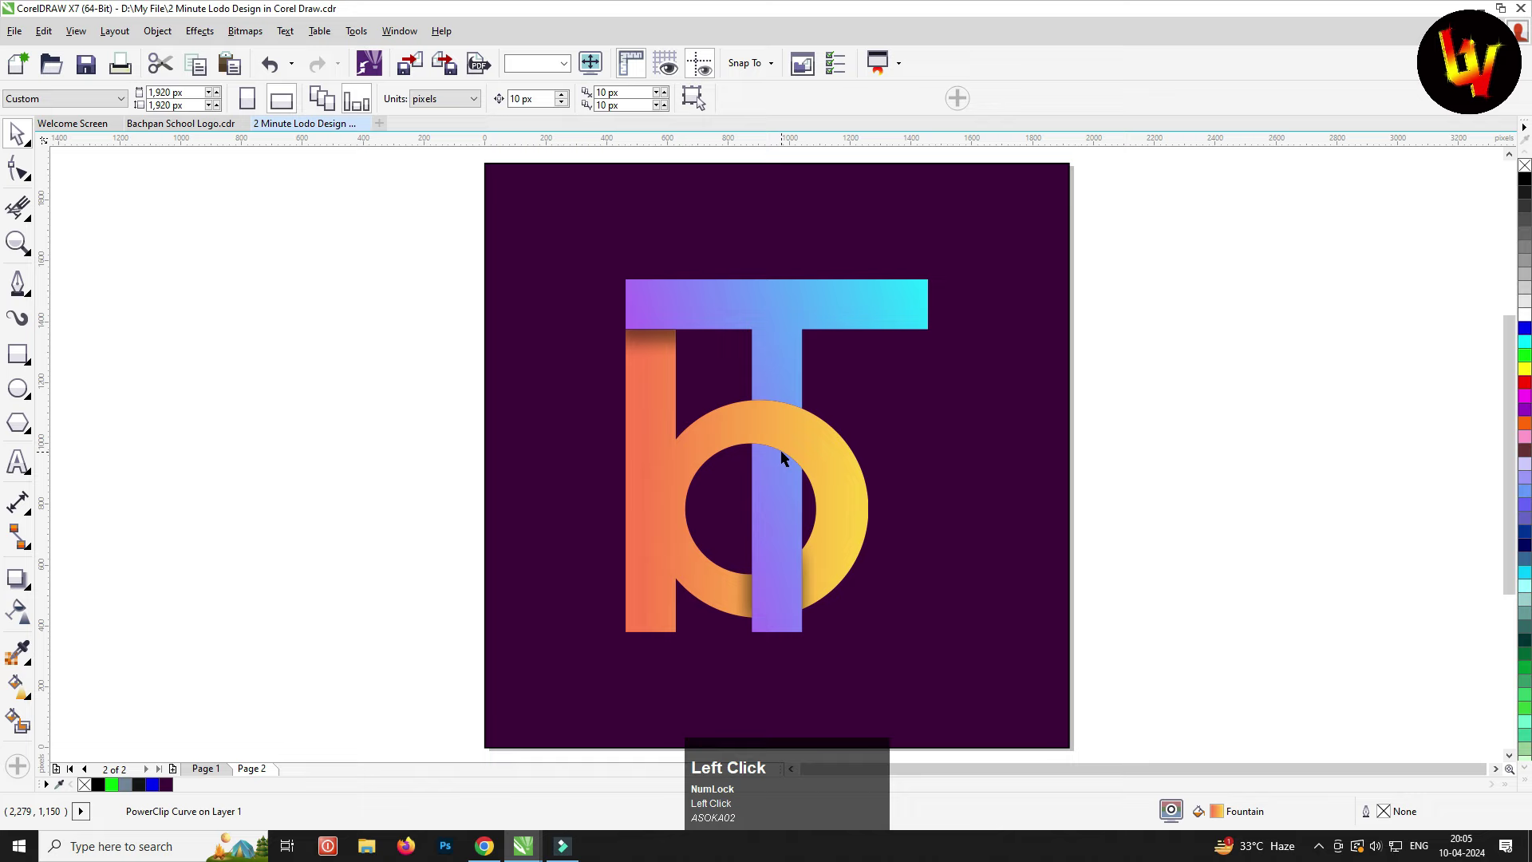
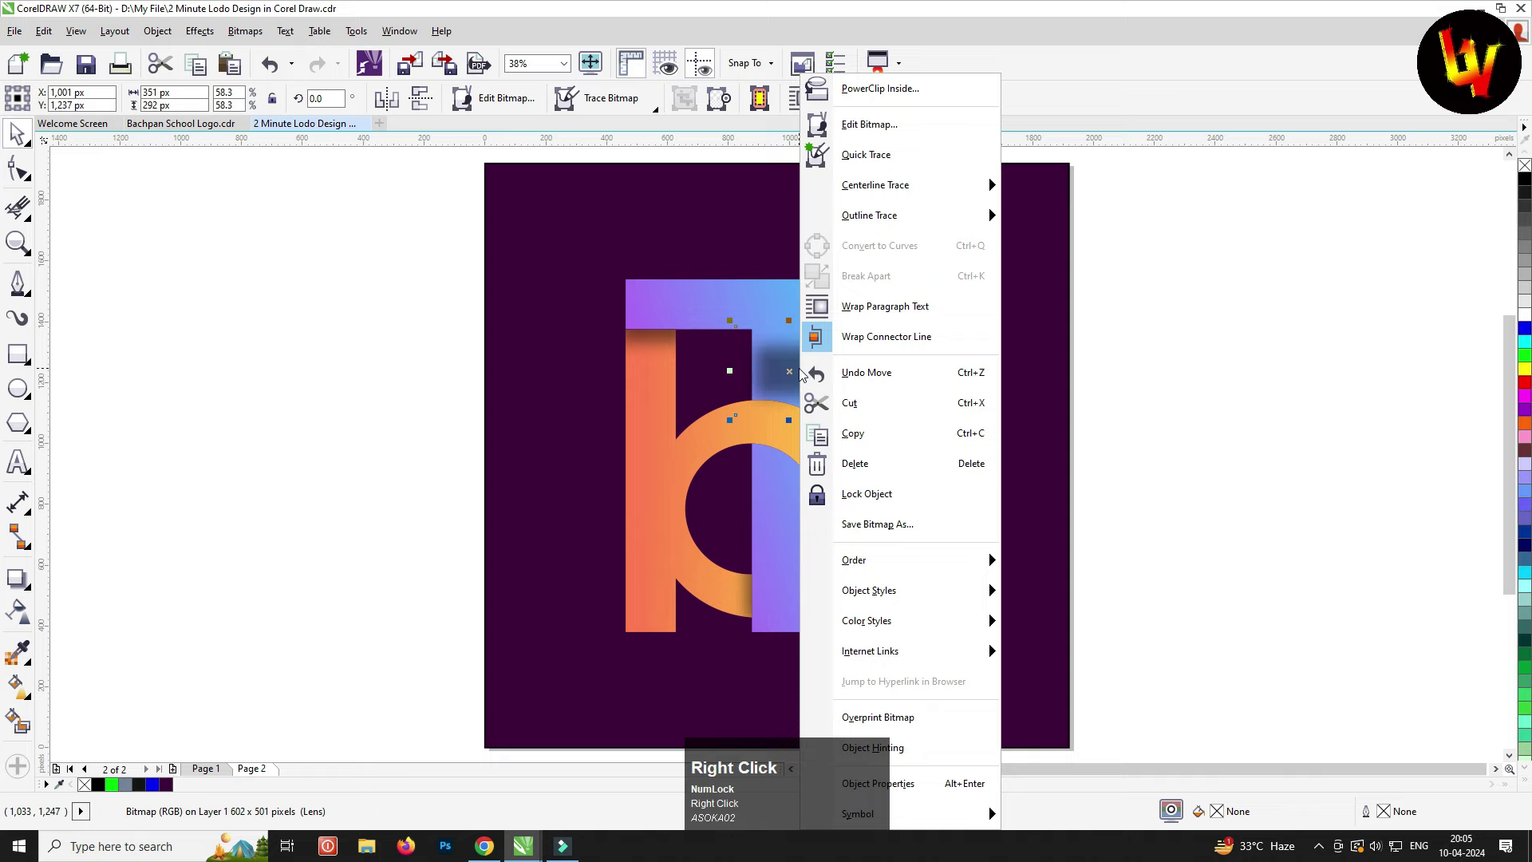
PowerClip another blurred copy inside the T to shade its stem below the crossbar
{"action": "left_click", "coordinate": [860, 93]}
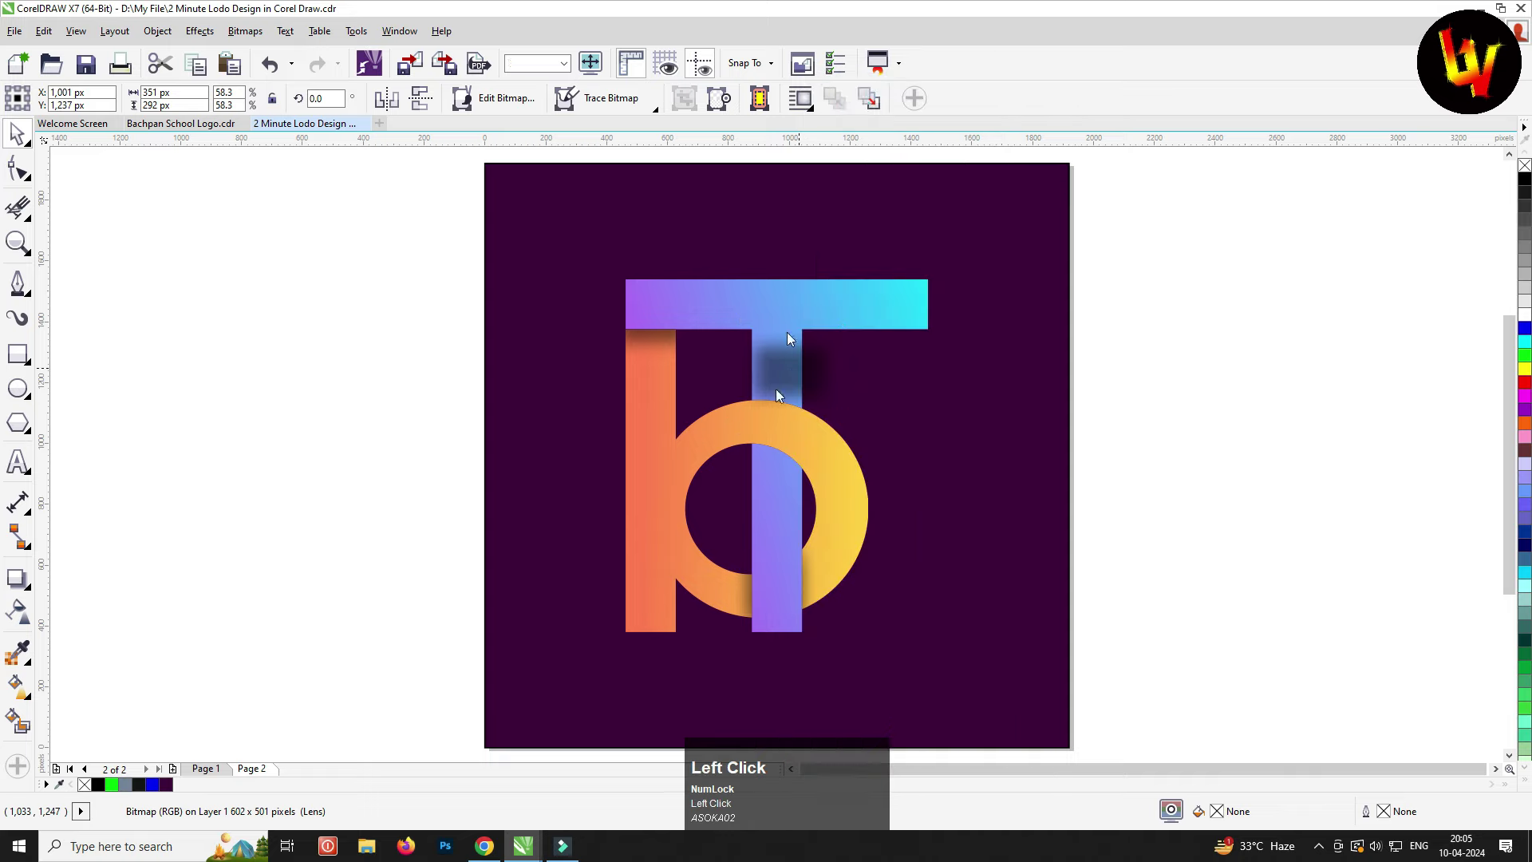
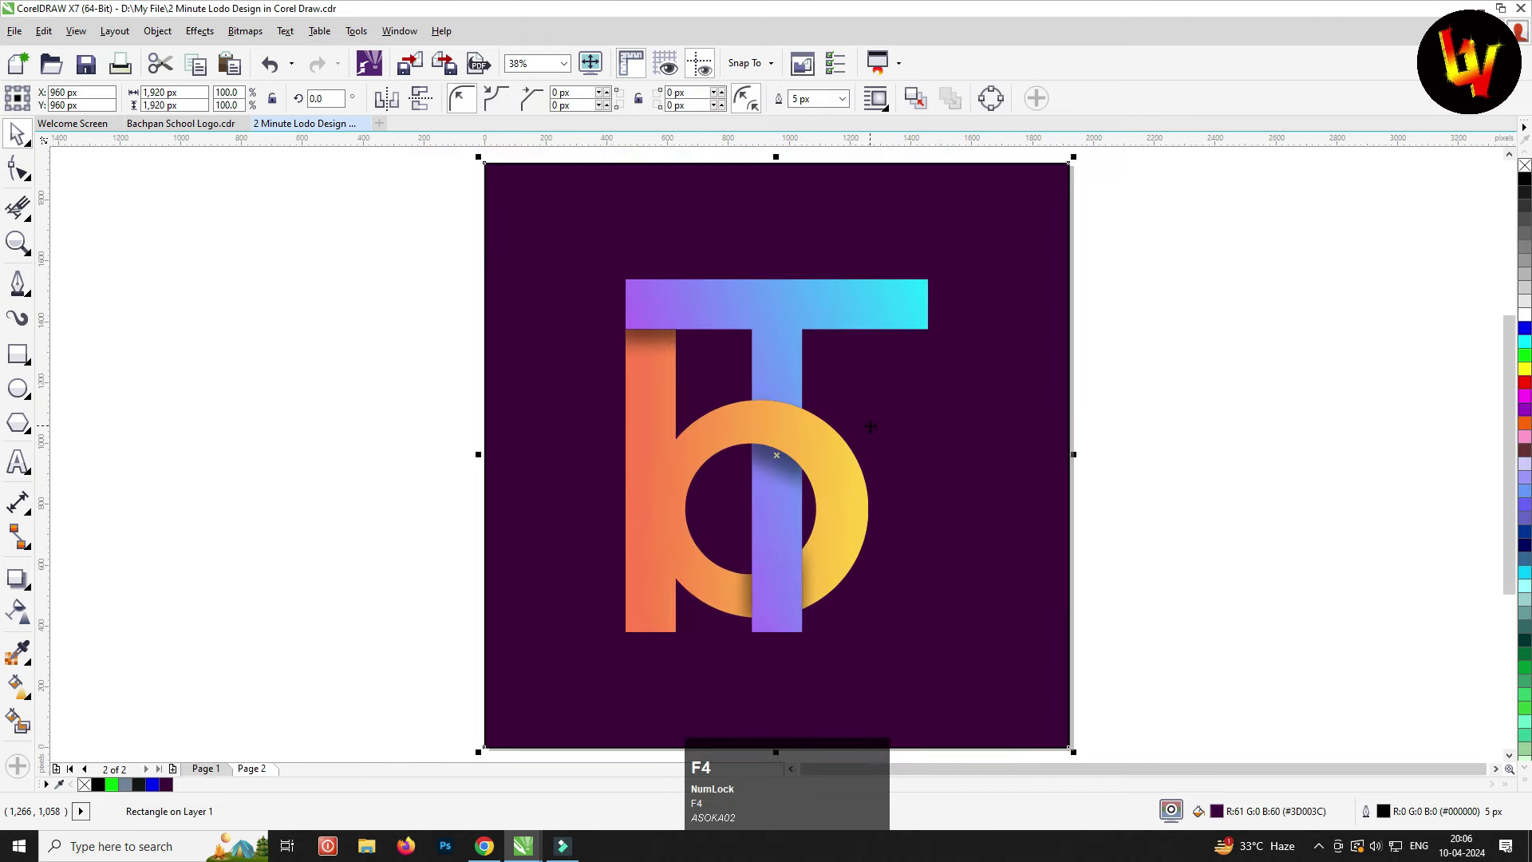
Edit the T's clipped shadow, move it into place on the stem, finish and preview the logo
{"action": "left_click", "coordinate": [1279, 419]}
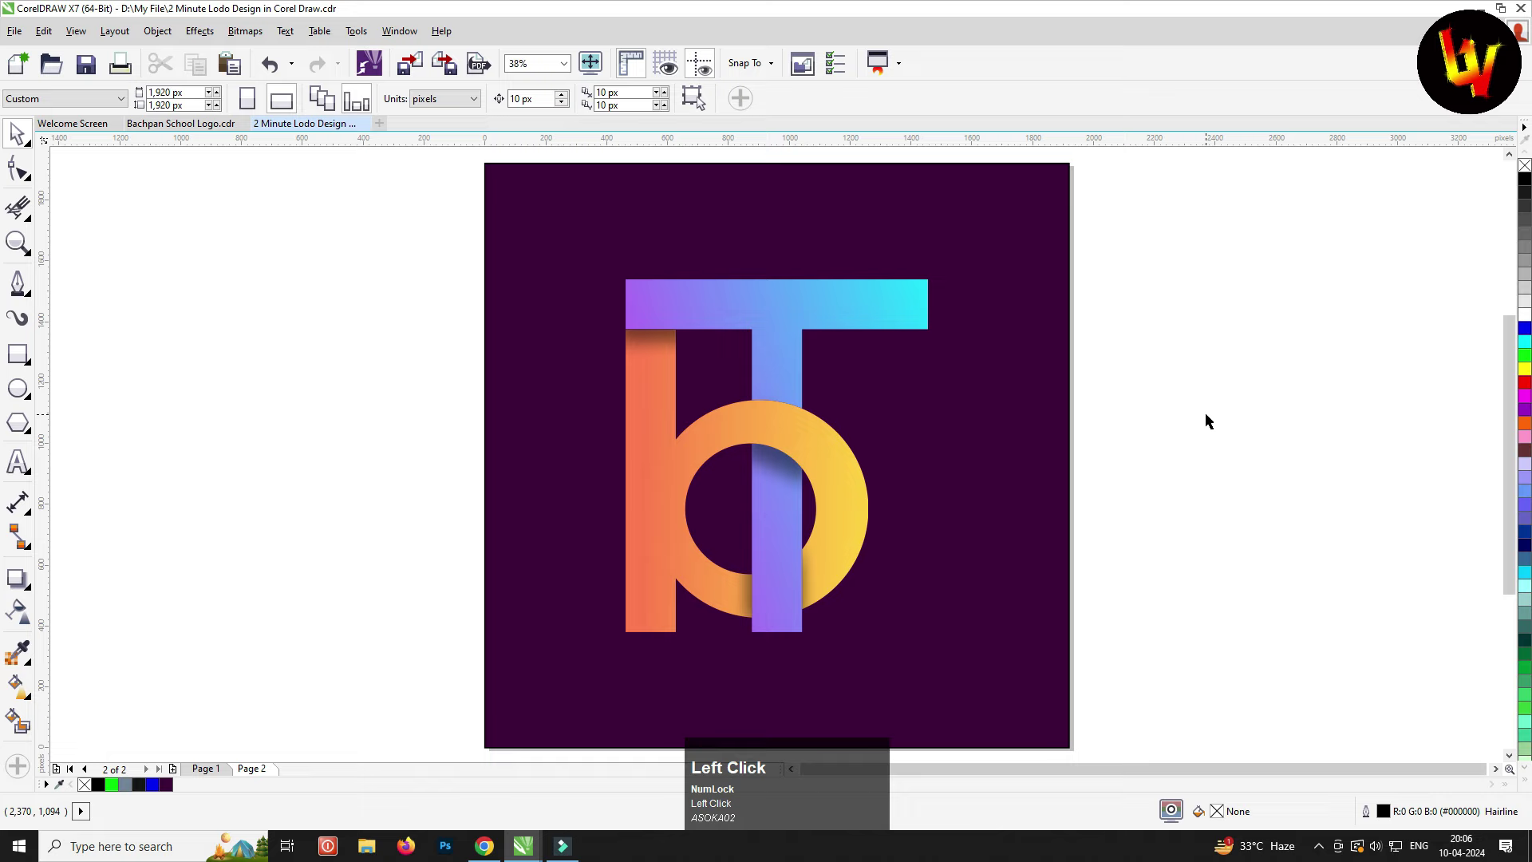
{"action": "left_click", "coordinate": [784, 467]}
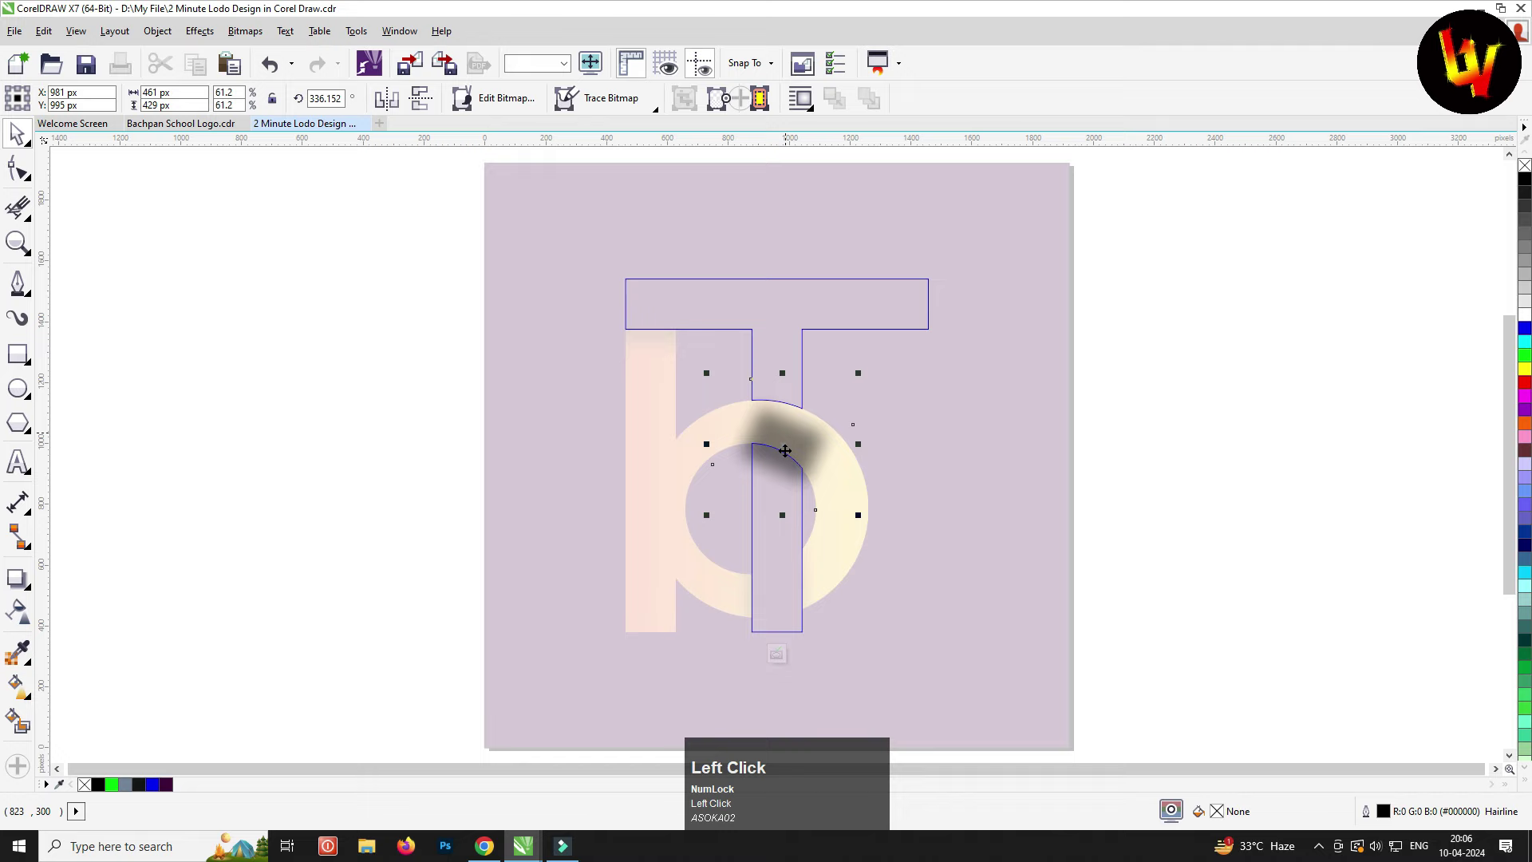
{"action": "scroll", "scroll_direction": "up", "scroll_amount": 3}
{"action": "left_click_drag", "start_coordinate": [795, 418], "coordinate": [800, 391]}
{"action": "scroll", "scroll_direction": "down", "scroll_amount": 3}
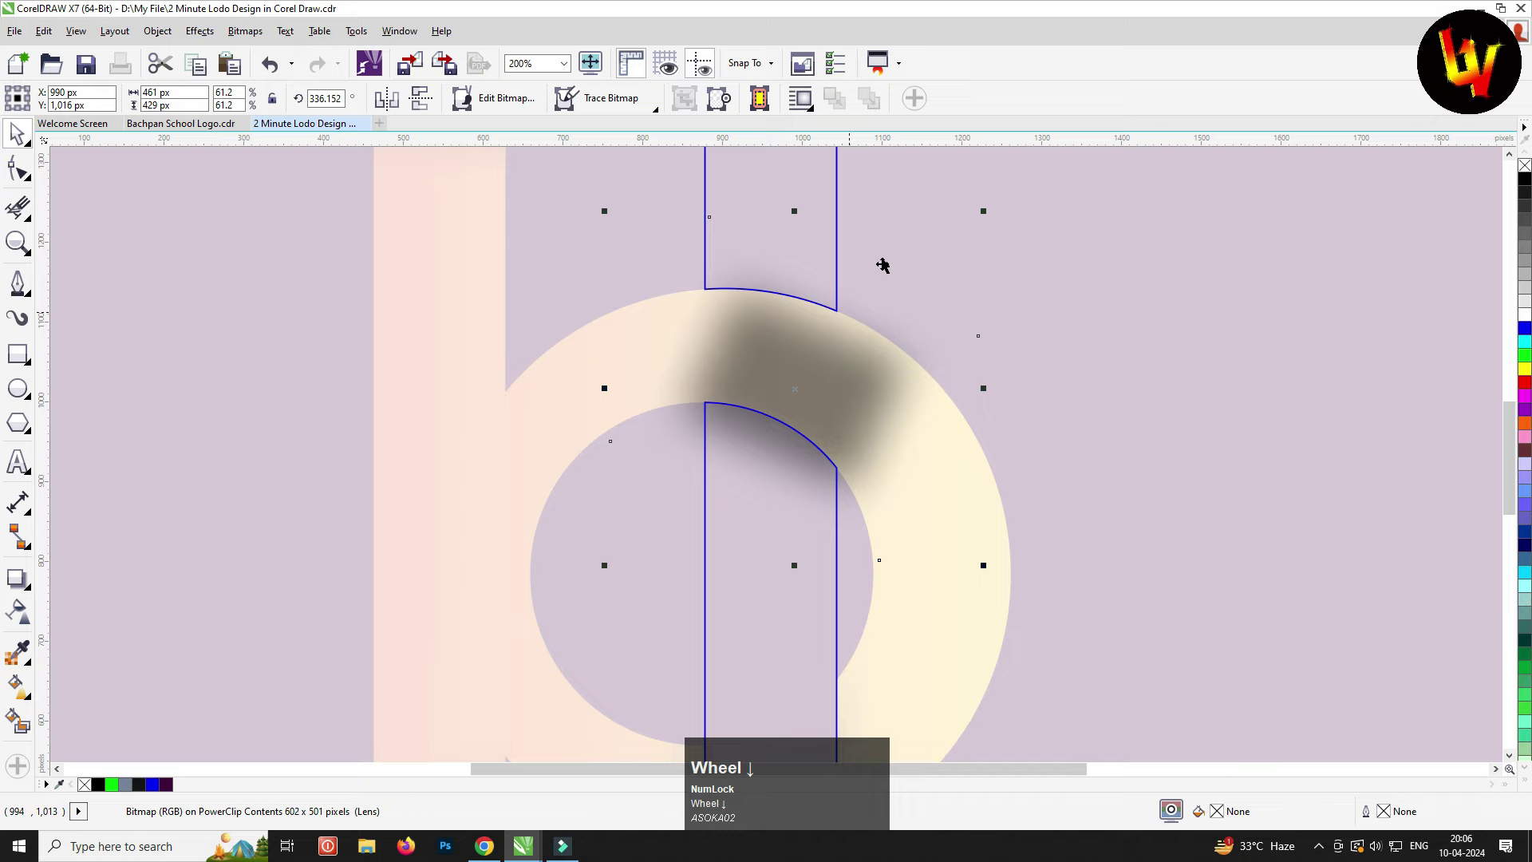
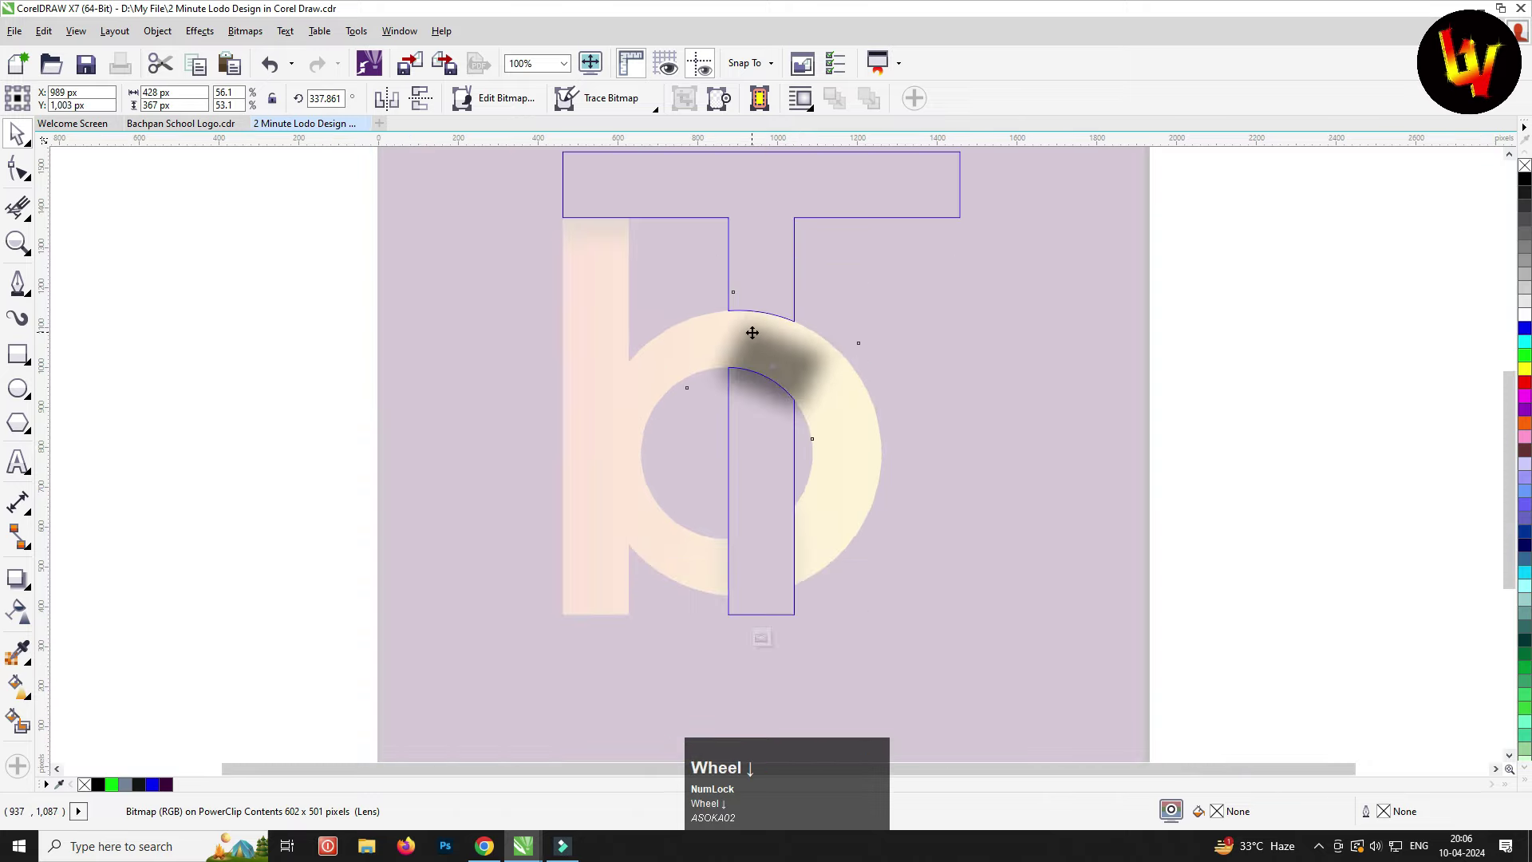
{"action": "left_click", "coordinate": [768, 644]}
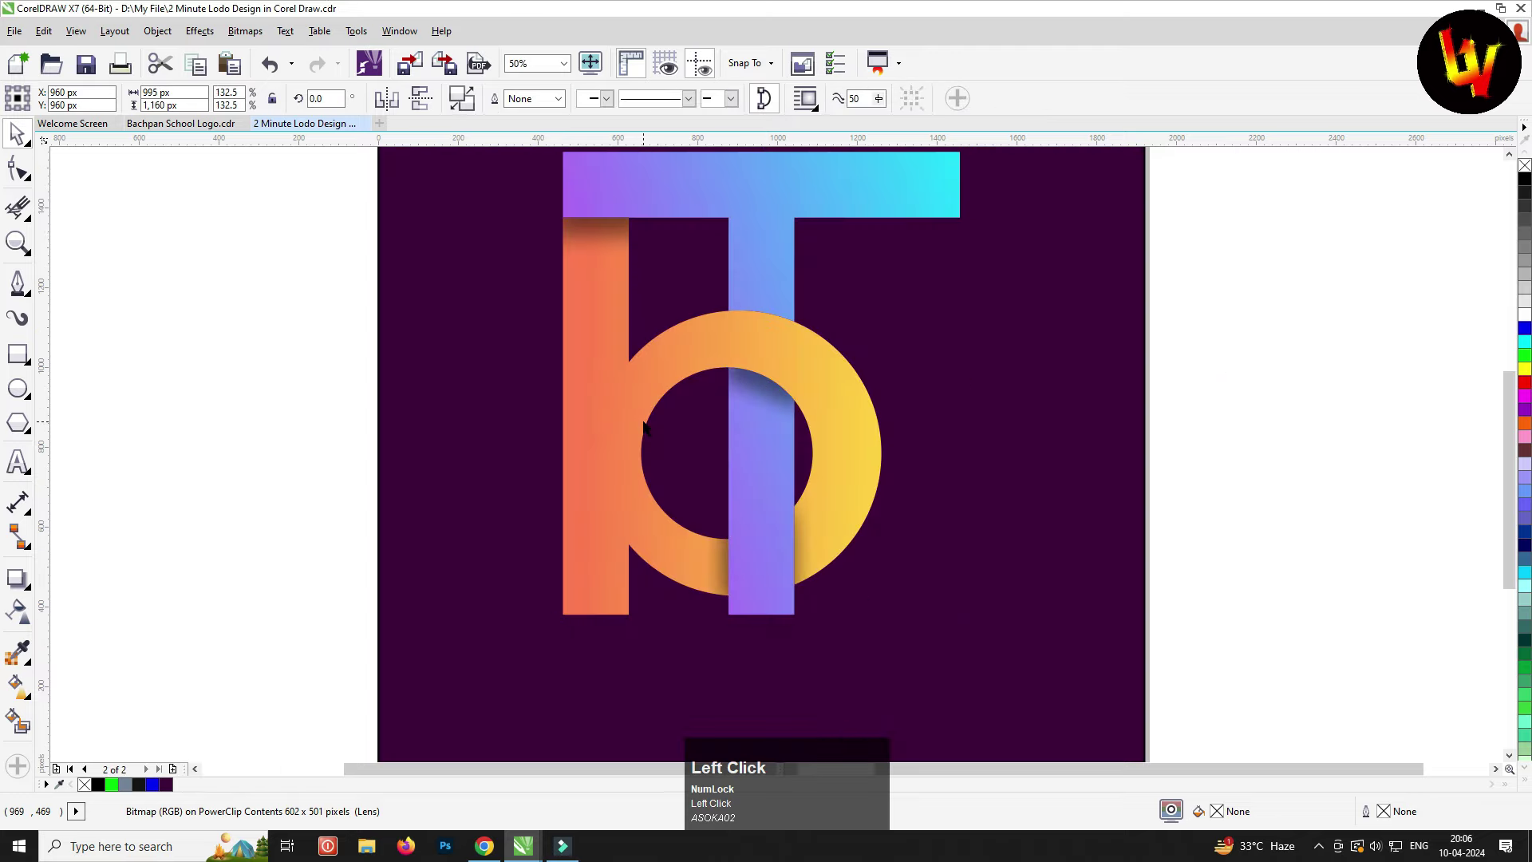
{"action": "key", "text": "F4"}
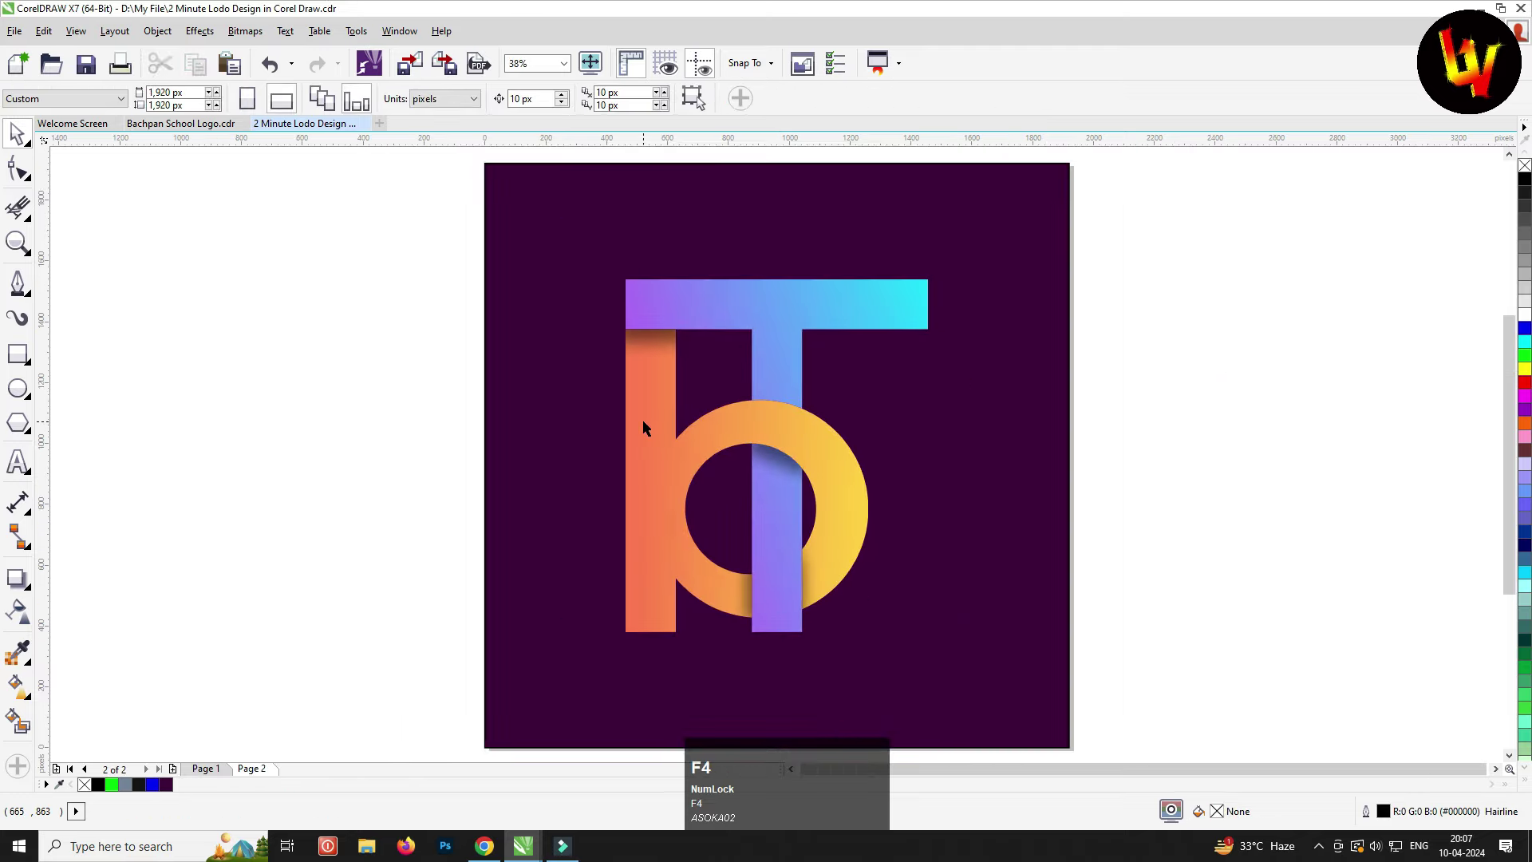